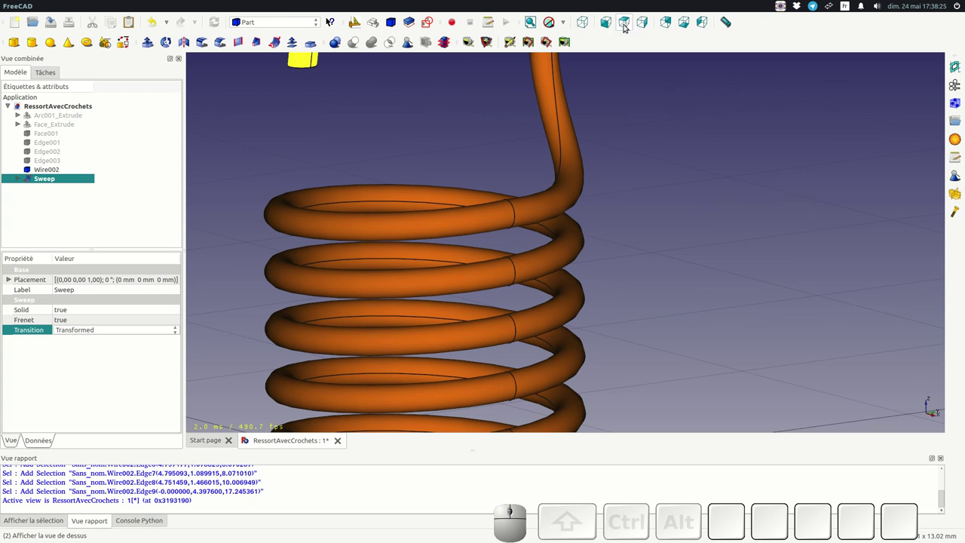
# Step: Fit, zoom and orbit the view to inspect the finished orange spring with hooks
pyautogui.click(640, 22)
pyautogui.scroll(-3)
pyautogui.scroll(3)
pyautogui.scroll(-3)
pyautogui.scroll(3)
pyautogui.scroll(-3)
pyautogui.scroll(-3)
pyautogui.scroll(3)
pyautogui.moveTo(369, 237); pyautogui.dragTo(439, 242)
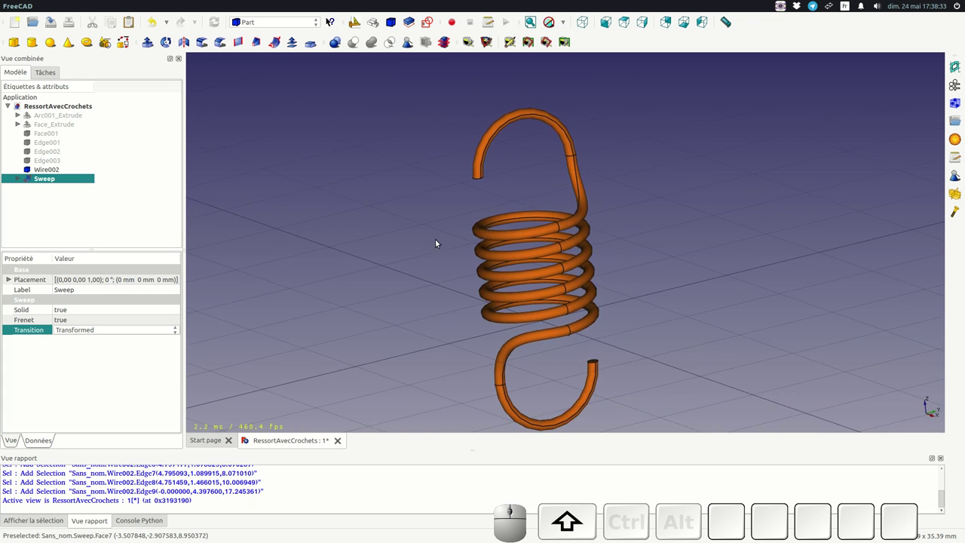
pyautogui.scroll(3)
pyautogui.rightClick(484, 186)
pyautogui.scroll(-3)
pyautogui.scroll(3)
pyautogui.scroll(-3)
pyautogui.scroll(3)
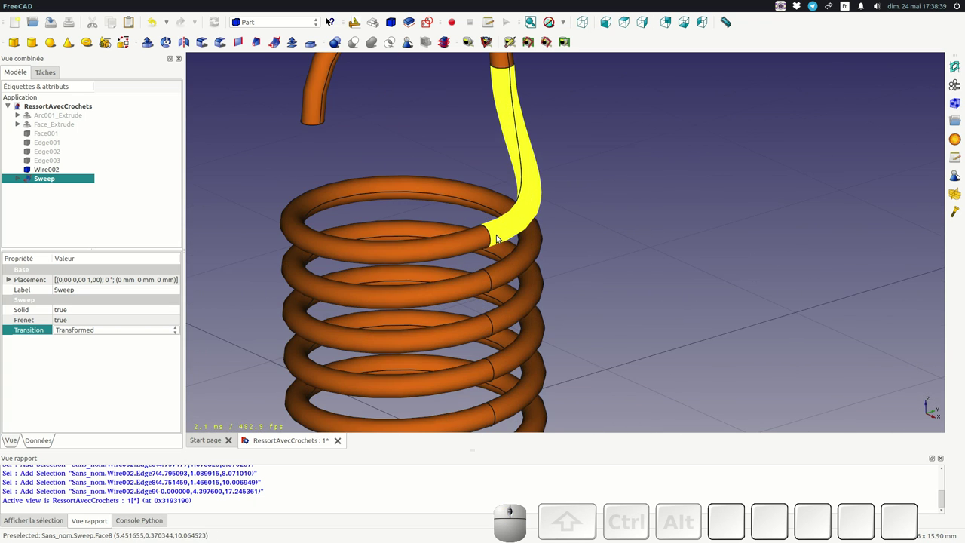
pyautogui.scroll(-3)
pyautogui.scroll(3)
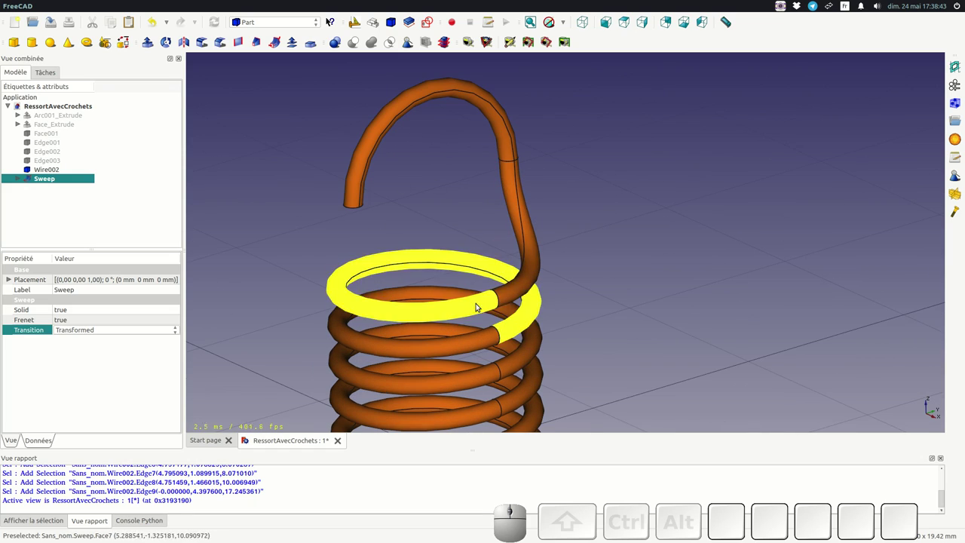
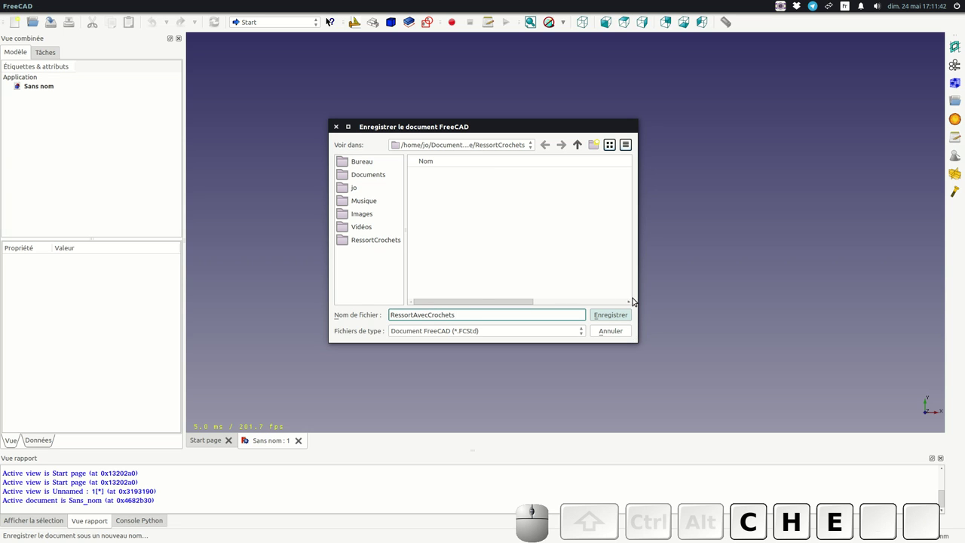
# Step: Save the document as RessortAvecCrochets and make the Part workbench active
pyautogui.click(620, 317)
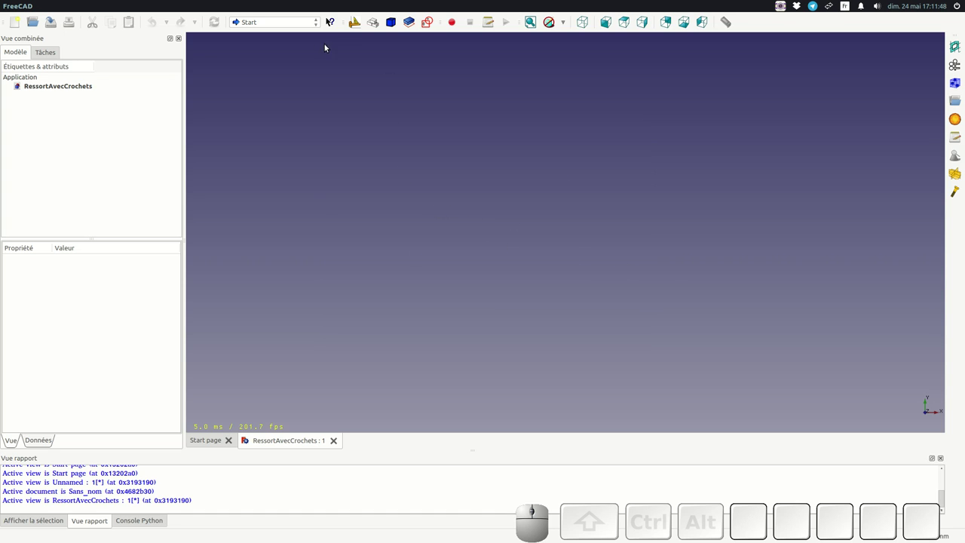
pyautogui.click(306, 26)
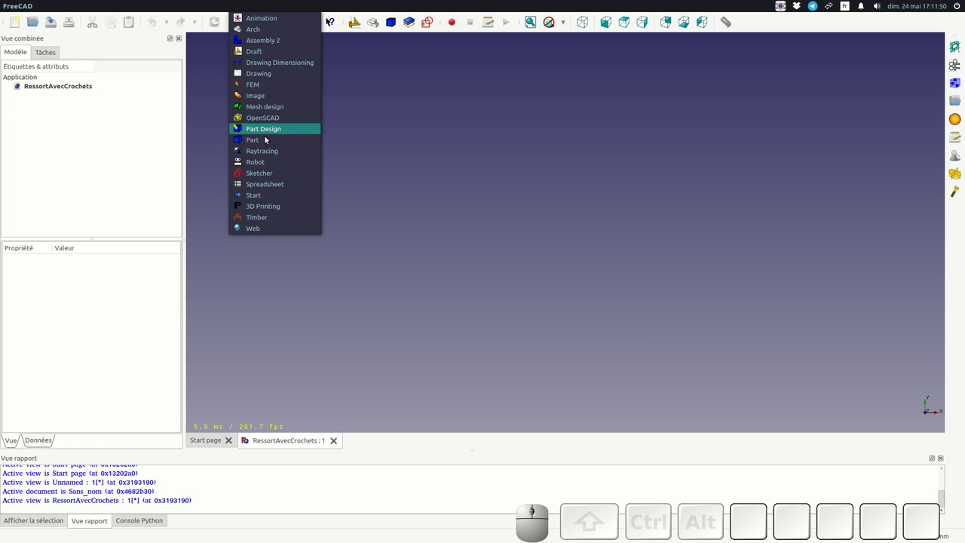
pyautogui.click(265, 142)
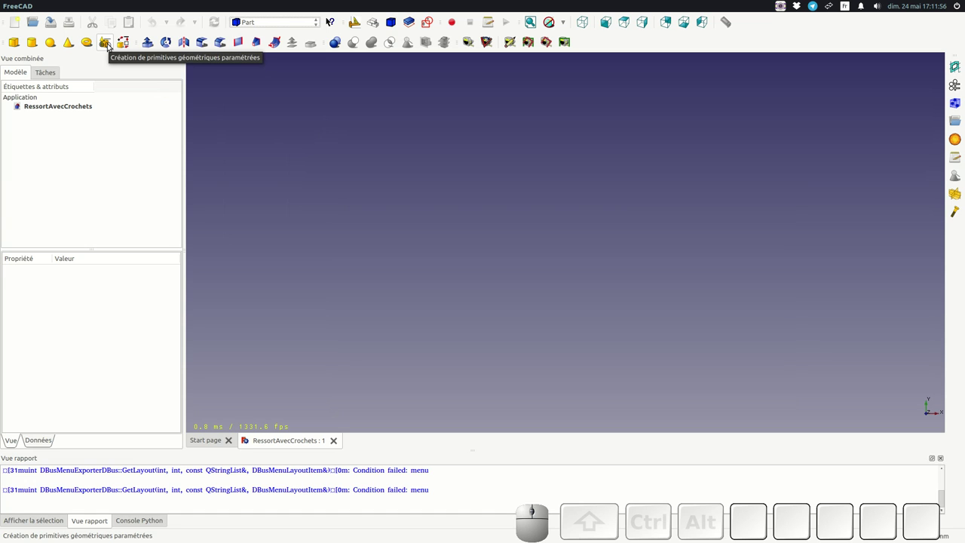
# Step: Create a Helix primitive with 2 mm pitch, 10 mm height and 5 mm radius
pyautogui.click(112, 48)
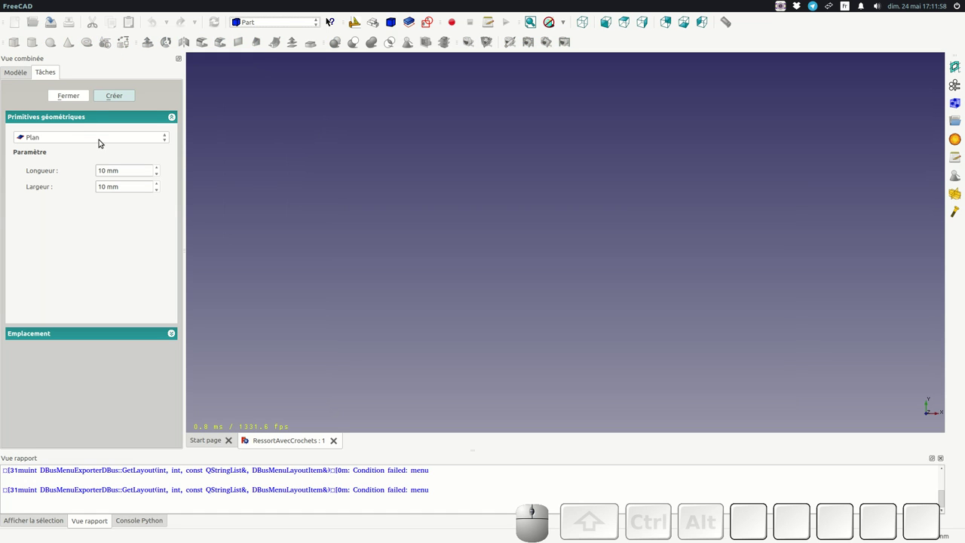
pyautogui.click(99, 141)
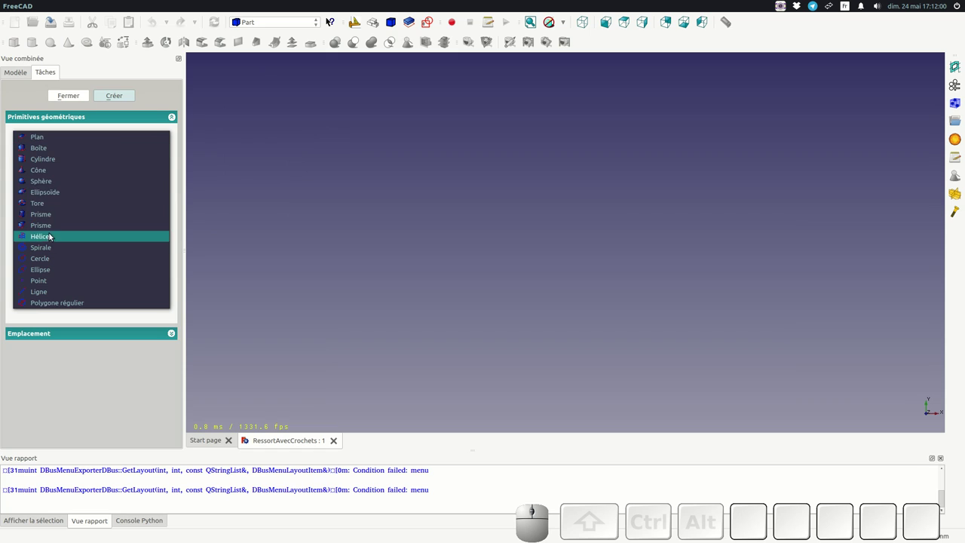
pyautogui.click(49, 235)
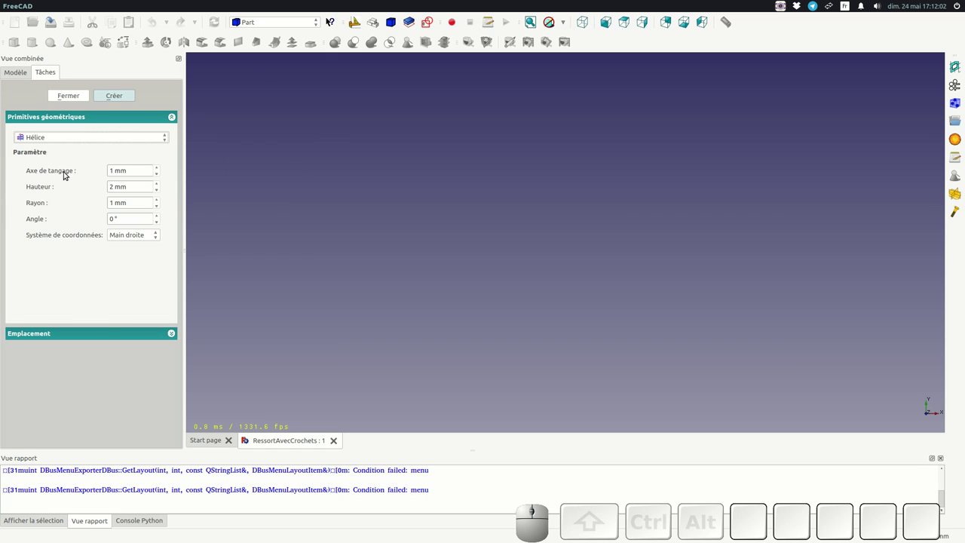
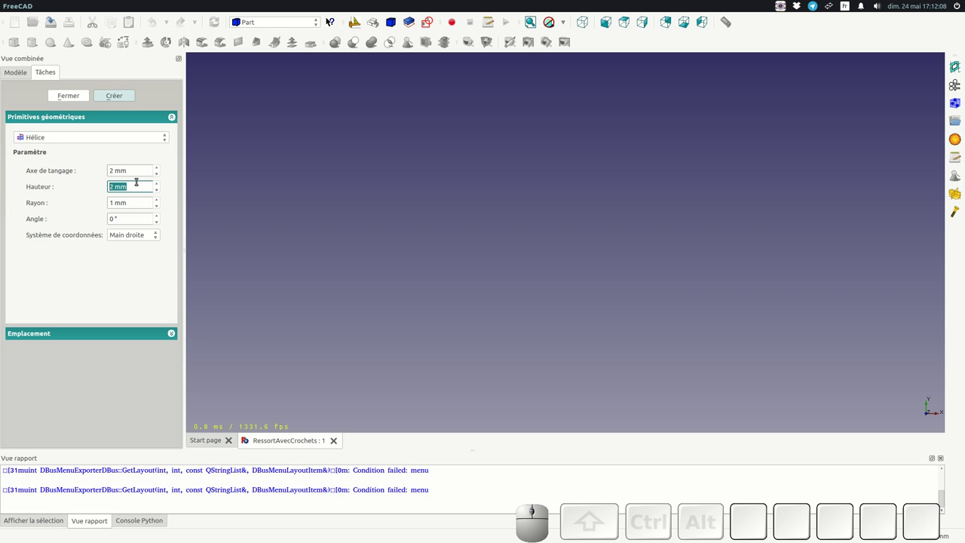
pyautogui.press('KP_1')
pyautogui.press('KP_0')
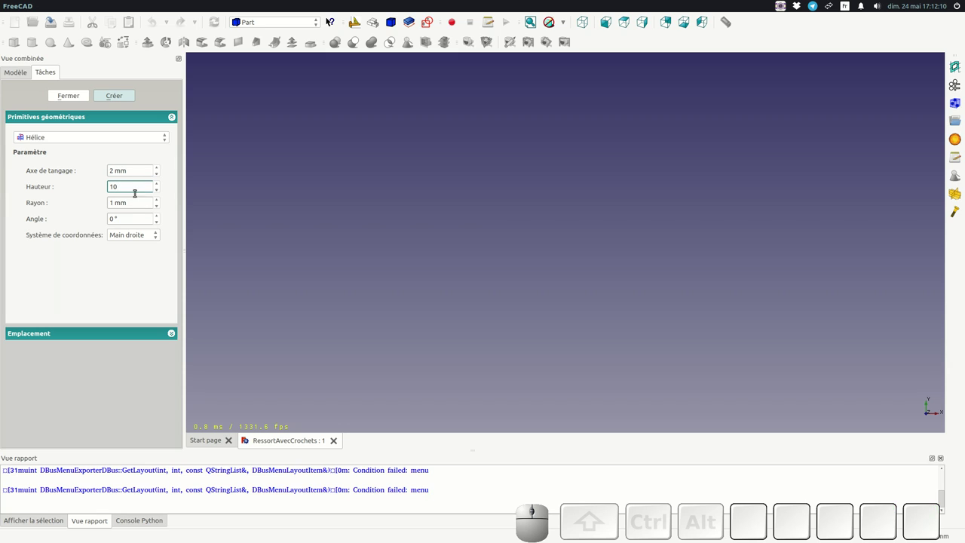
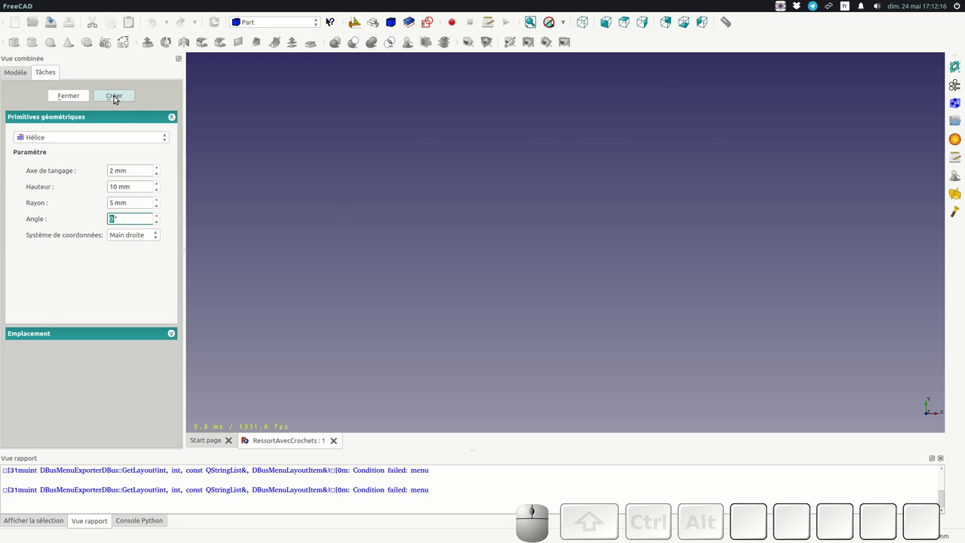
pyautogui.click(117, 96)
pyautogui.click(72, 101)
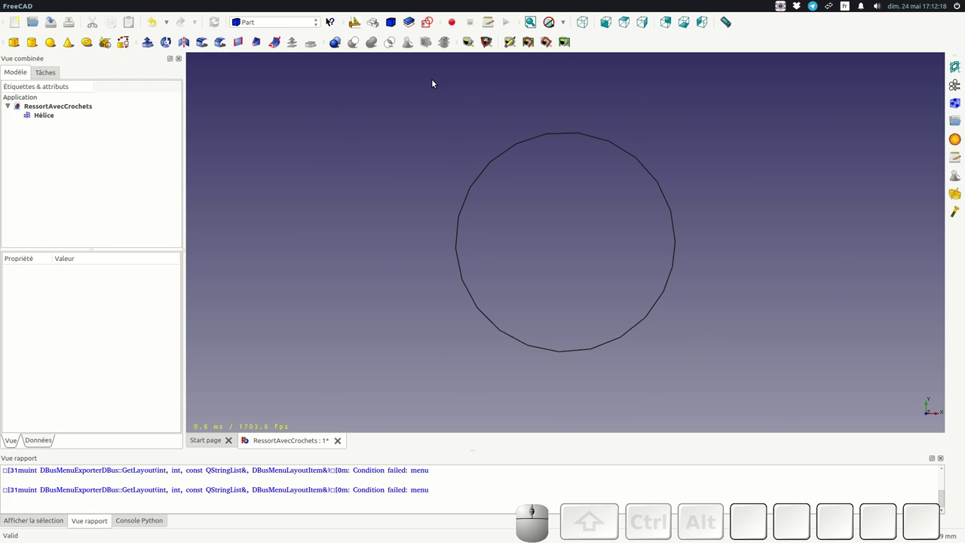
# Step: View the new helix from an angled standard view
pyautogui.click(586, 23)
pyautogui.scroll(-3)
pyautogui.scroll(3)
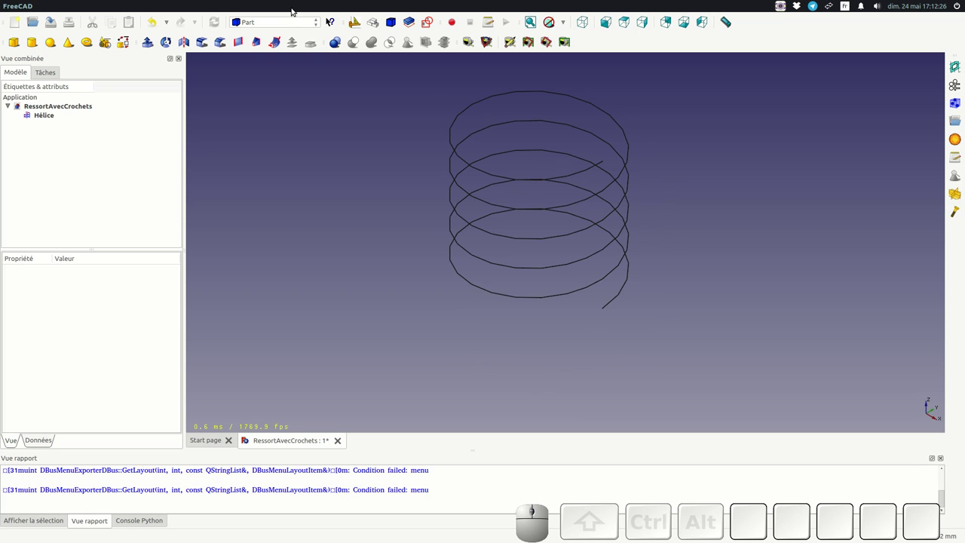
# Step: Start a new Sketcher sketch placed on the YZ plane
pyautogui.click(270, 23)
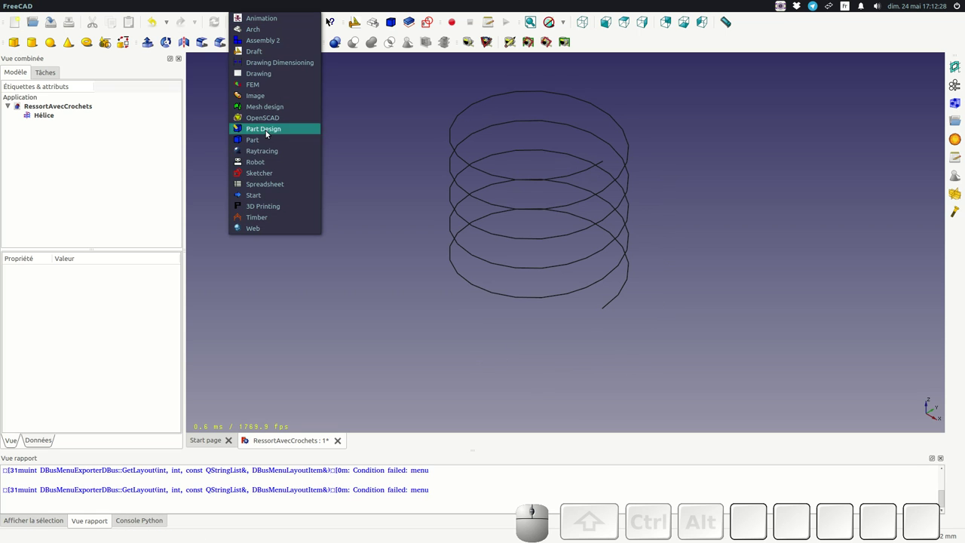
pyautogui.click(285, 174)
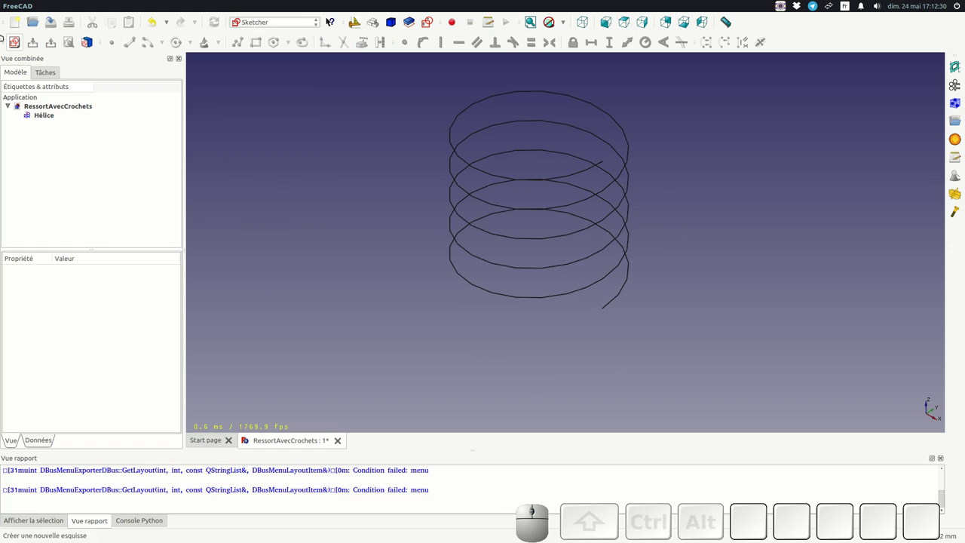
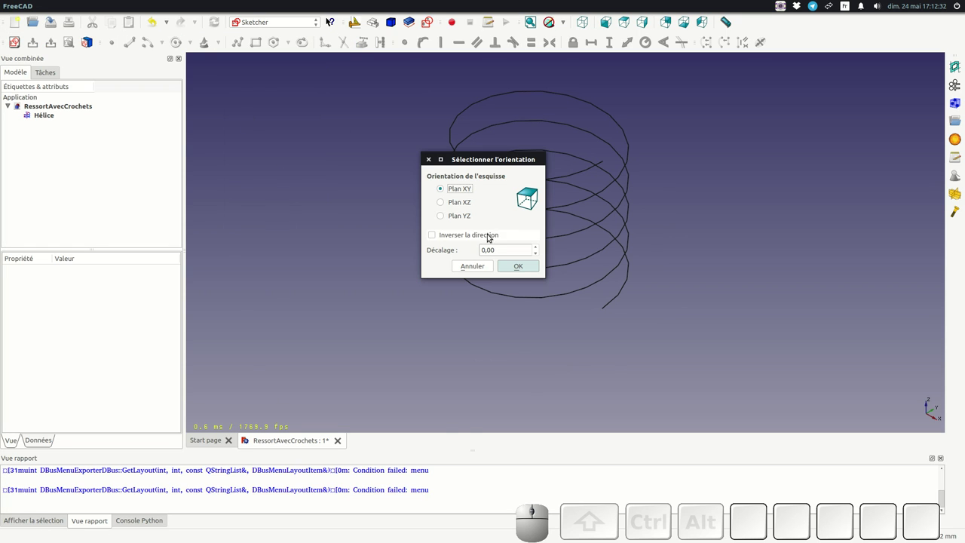
pyautogui.click(458, 219)
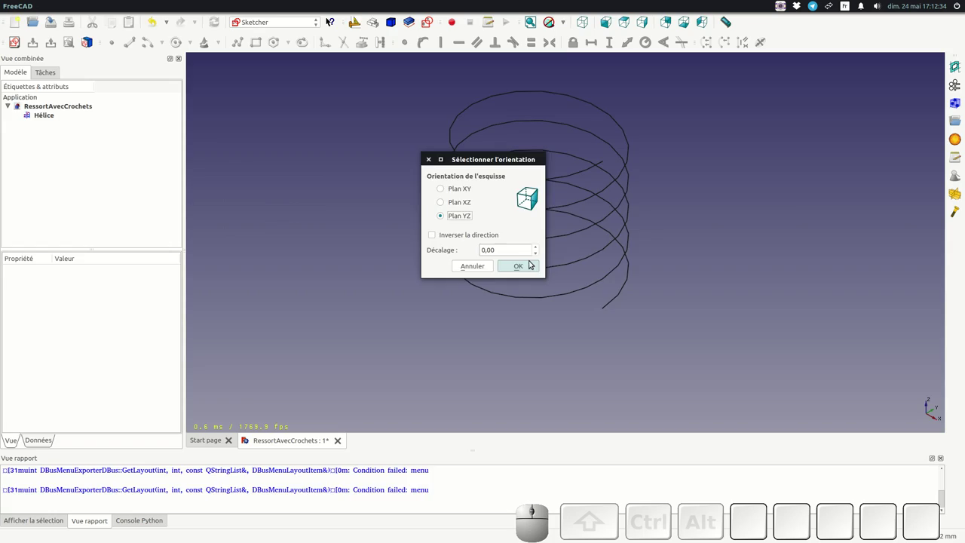
pyautogui.click(531, 272)
pyautogui.scroll(3)
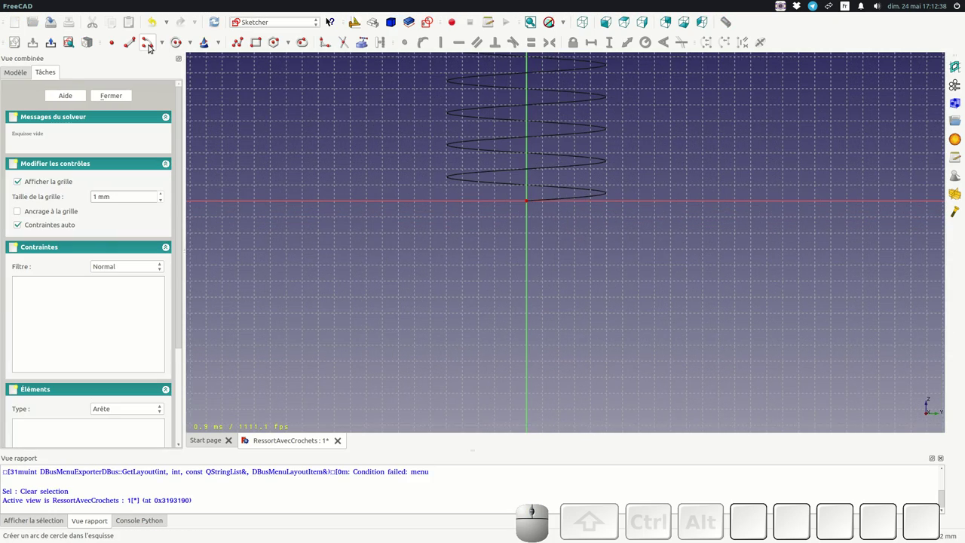
# Step: Draw a half-circle arc below the helix and a line from its centre to the arc end
pyautogui.click(150, 47)
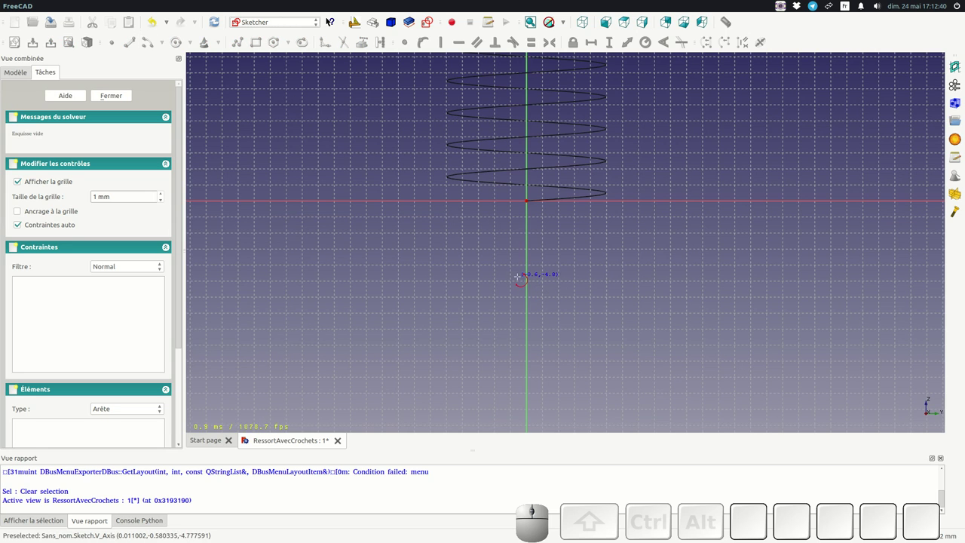
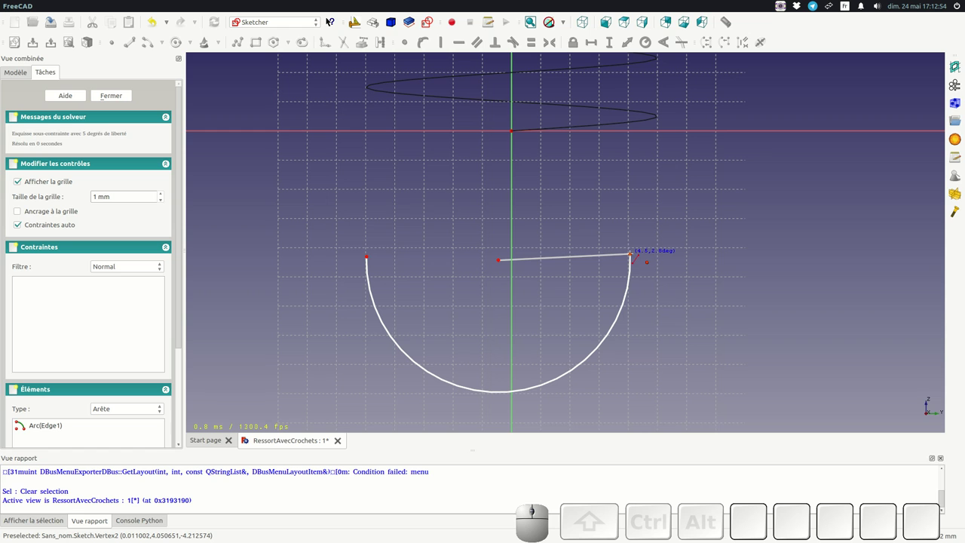
pyautogui.click(633, 256)
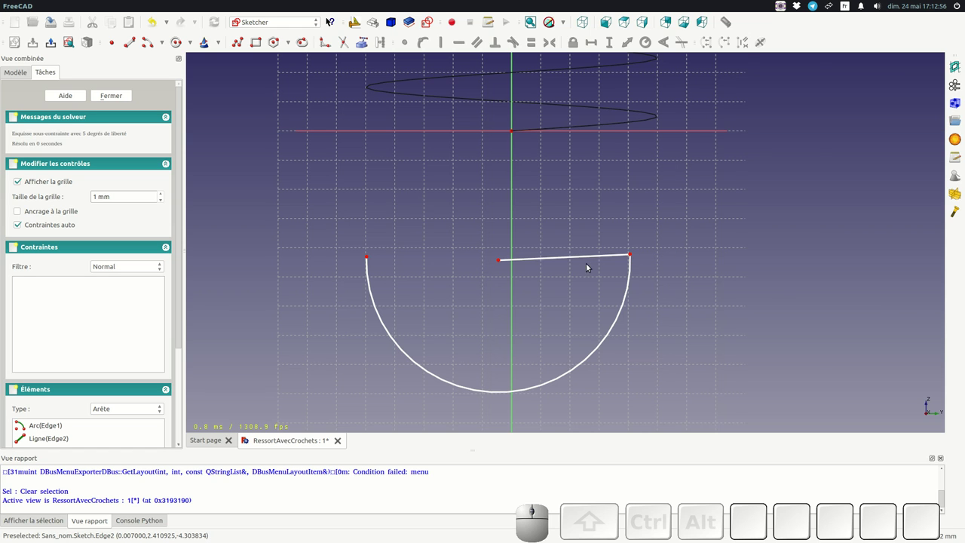
pyautogui.scroll(3)
pyautogui.scroll(-3)
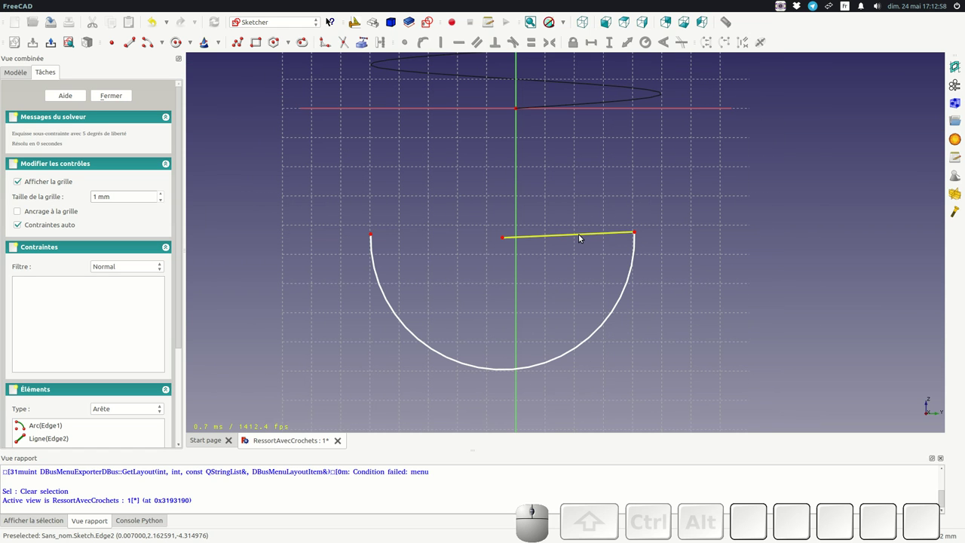
# Step: Constrain the hook arc to a 5 mm radius with its centre 5 mm below the helix start
pyautogui.click(581, 236)
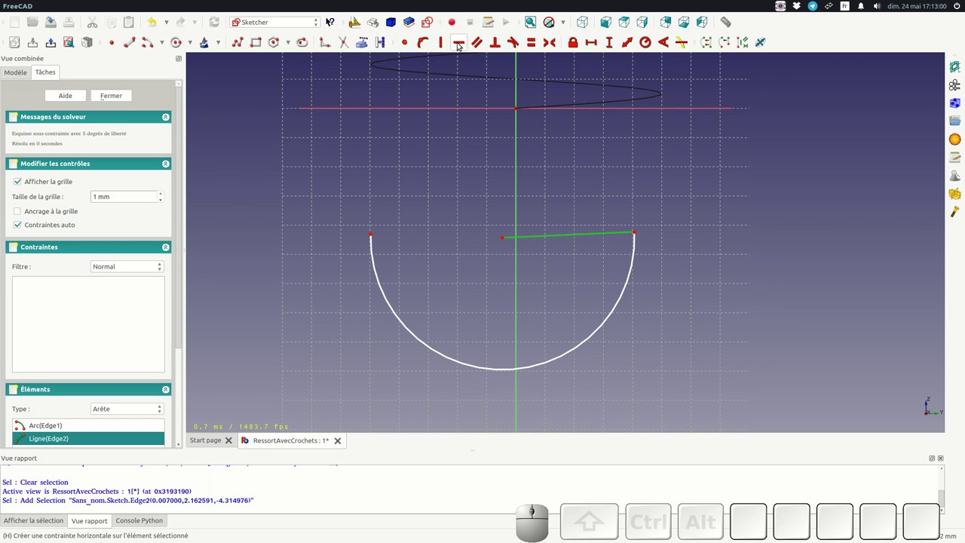
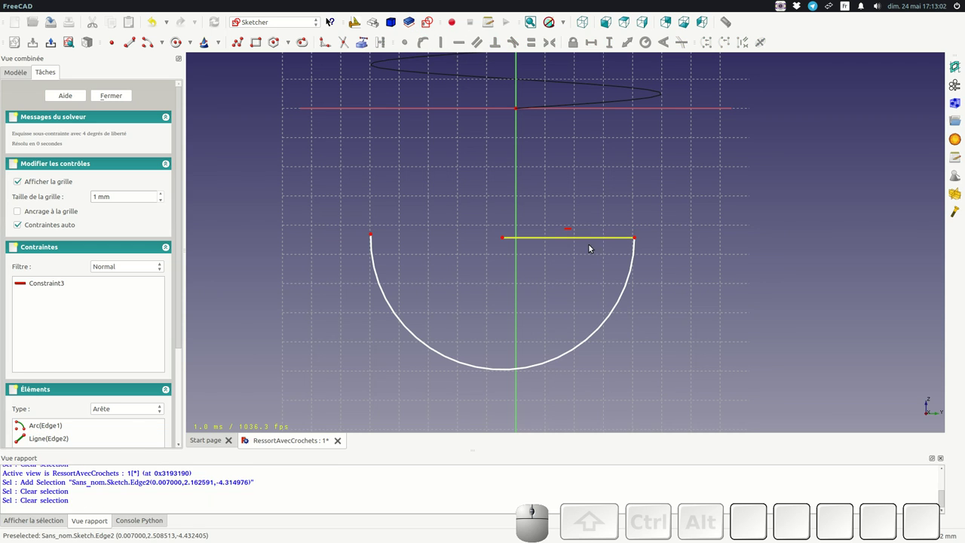
pyautogui.click(564, 241)
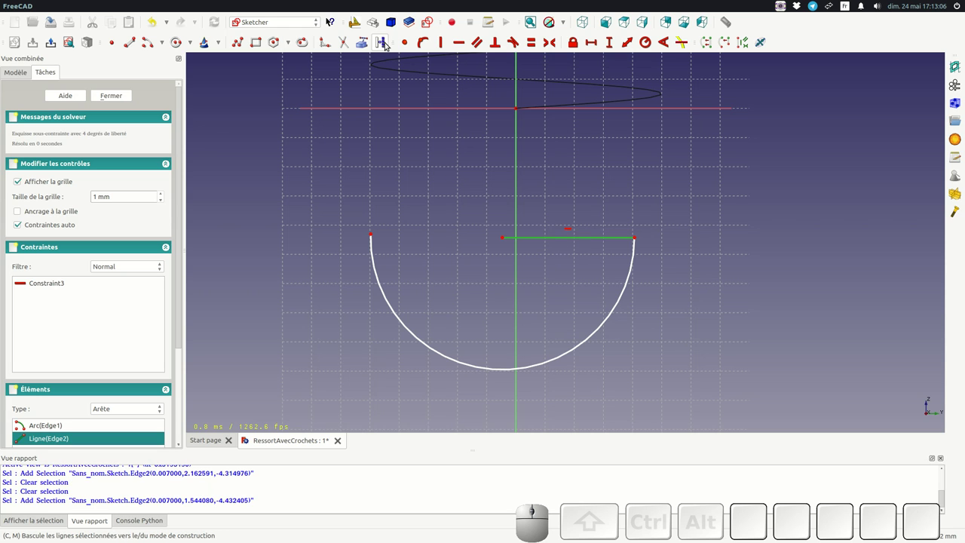
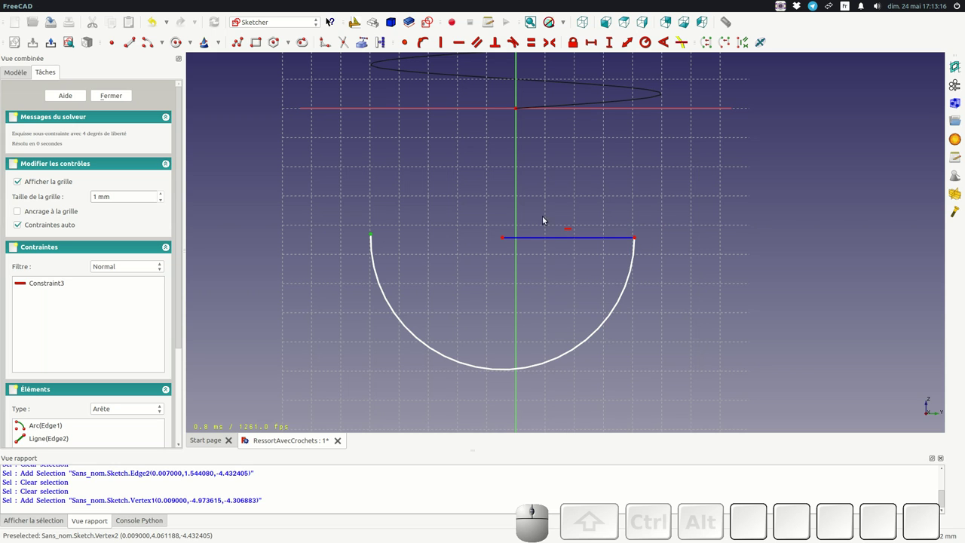
pyautogui.click(638, 240)
pyautogui.click(521, 179)
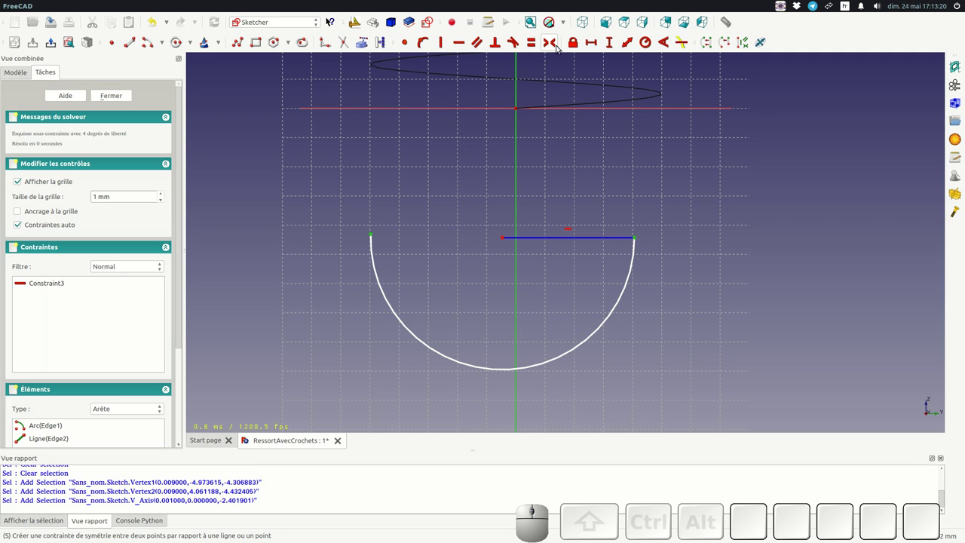
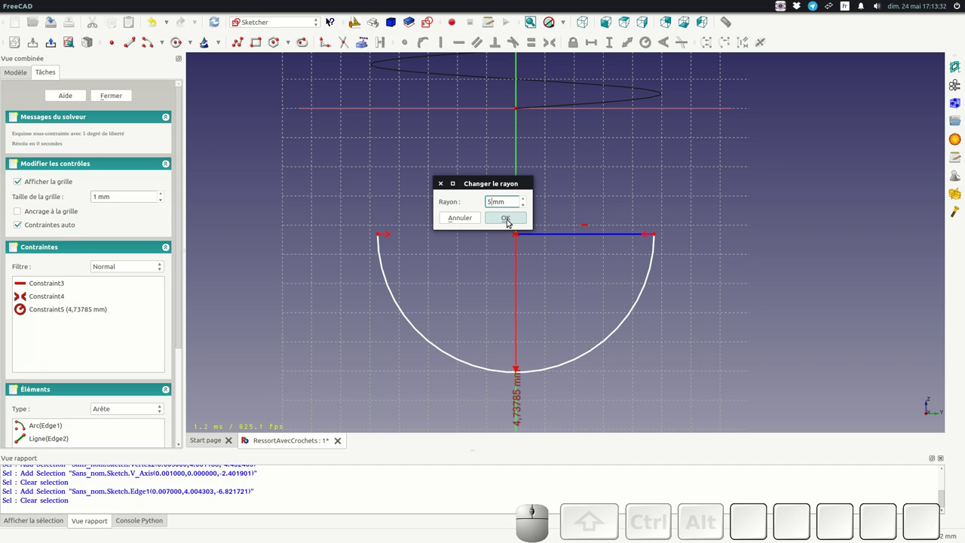
pyautogui.click(507, 219)
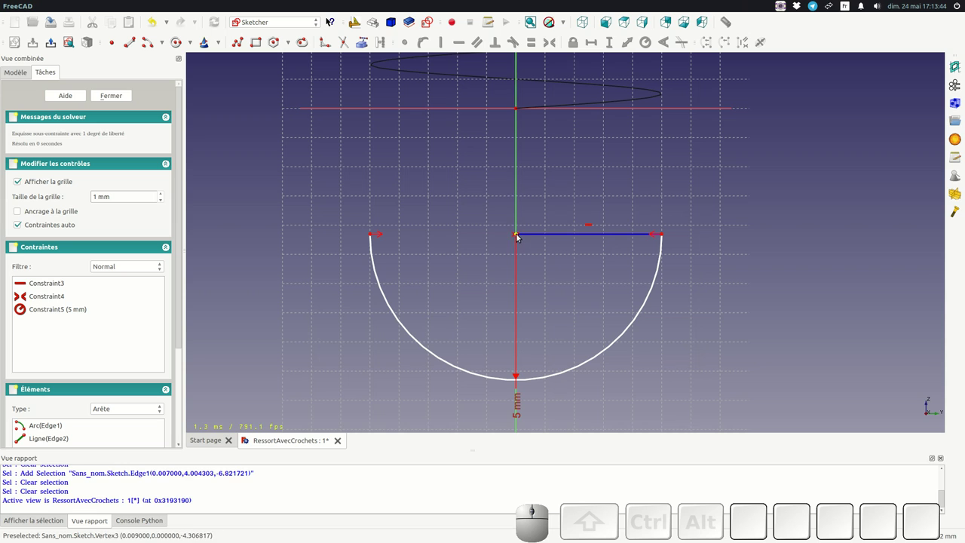
pyautogui.click(520, 236)
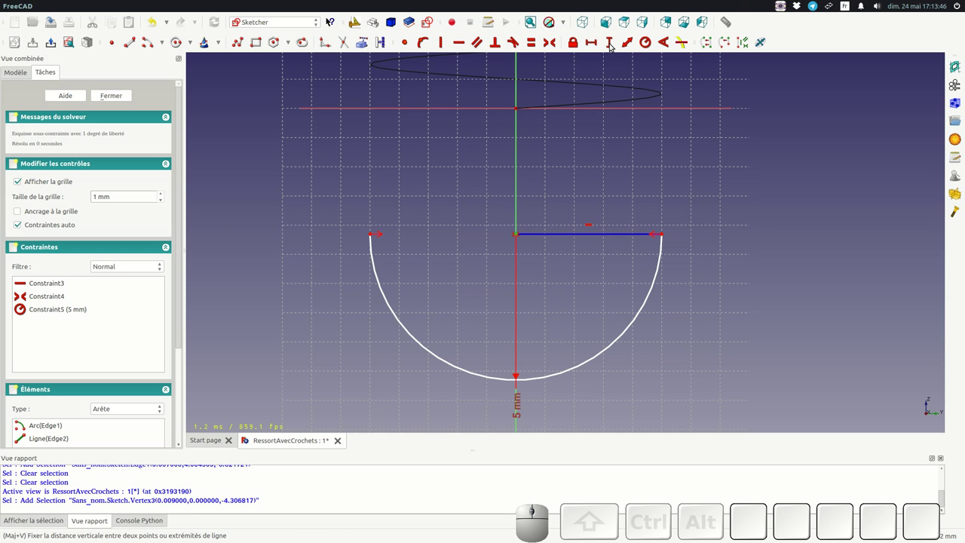
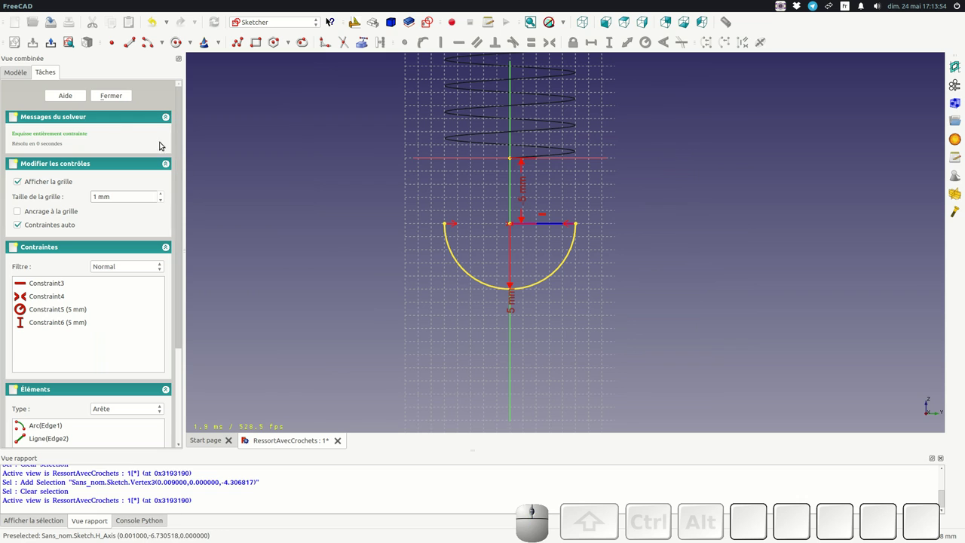
# Step: Leave the finished hook sketch, switch to Draft and check the working plane selector
pyautogui.click(113, 96)
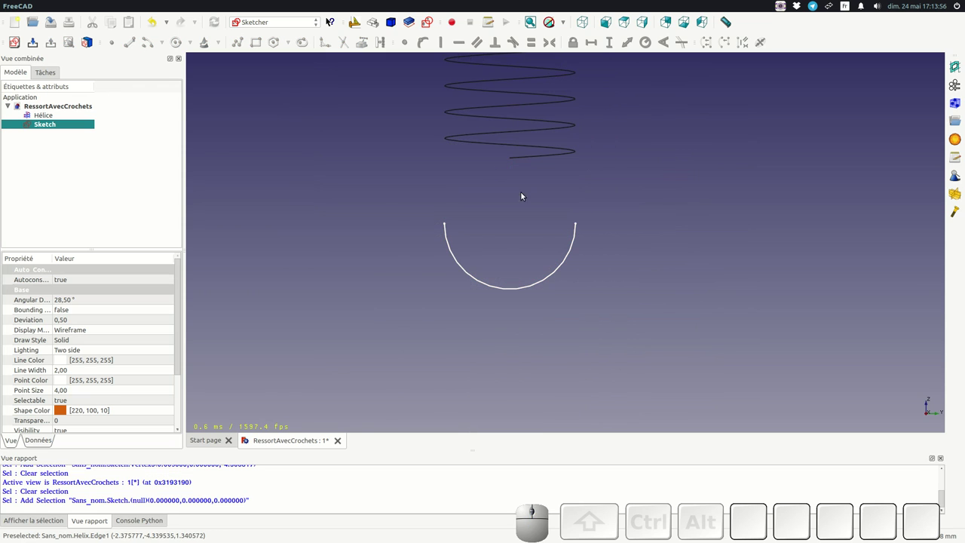
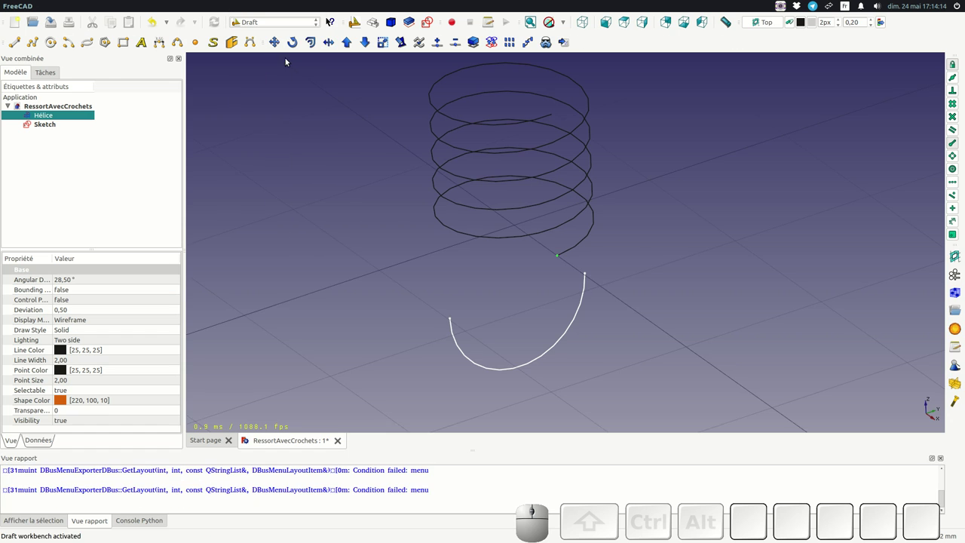
pyautogui.scroll(-3)
pyautogui.scroll(3)
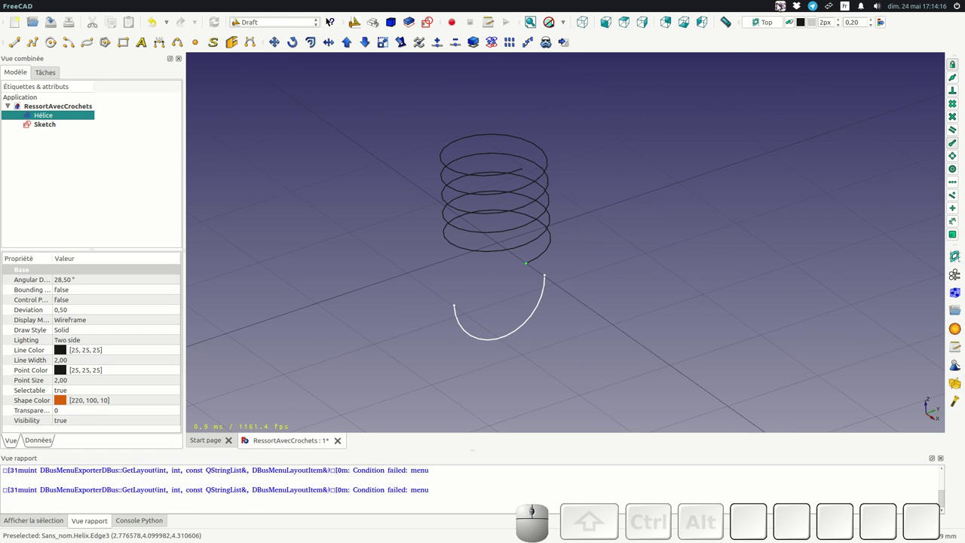
pyautogui.click(767, 22)
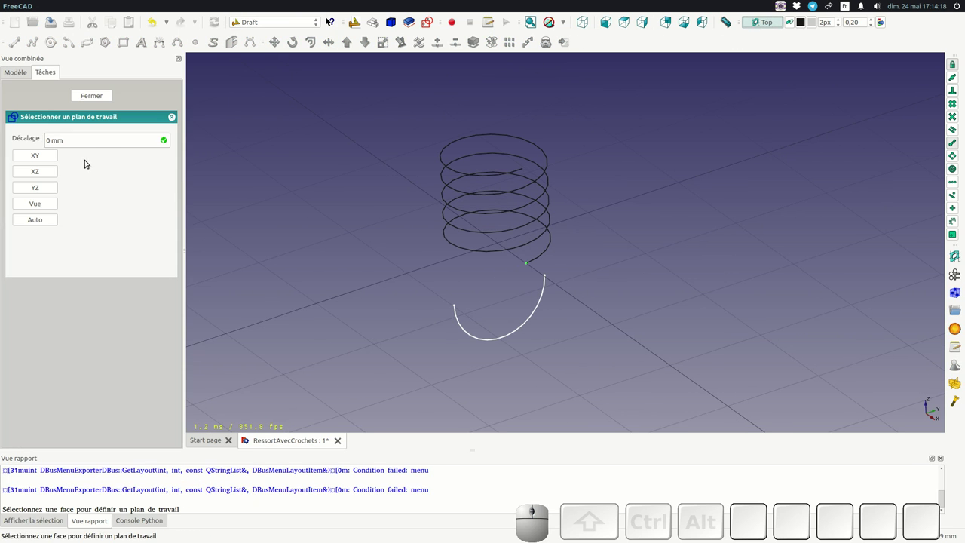
pyautogui.click(40, 162)
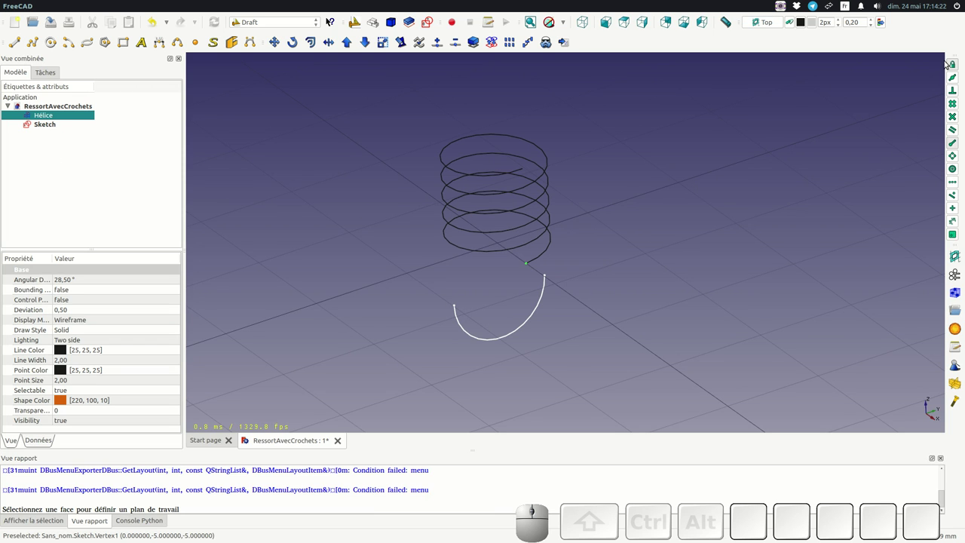
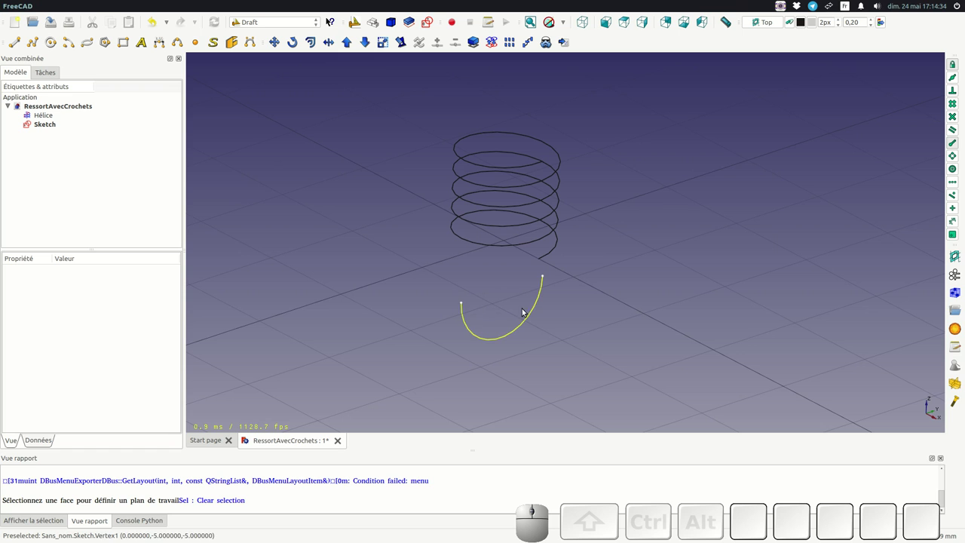
pyautogui.rightClick(498, 282)
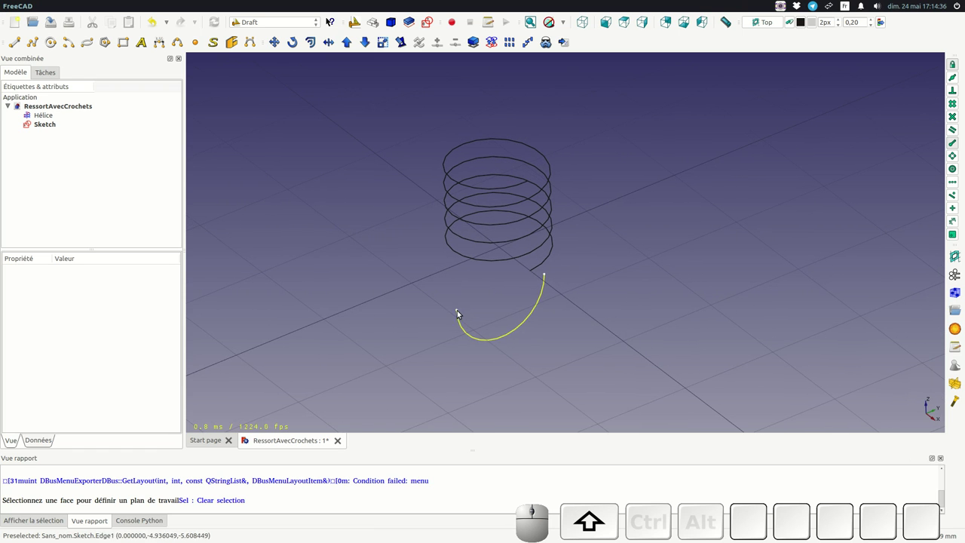
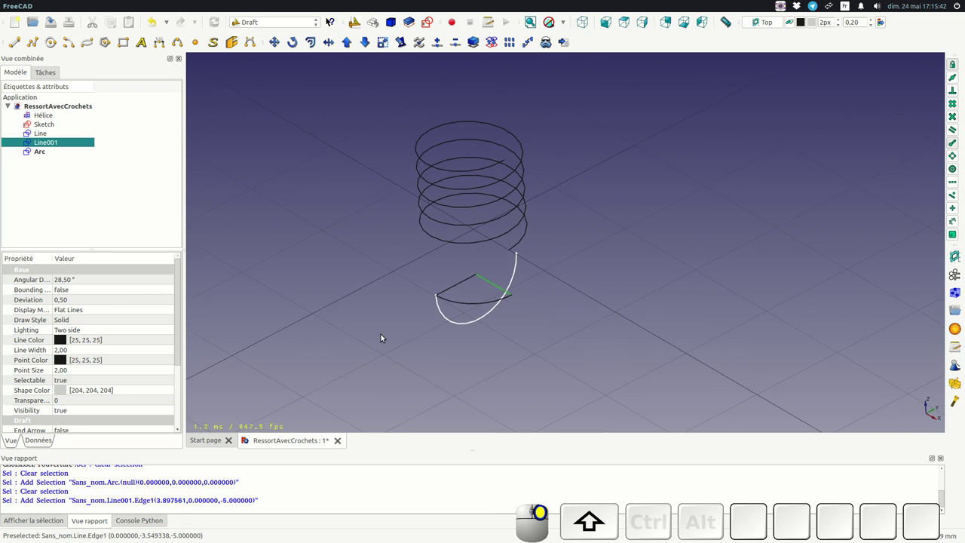
# Step: Draw the wedge of two radial Draft lines and a connecting arc below the helix's lower end
pyautogui.scroll(3)
pyautogui.scroll(-3)
pyautogui.scroll(3)
pyautogui.scroll(-3)
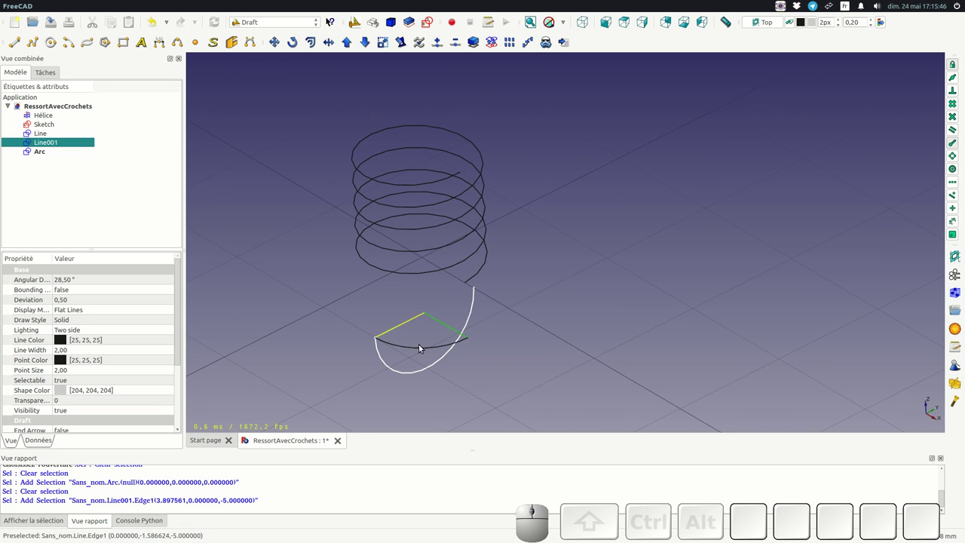
pyautogui.scroll(3)
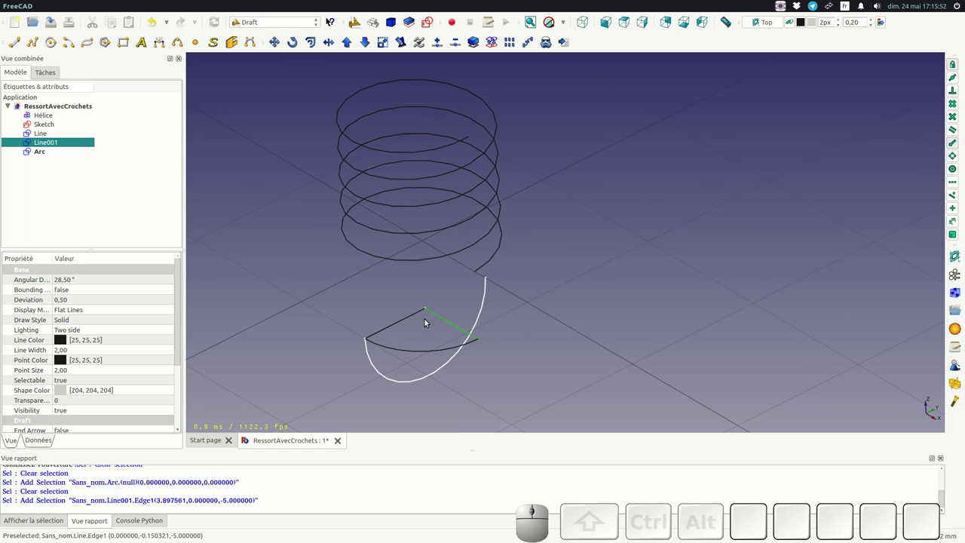
pyautogui.click(428, 309)
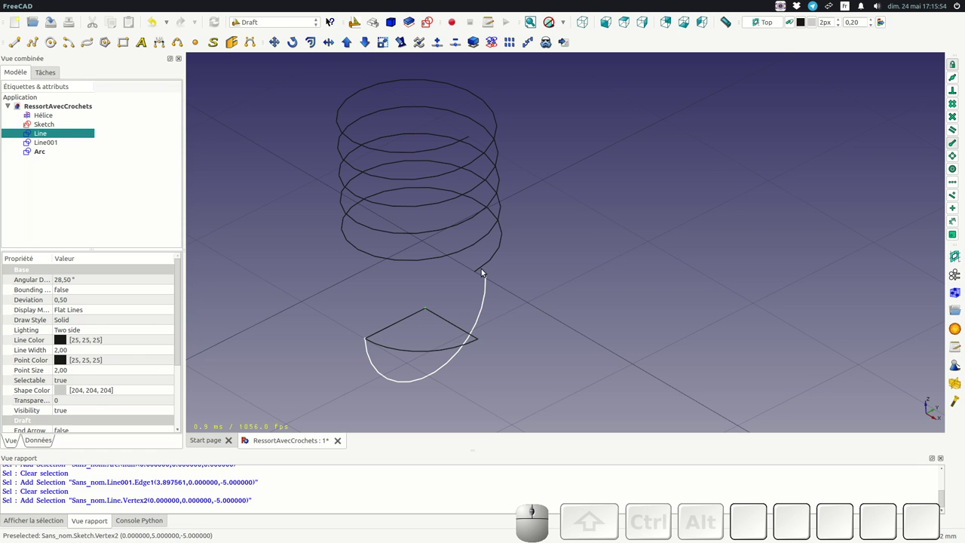
pyautogui.click(478, 272)
pyautogui.scroll(-3)
pyautogui.scroll(3)
# Step: Set the working plane to Front and draw Arc001, a 5 mm 90° arc from the wedge centre to the helix end
pyautogui.click(331, 265)
pyautogui.click(771, 23)
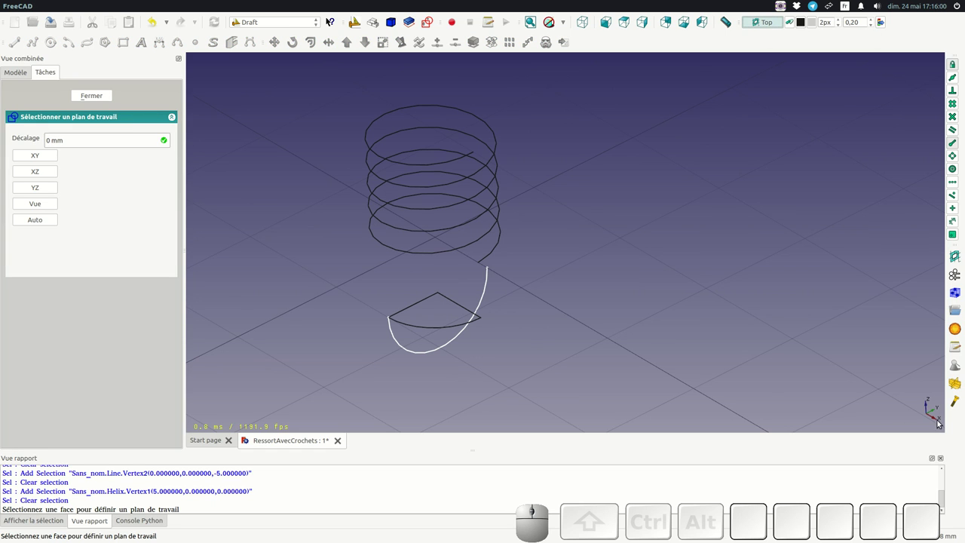
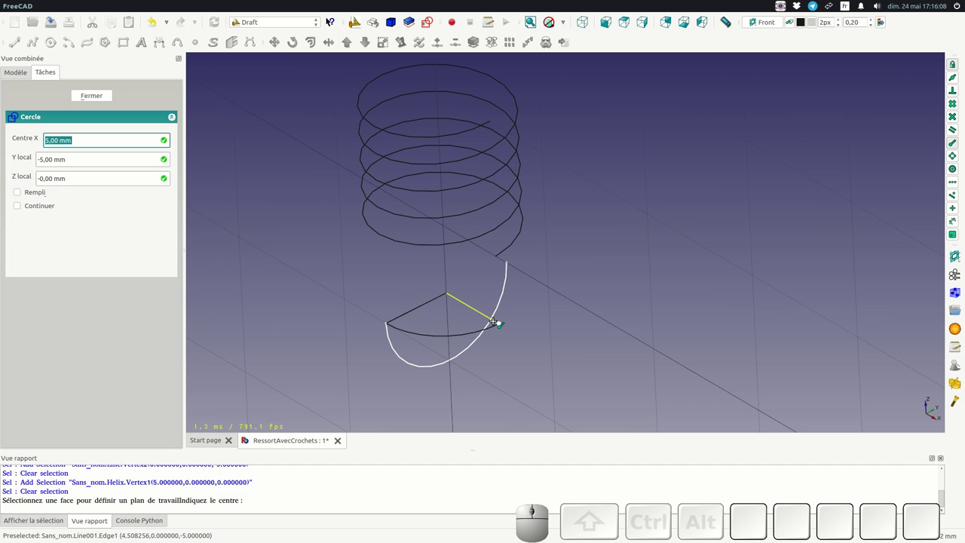
pyautogui.scroll(3)
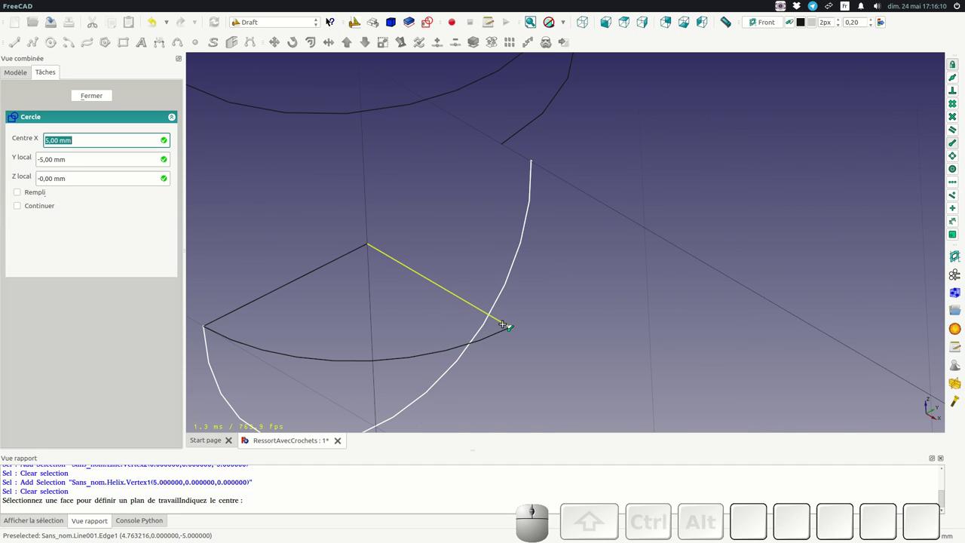
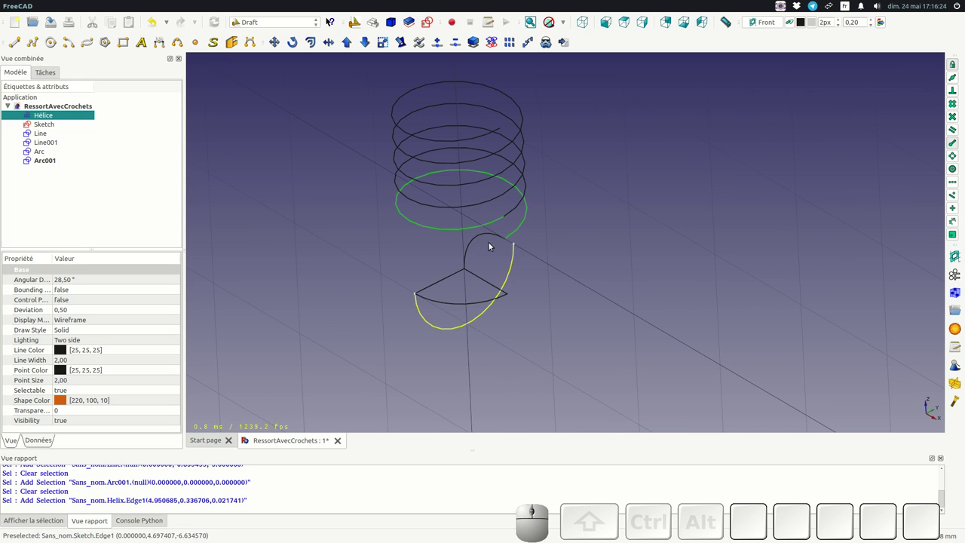
pyautogui.scroll(-3)
pyautogui.scroll(3)
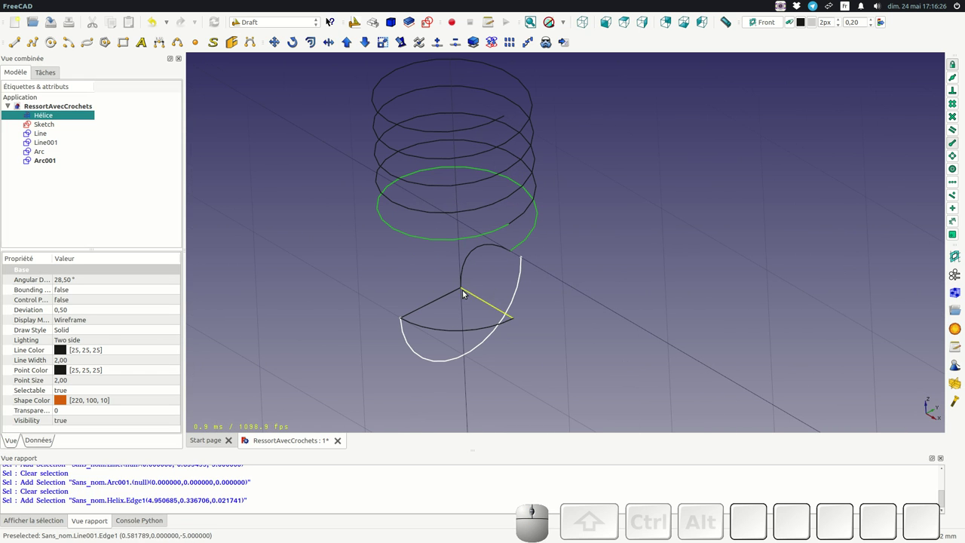
# Step: Select the two lines and the arc and upgrade them into a single Wire
pyautogui.click(436, 302)
pyautogui.click(450, 331)
pyautogui.click(465, 296)
pyautogui.click(450, 297)
pyautogui.click(457, 331)
pyautogui.click(486, 304)
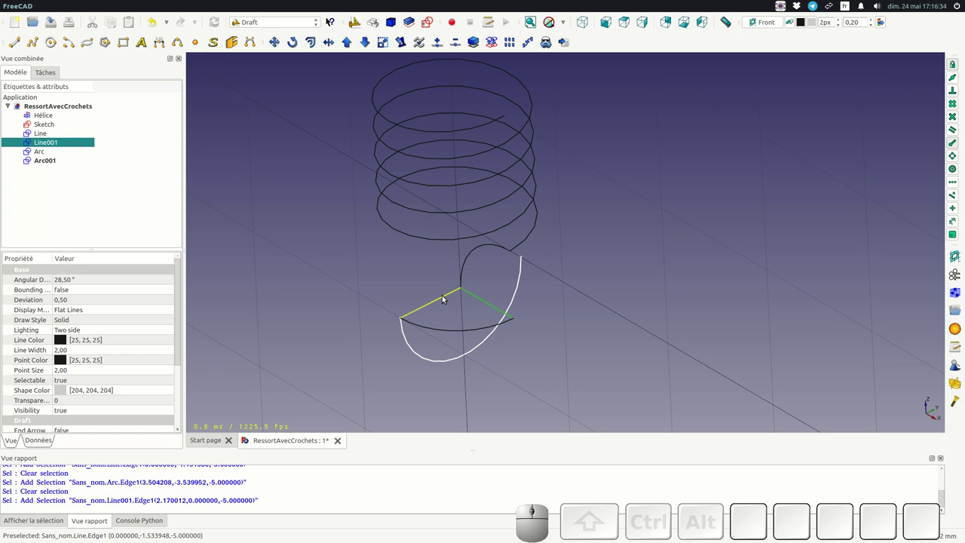
pyautogui.click(448, 296)
pyautogui.click(457, 331)
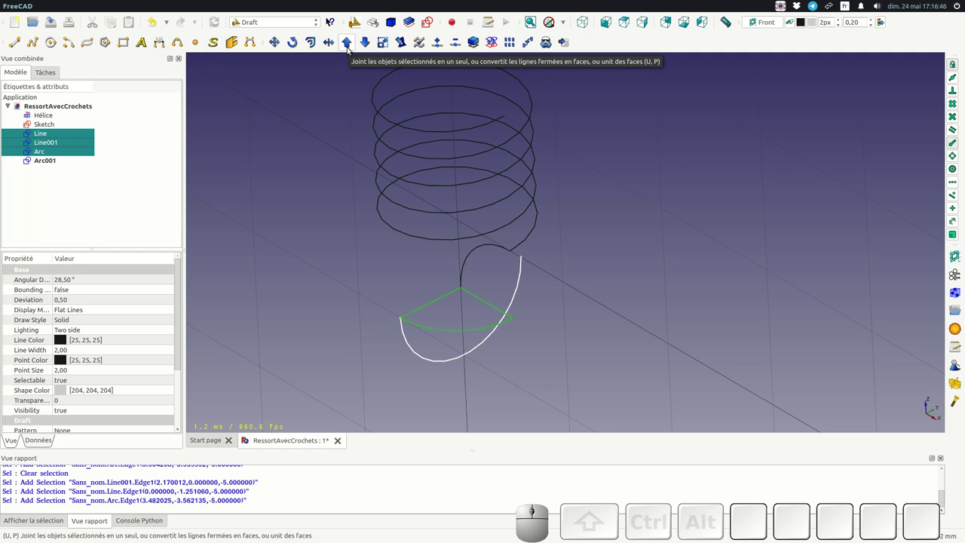
pyautogui.click(350, 48)
# Step: Upgrade the closed Wire into a filled wedge Face
pyautogui.click(44, 149)
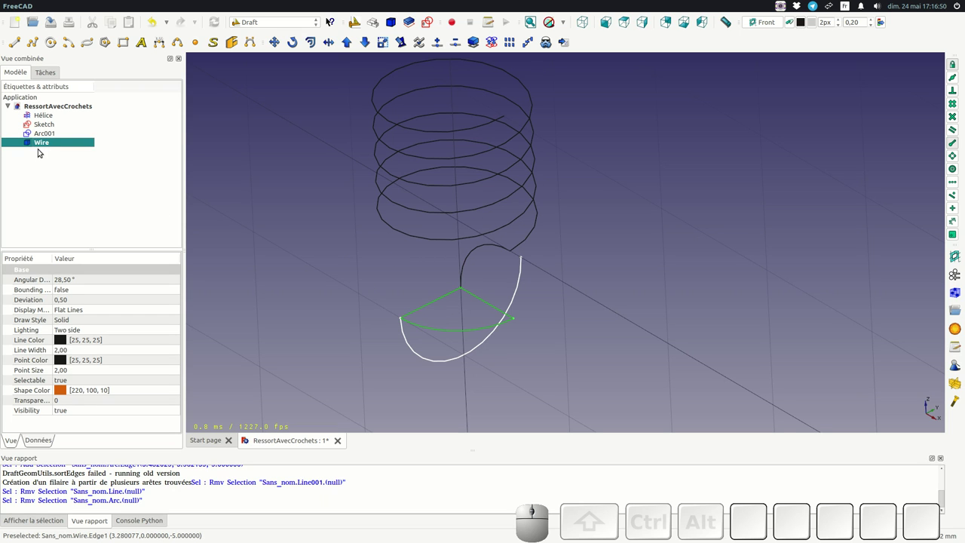
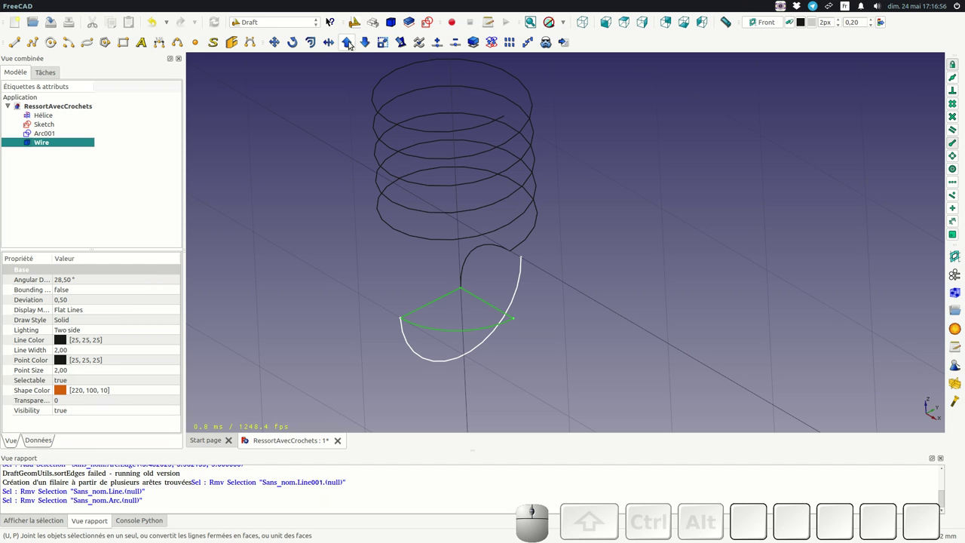
pyautogui.click(350, 45)
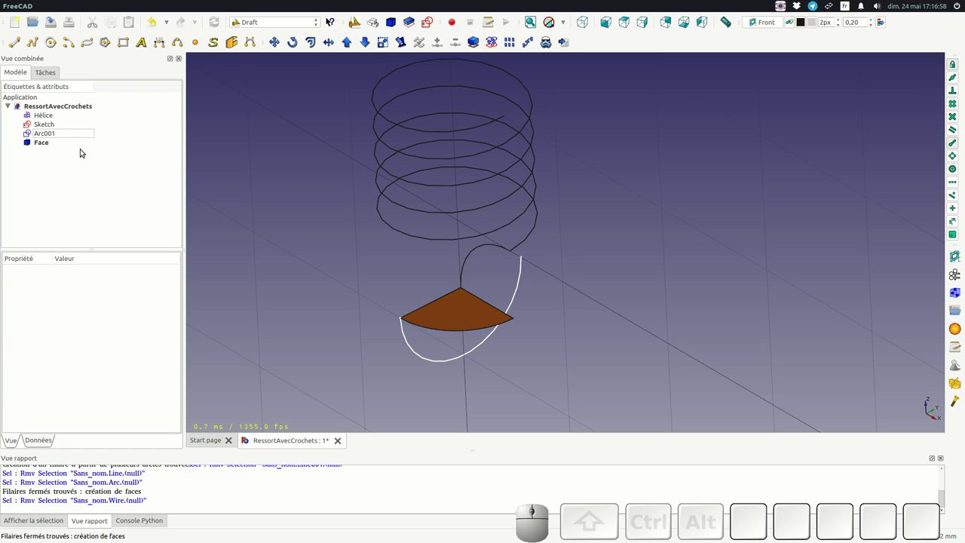
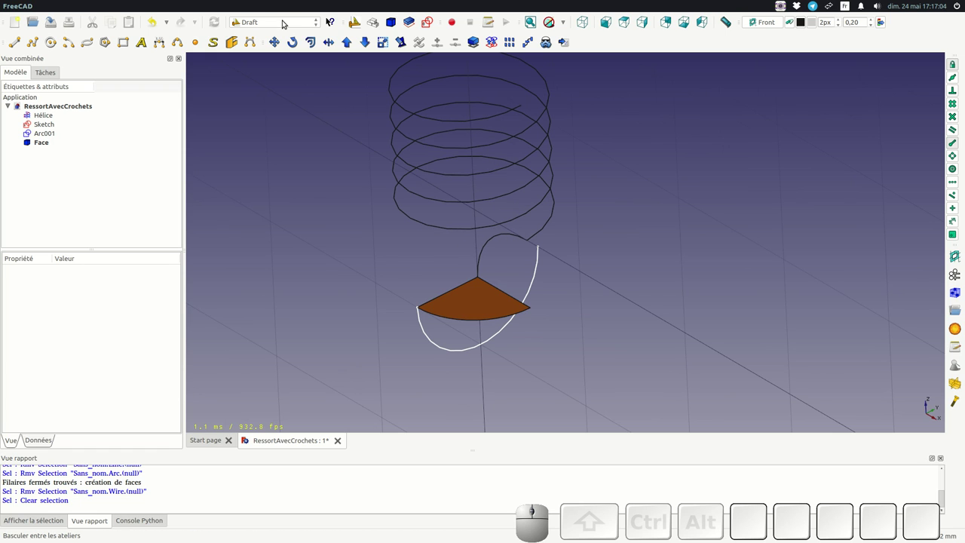
# Step: Switch back to the Part workbench and zoom in on the quarter-disc face below the helix
pyautogui.click(289, 24)
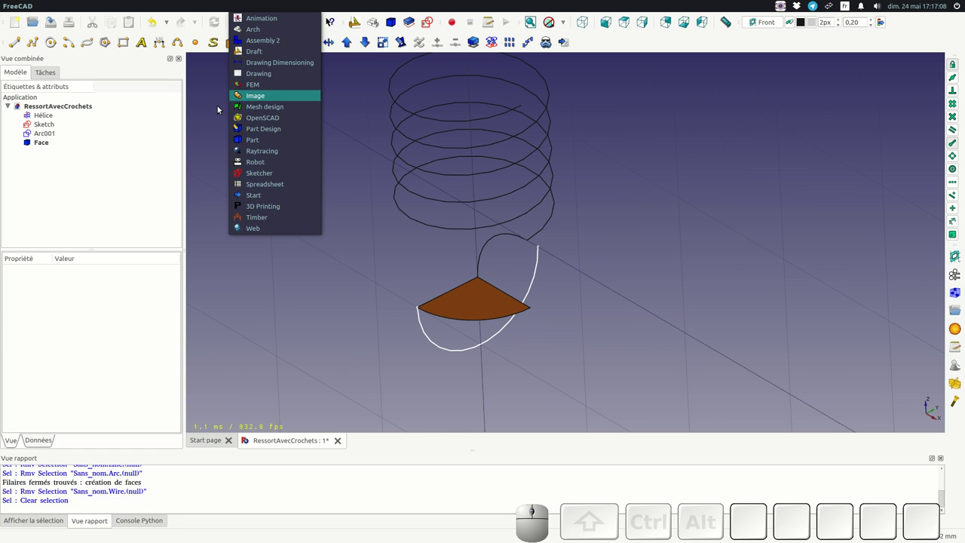
pyautogui.click(253, 141)
pyautogui.scroll(-3)
pyautogui.scroll(3)
pyautogui.scroll(3)
pyautogui.scroll(-3)
pyautogui.scroll(3)
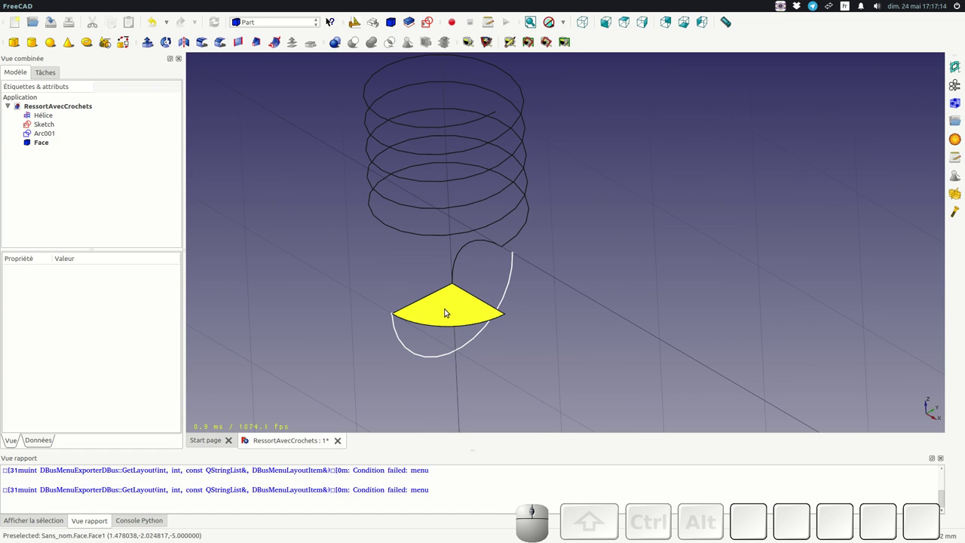
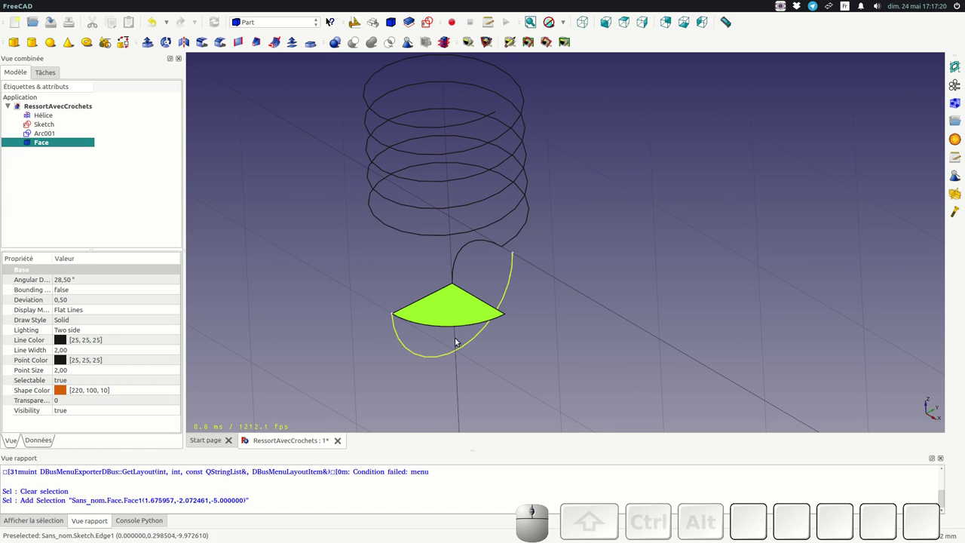
pyautogui.scroll(-3)
pyautogui.scroll(3)
pyautogui.scroll(3)
pyautogui.scroll(-3)
pyautogui.scroll(-3)
pyautogui.scroll(3)
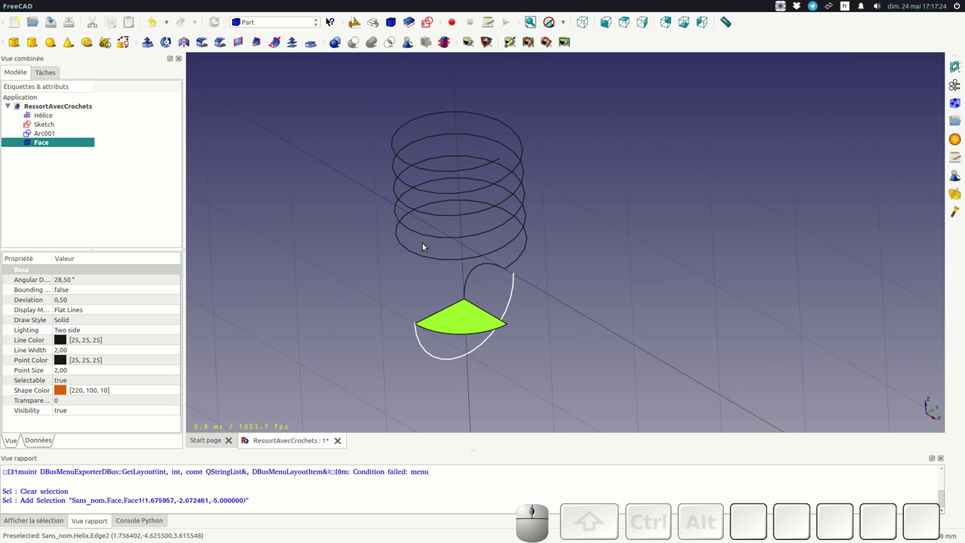
pyautogui.scroll(-3)
pyautogui.scroll(3)
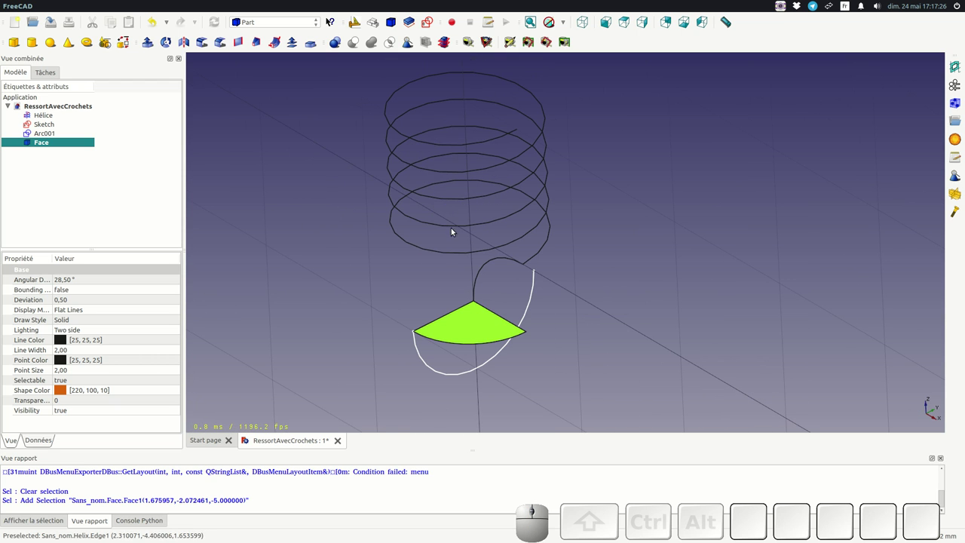
pyautogui.scroll(-3)
pyautogui.scroll(3)
pyautogui.scroll(-3)
pyautogui.scroll(3)
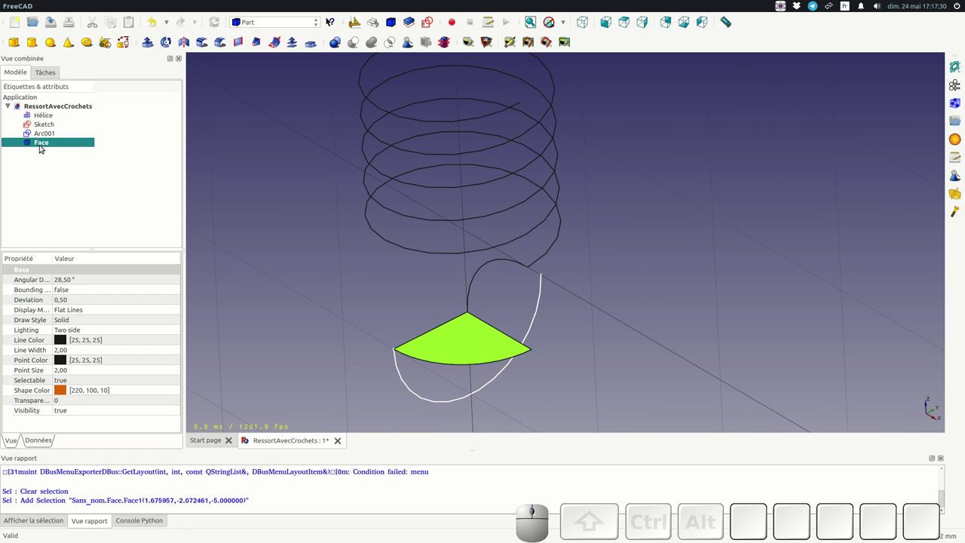
# Step: Set the quarter-disc Face's Placement Position z to -1 mm
pyautogui.click(37, 441)
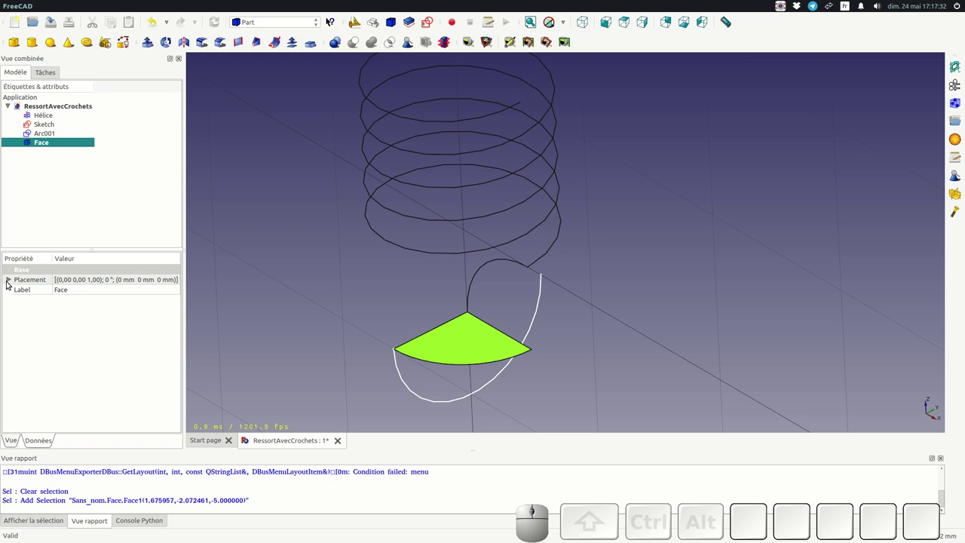
pyautogui.click(11, 284)
pyautogui.click(22, 315)
pyautogui.click(66, 344)
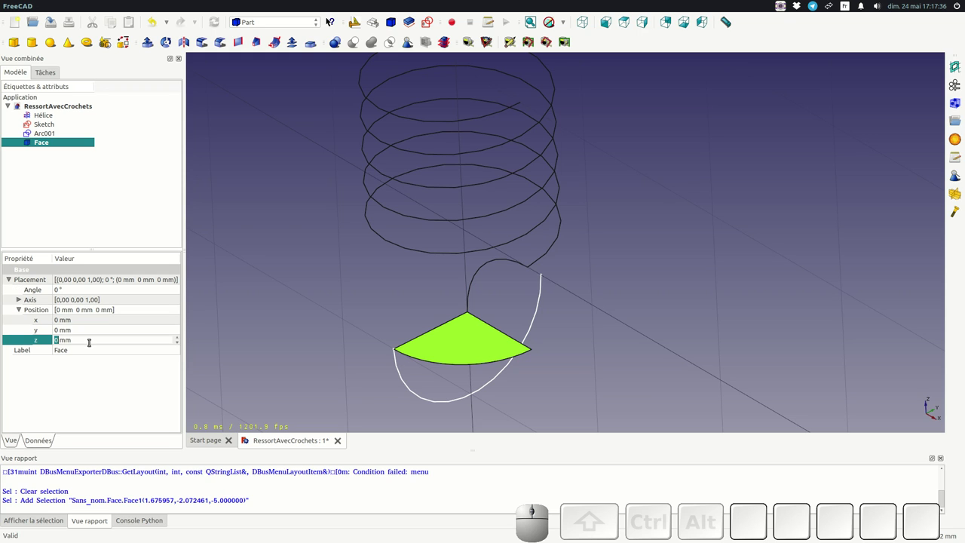
pyautogui.press('KP_Subtract')
pyautogui.press('KP_1')
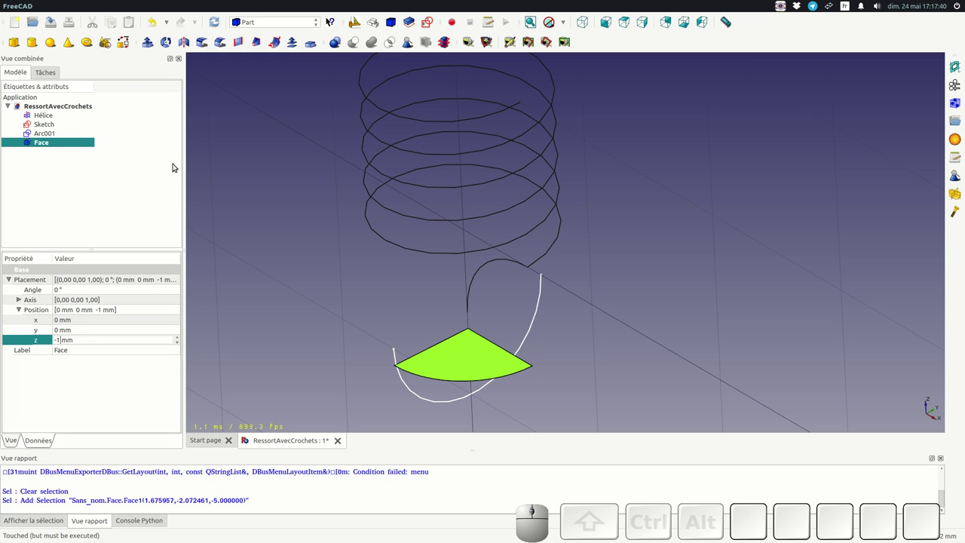
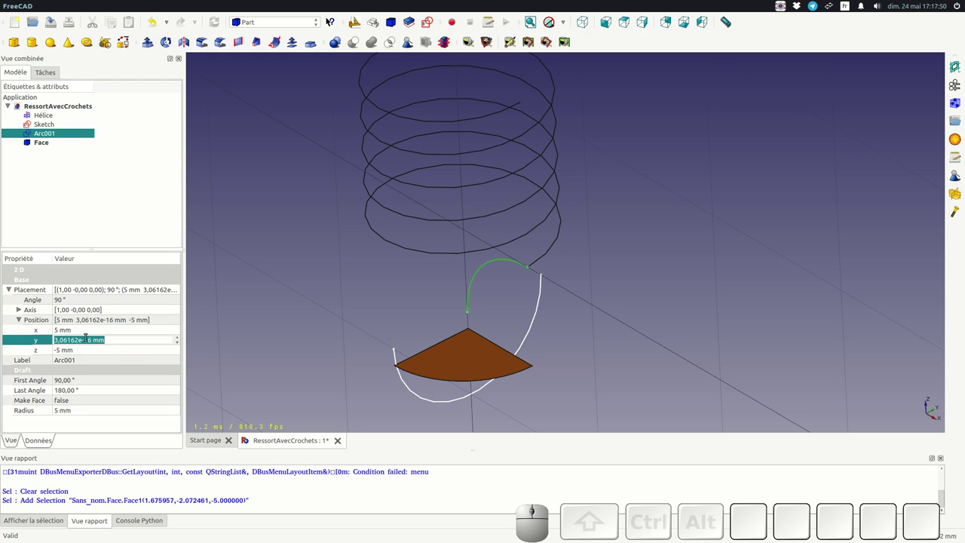
# Step: Set Arc001's Position y to 1 mm, then select the quarter-disc face
pyautogui.press('KP_1')
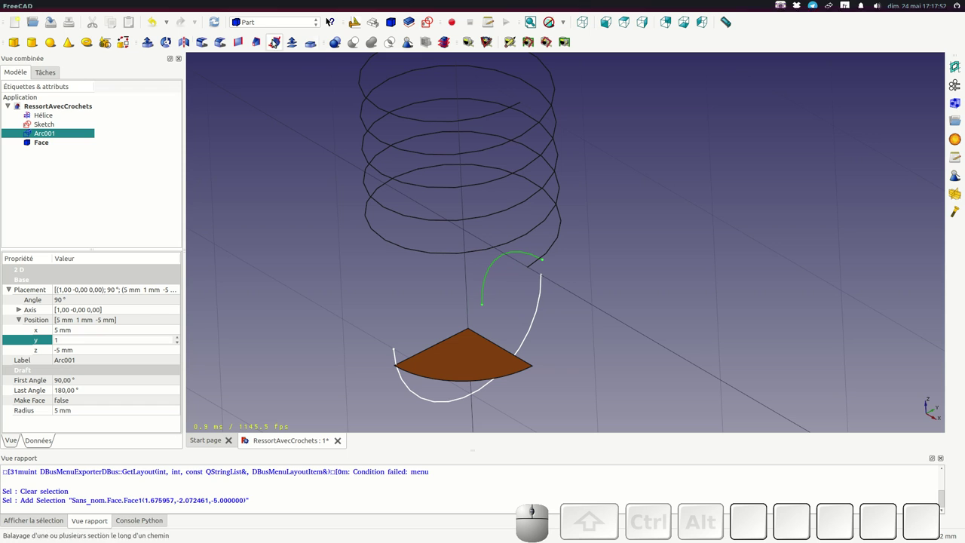
pyautogui.click(218, 18)
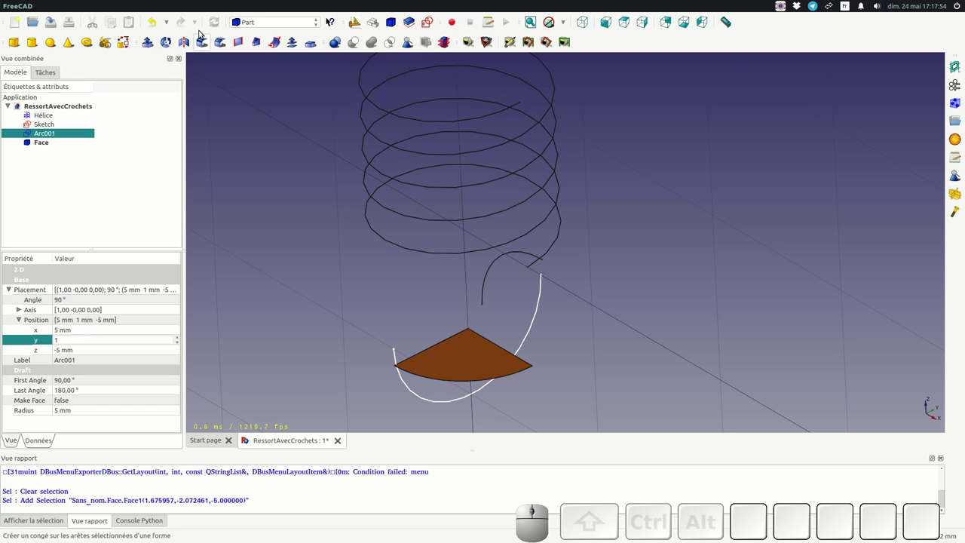
pyautogui.scroll(-3)
pyautogui.scroll(3)
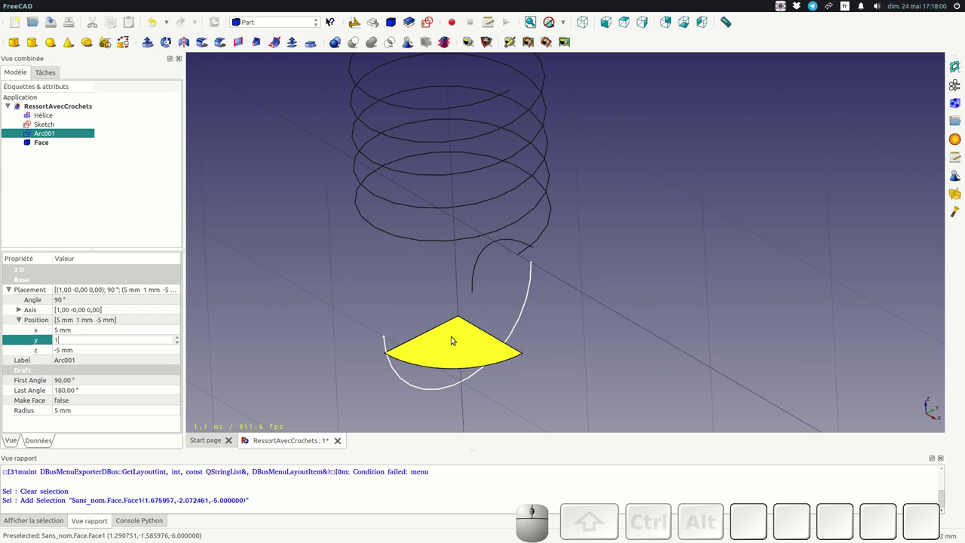
pyautogui.click(455, 342)
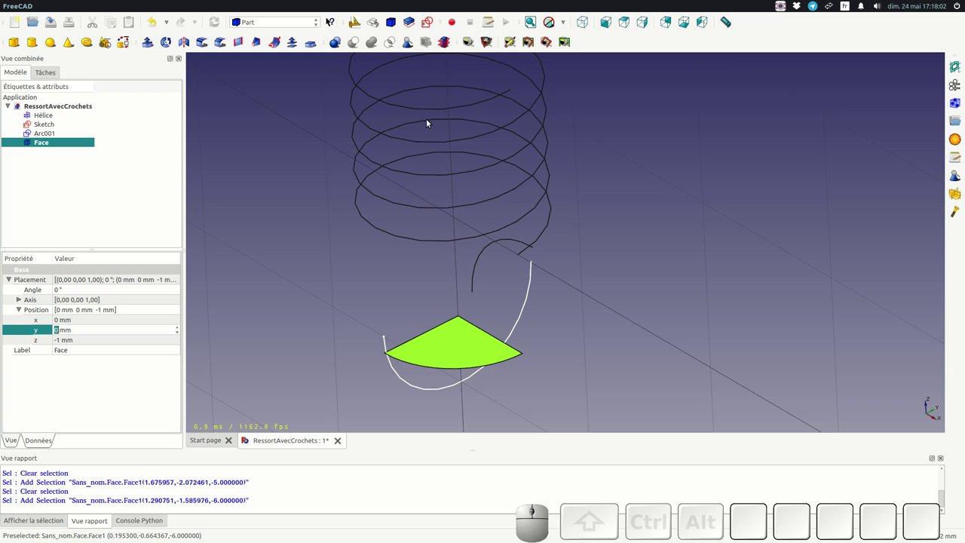
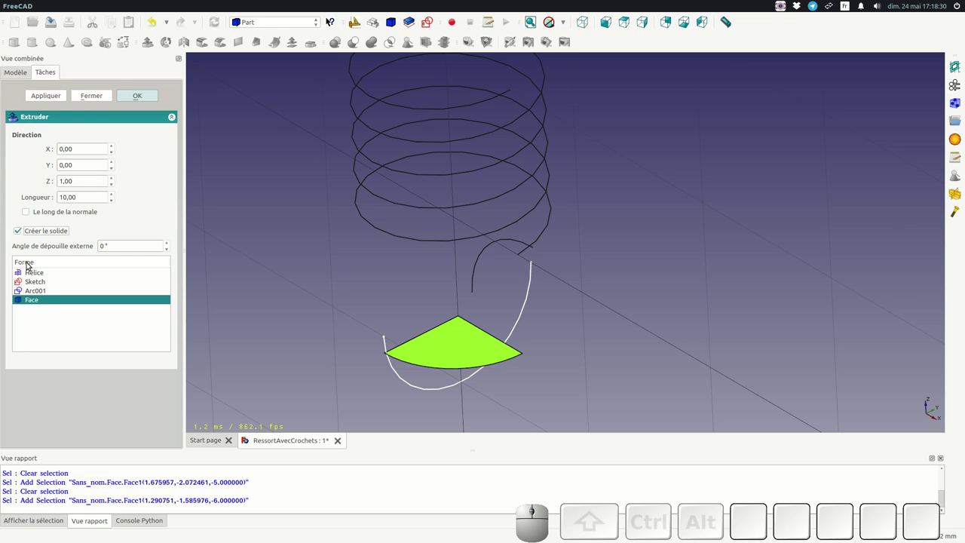
# Step: Confirm the 10 mm Z extrusion of Face into a solid wedge
pyautogui.click(139, 100)
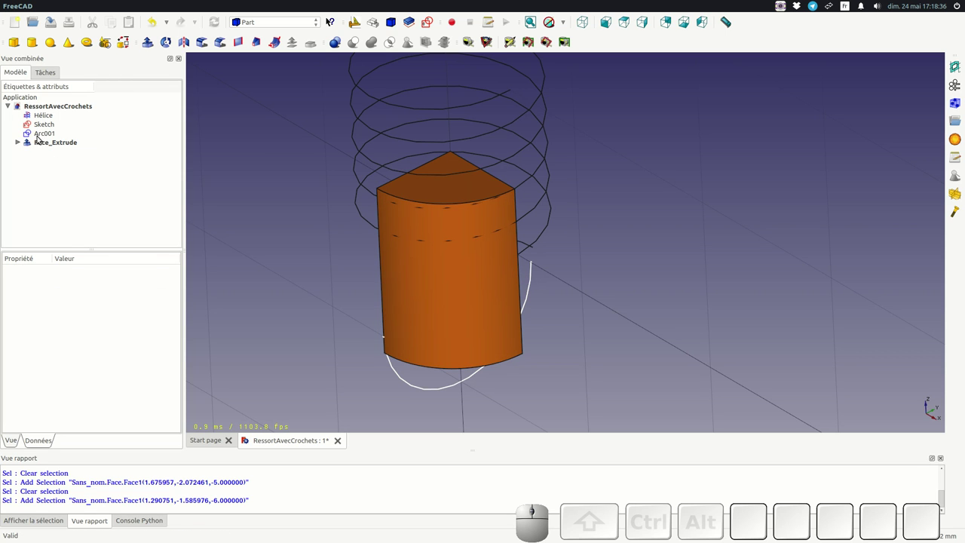
# Step: Select Arc001 and start Part Extrude on it with default z direction
pyautogui.click(43, 137)
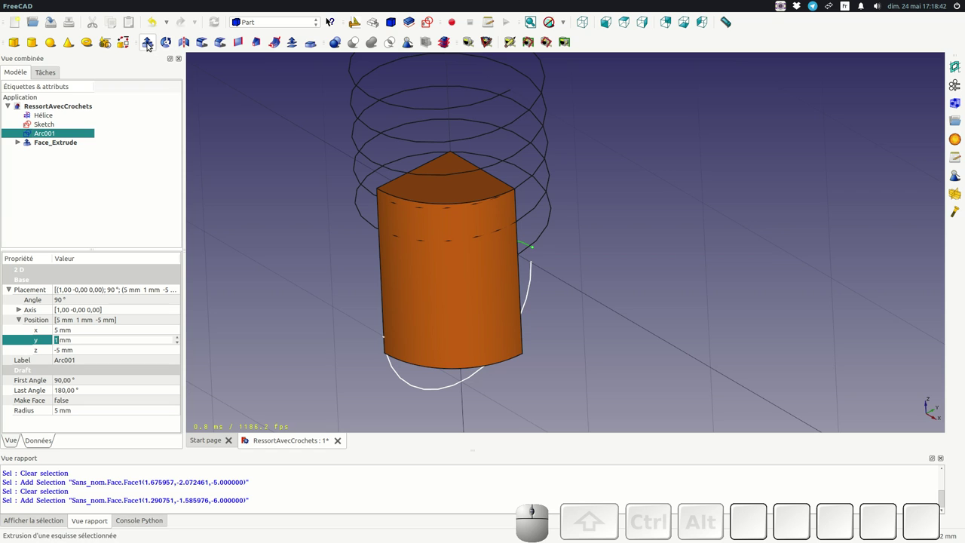
pyautogui.click(150, 45)
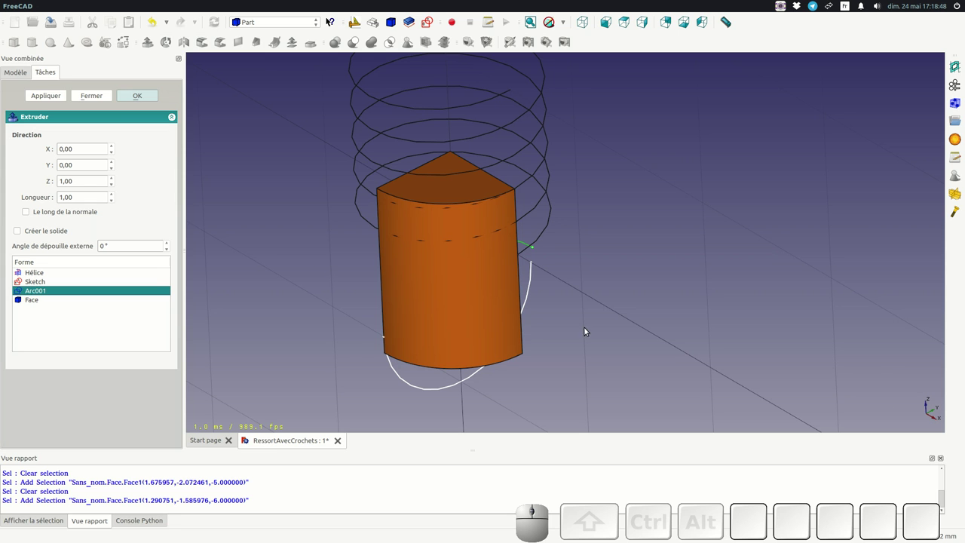
pyautogui.scroll(-3)
pyautogui.scroll(3)
pyautogui.scroll(-3)
pyautogui.scroll(3)
pyautogui.scroll(3)
pyautogui.scroll(-3)
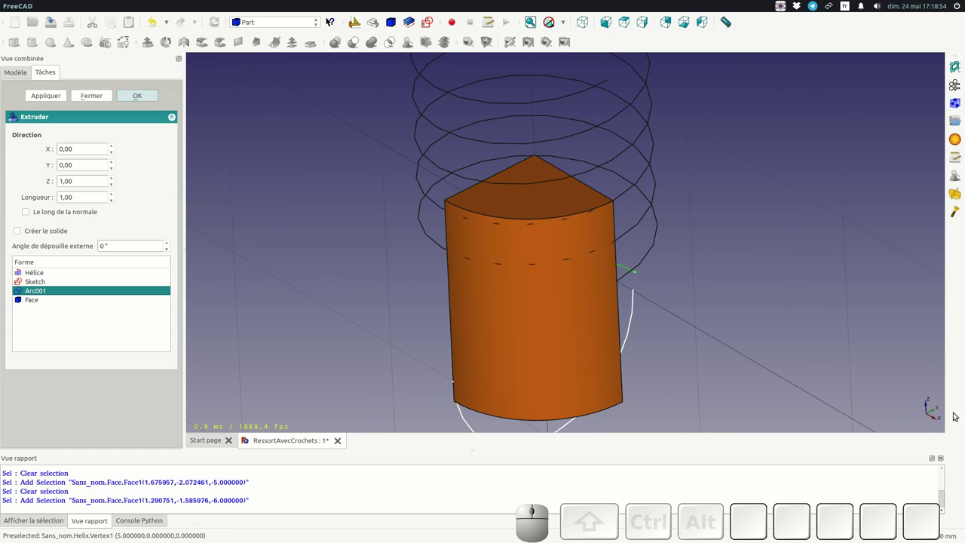
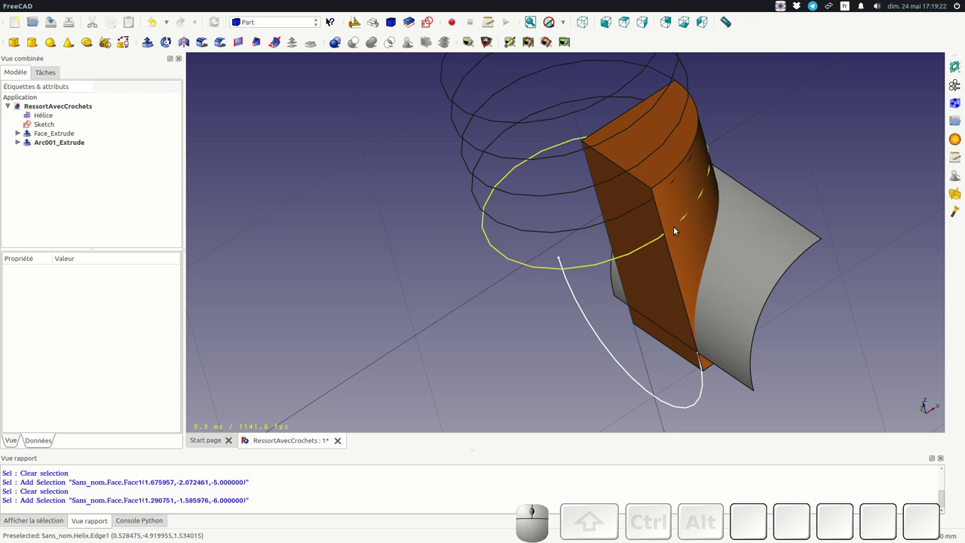
# Step: Cut the wedge Face_Extrude by the Arc001_Extrude surface, accepting the non-solid warning
pyautogui.click(695, 243)
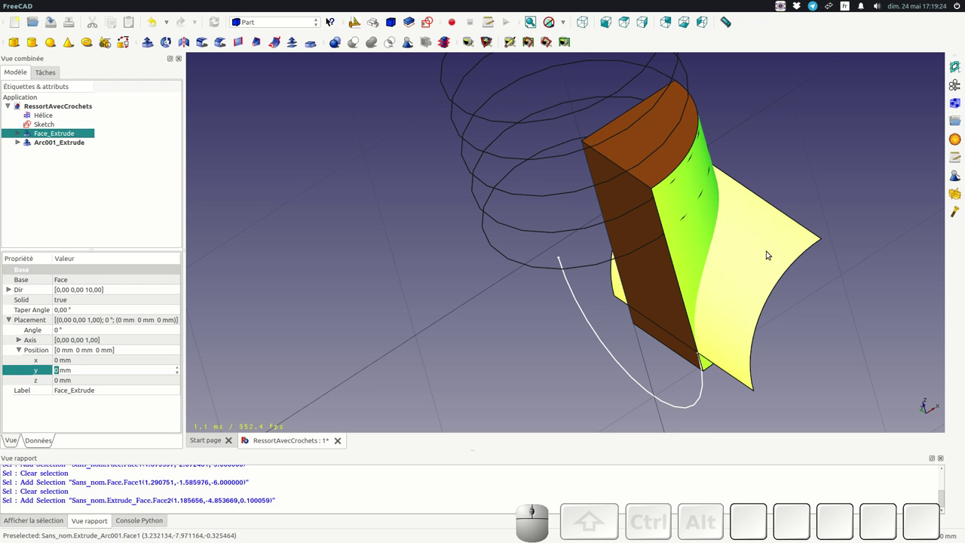
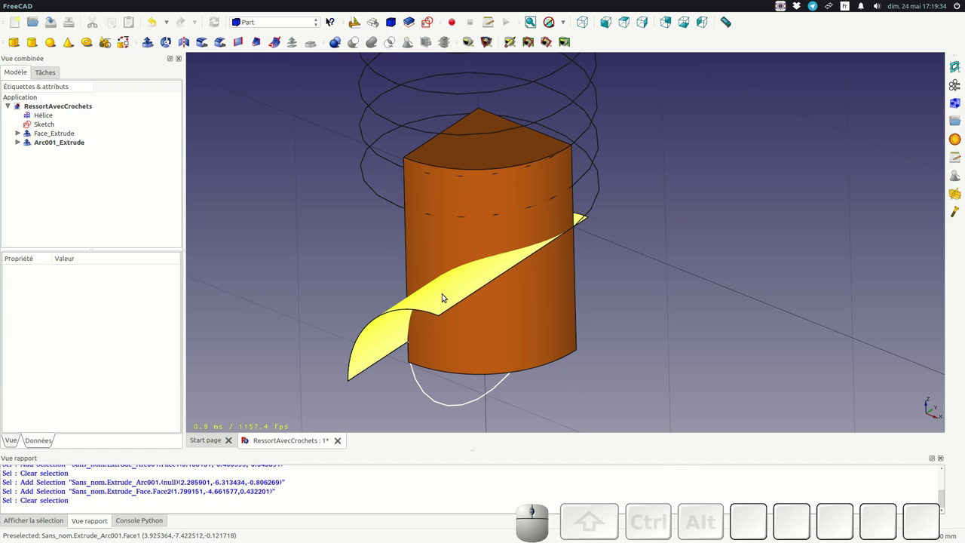
pyautogui.click(446, 298)
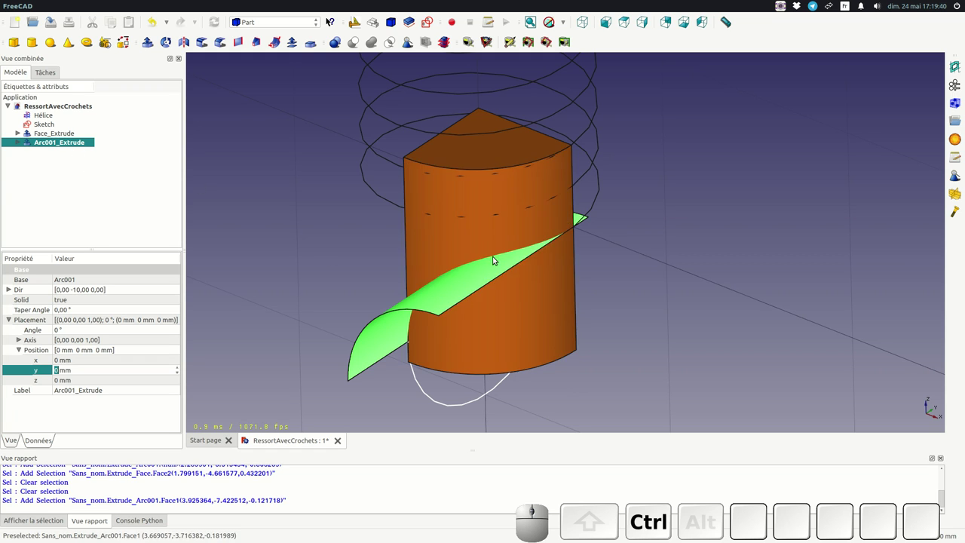
pyautogui.click(471, 237)
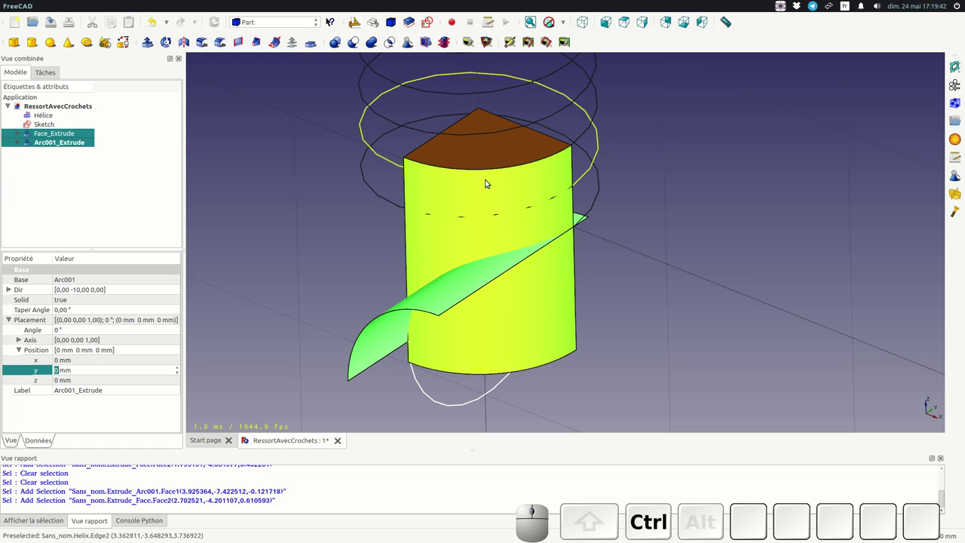
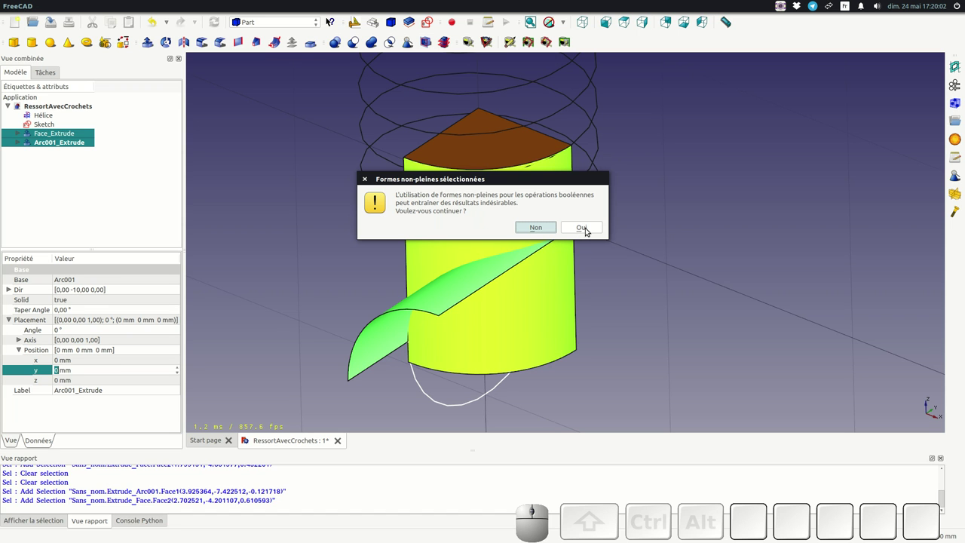
pyautogui.click(585, 229)
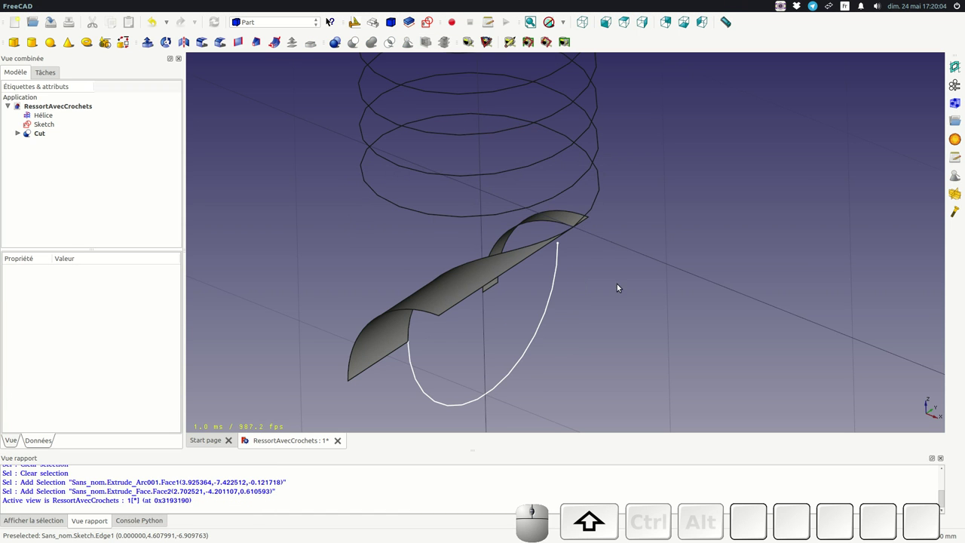
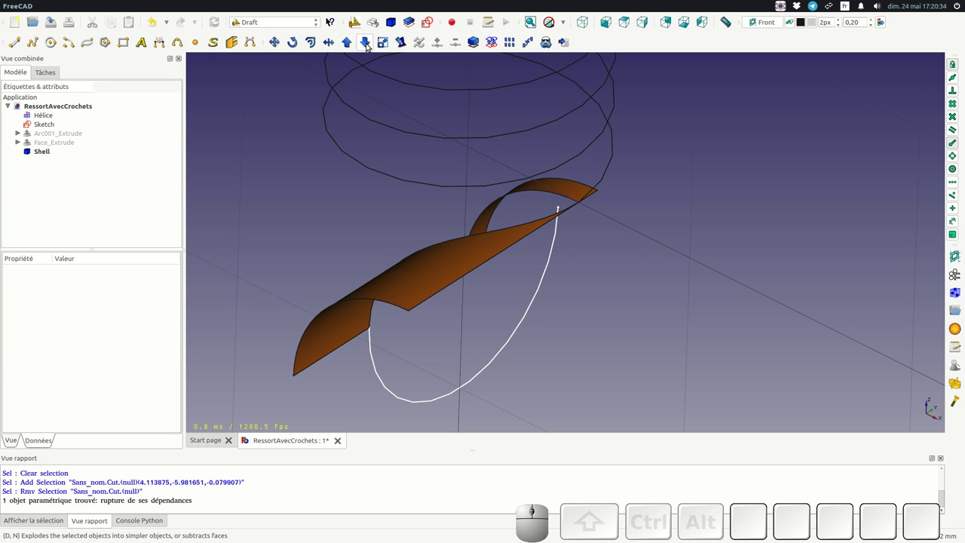
# Step: Select the Shell object produced by downgrading the Cut
pyautogui.click(51, 157)
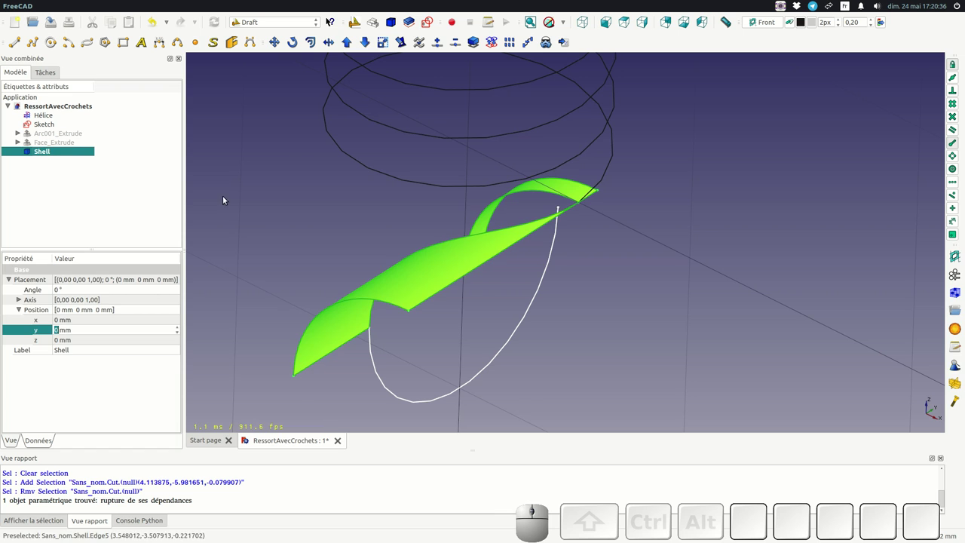
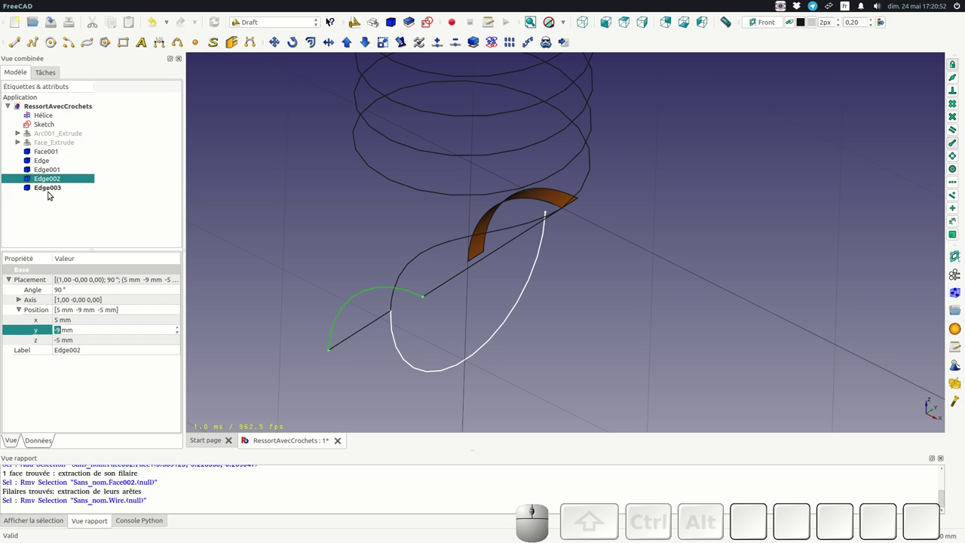
# Step: Hide Edge001, Edge002, Edge003 and Face001, leaving only the curved hook Edge selected
pyautogui.click(49, 192)
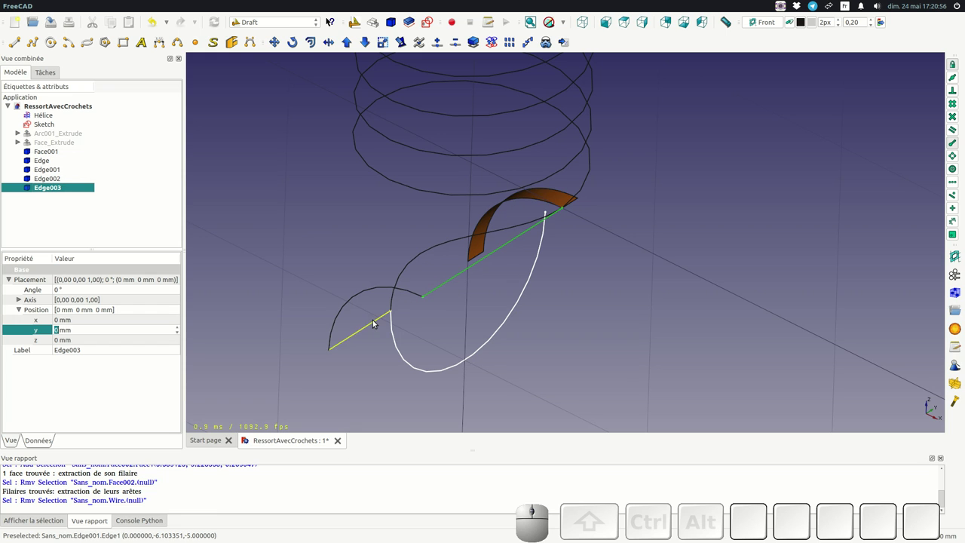
pyautogui.click(377, 322)
pyautogui.click(375, 290)
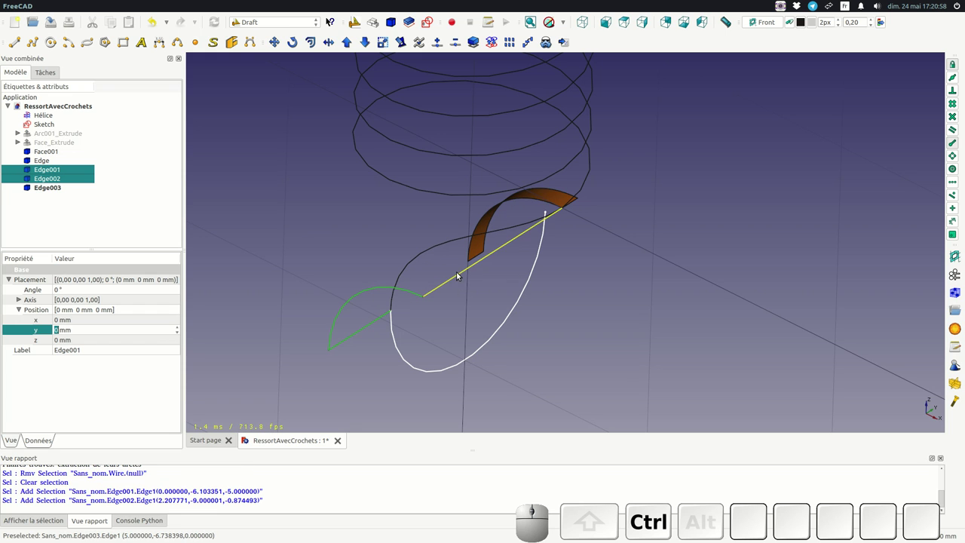
pyautogui.click(460, 275)
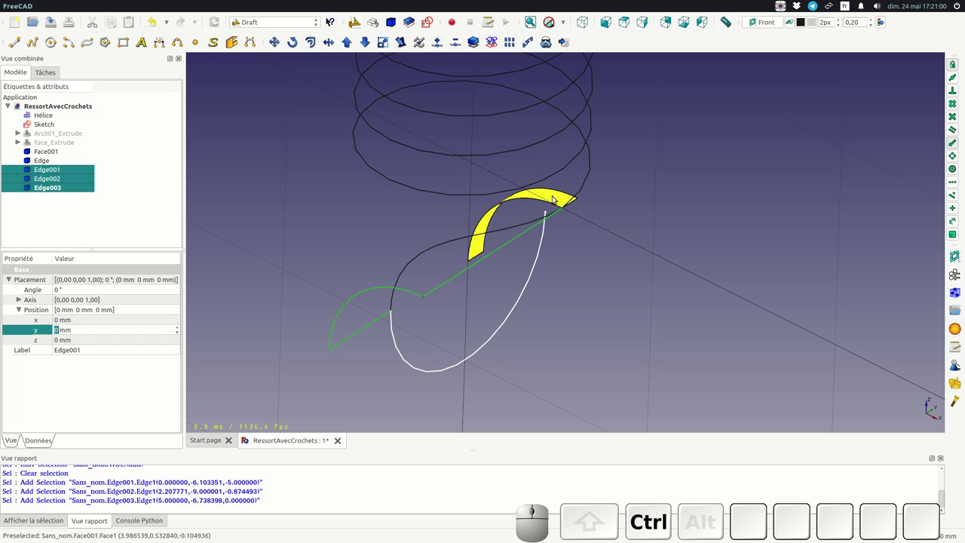
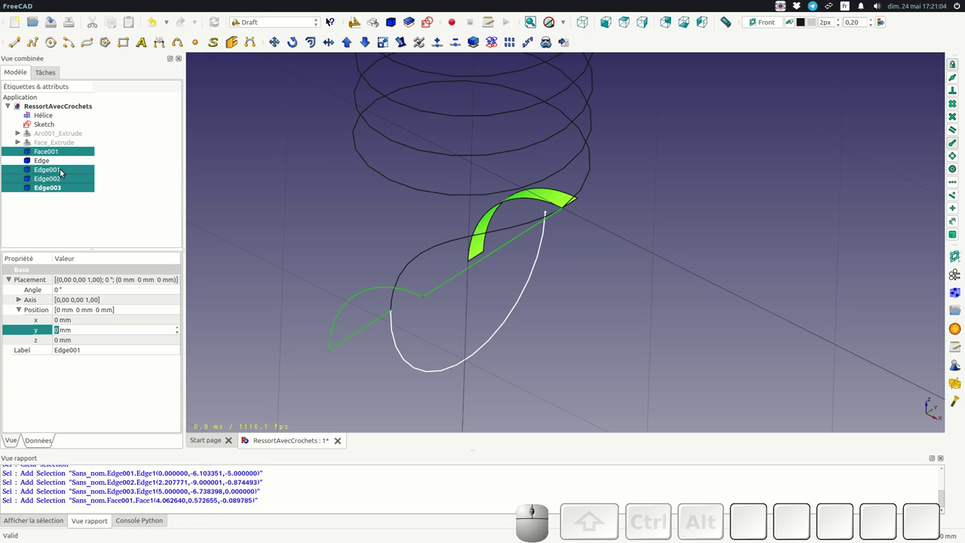
pyautogui.press('space')
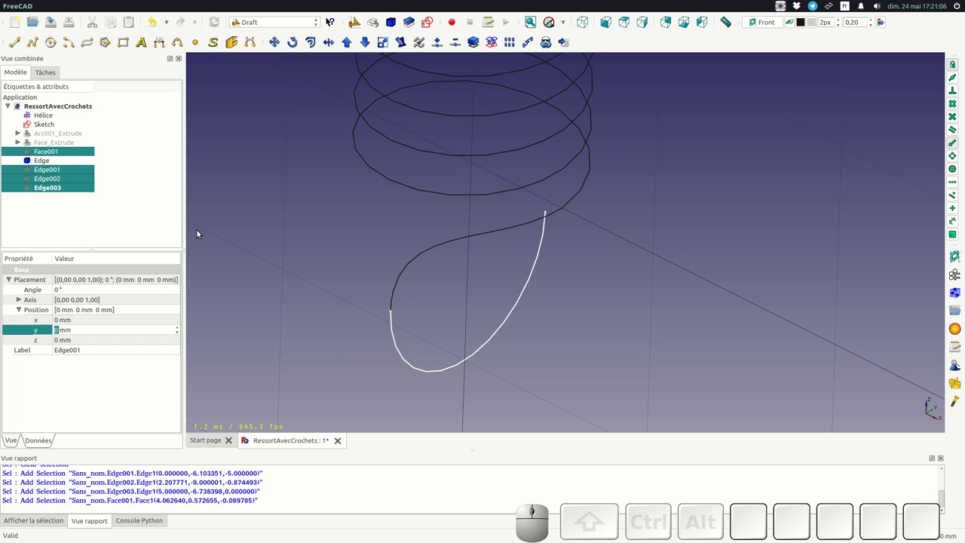
pyautogui.click(40, 160)
pyautogui.scroll(-3)
# Step: Upgrade the hook Sketch curve and connecting Edge into a single Wire
pyautogui.scroll(3)
pyautogui.scroll(-3)
pyautogui.scroll(3)
pyautogui.scroll(-3)
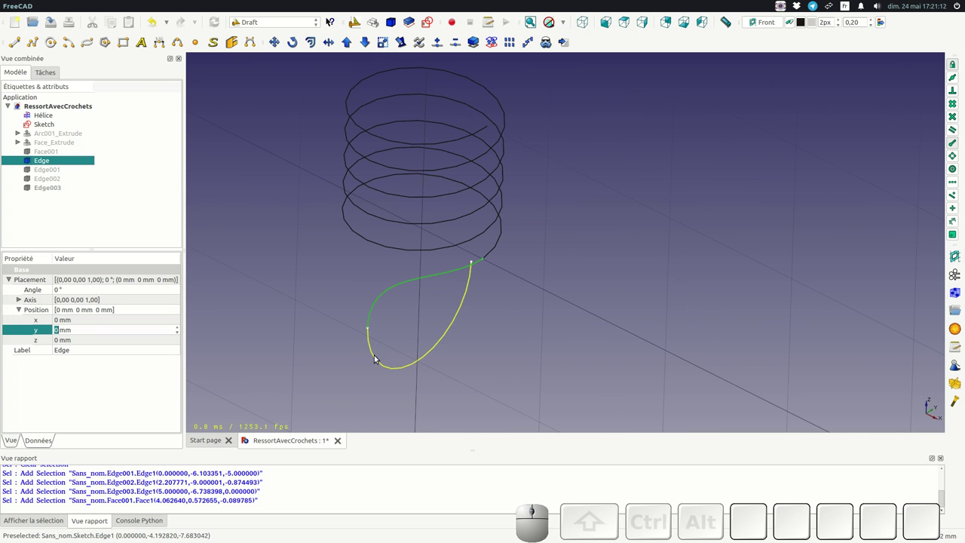
pyautogui.click(374, 343)
pyautogui.click(370, 343)
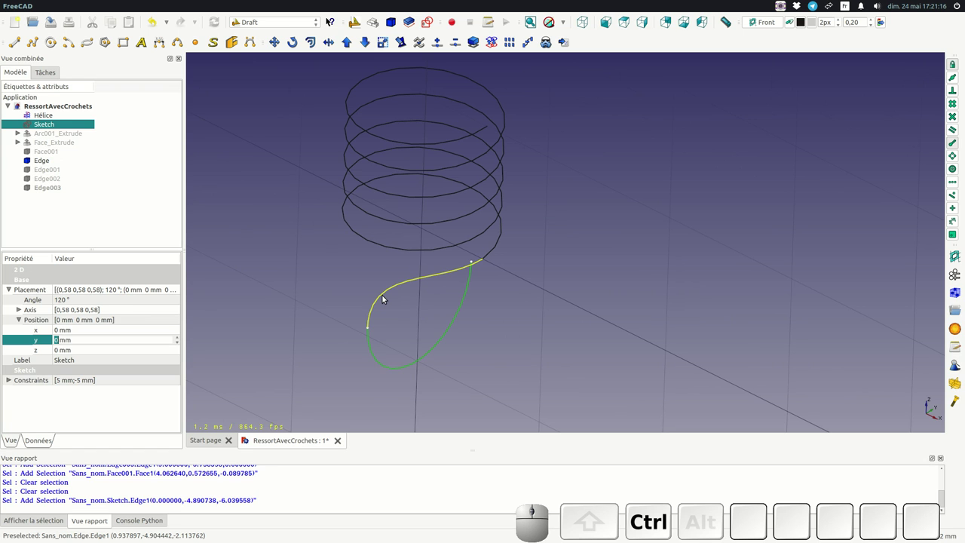
pyautogui.click(385, 297)
pyautogui.scroll(3)
pyautogui.scroll(-3)
pyautogui.scroll(3)
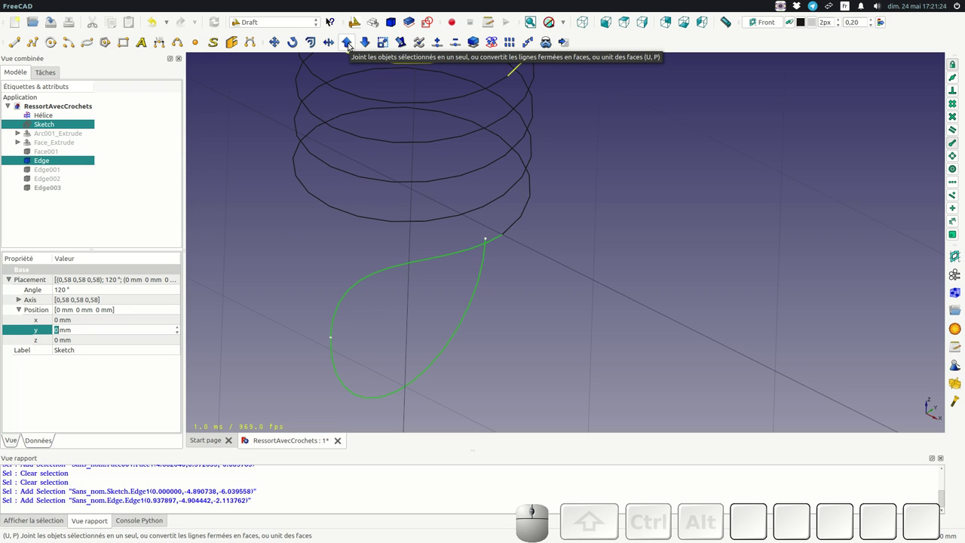
pyautogui.click(350, 43)
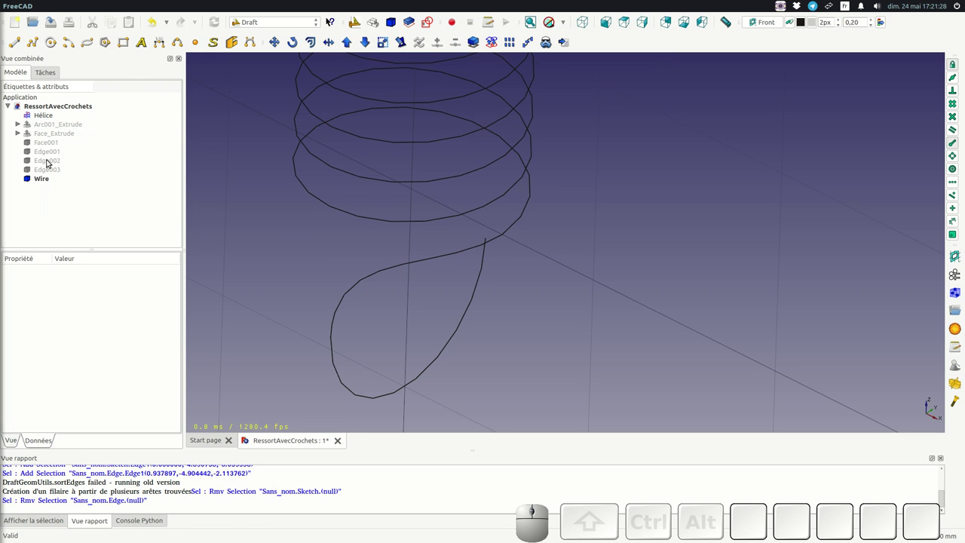
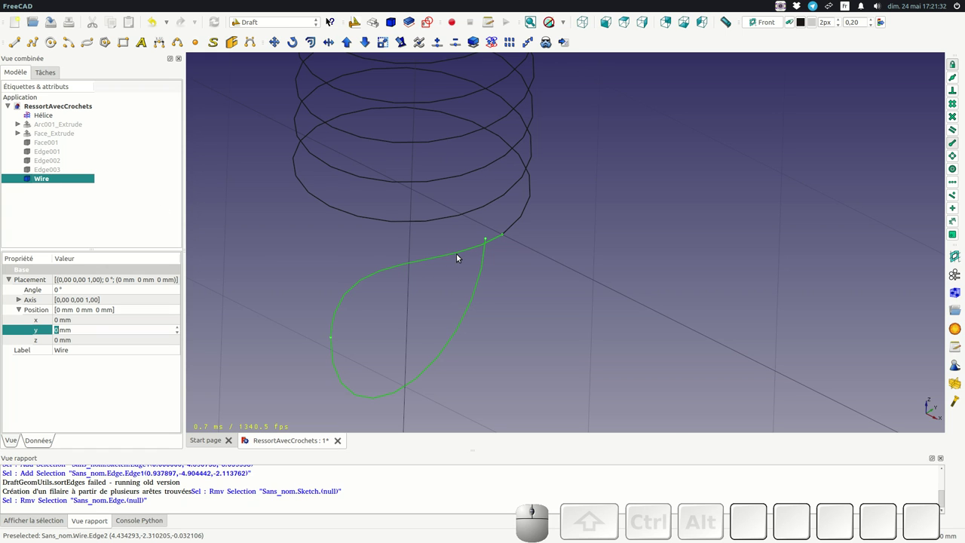
# Step: Zoom and inspect the new Wire meeting the helix's lower end
pyautogui.scroll(-3)
pyautogui.scroll(3)
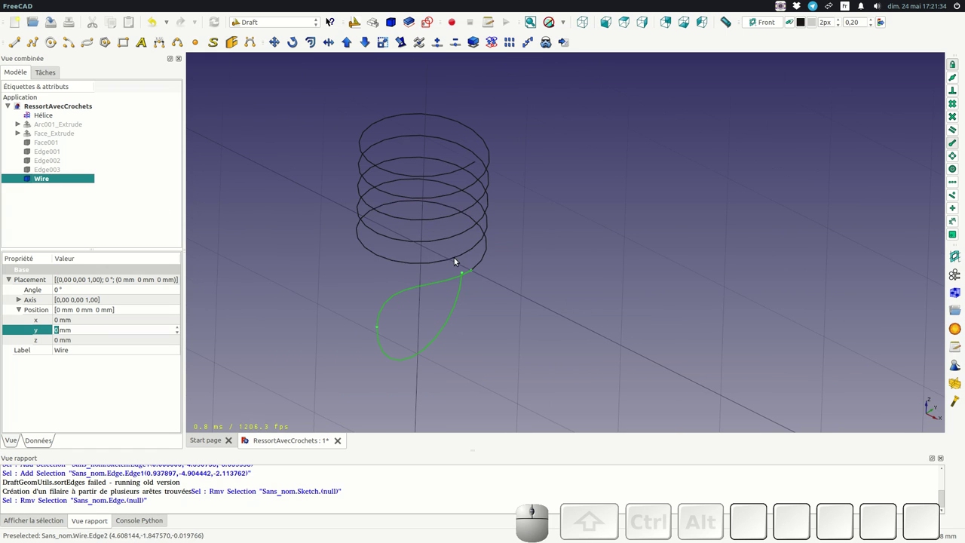
pyautogui.rightClick(552, 264)
pyautogui.scroll(-3)
pyautogui.scroll(3)
pyautogui.scroll(-3)
pyautogui.scroll(3)
pyautogui.scroll(-3)
pyautogui.scroll(3)
pyautogui.scroll(-3)
pyautogui.scroll(3)
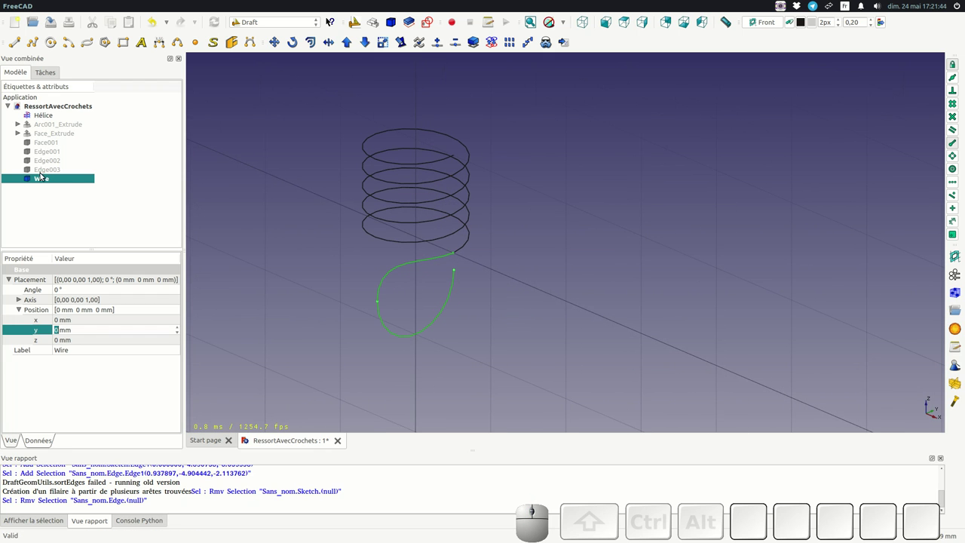
# Step: Select the joined hook Wire in the tree for duplication into Wire001
pyautogui.click(45, 174)
pyautogui.click(44, 184)
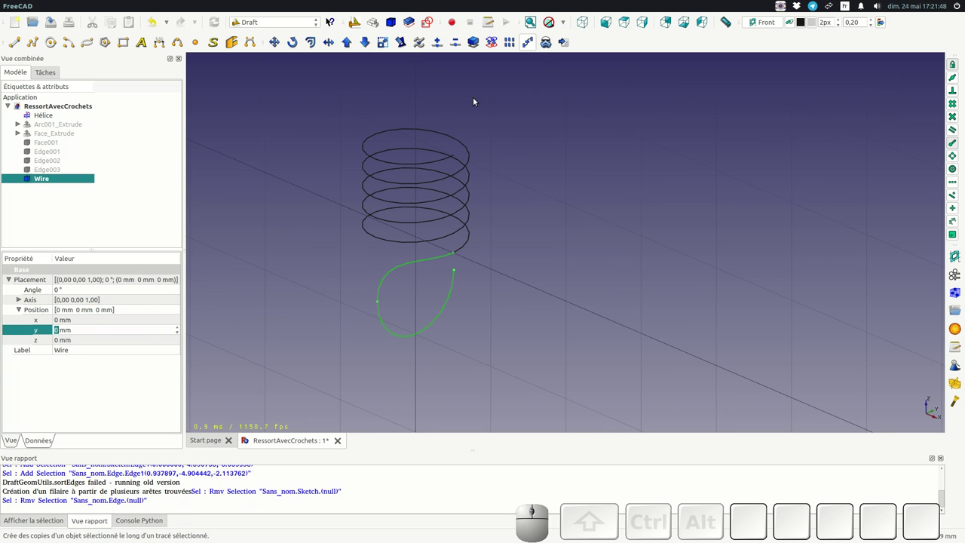
pyautogui.scroll(-3)
pyautogui.scroll(3)
pyautogui.scroll(-3)
pyautogui.scroll(3)
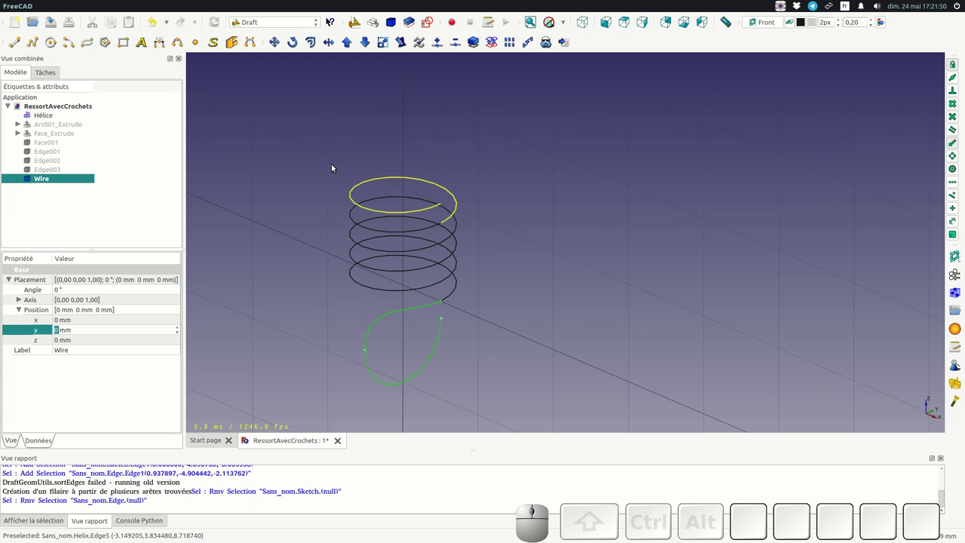
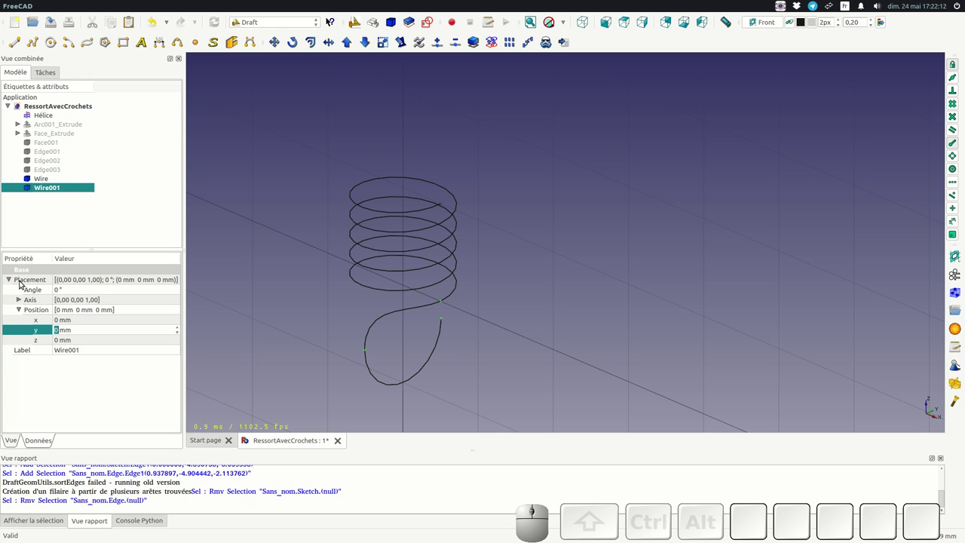
# Step: Place Wire001 with Translation Z 10 mm and a 180° rotation about X
pyautogui.click(114, 279)
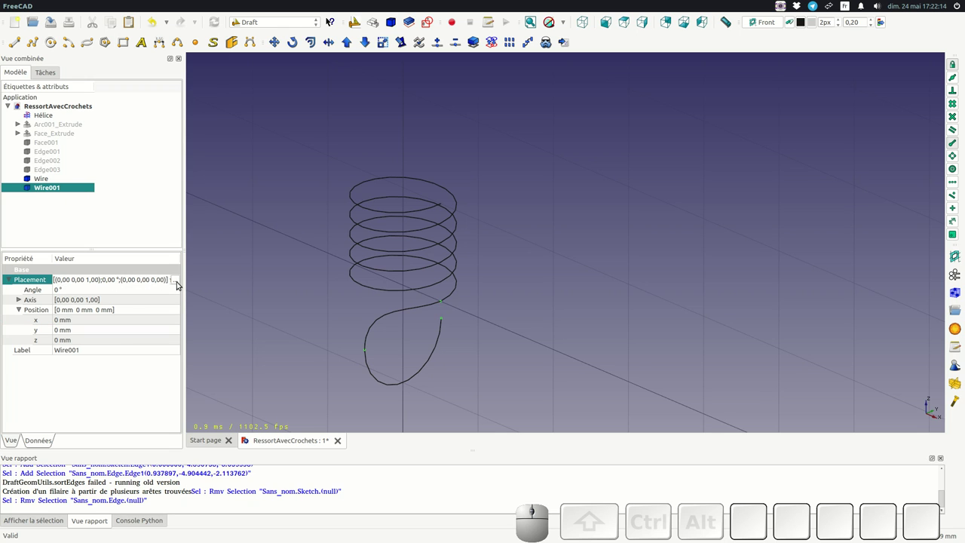
pyautogui.click(179, 285)
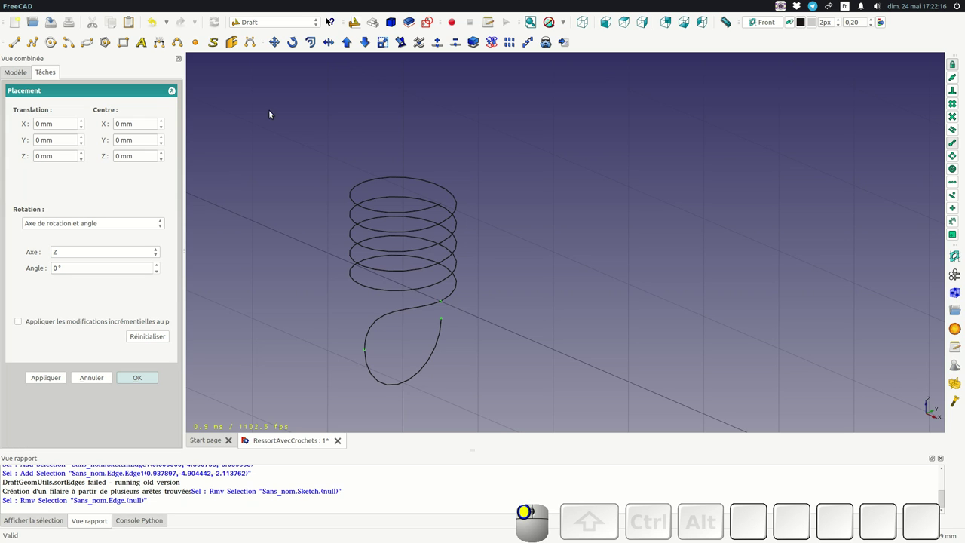
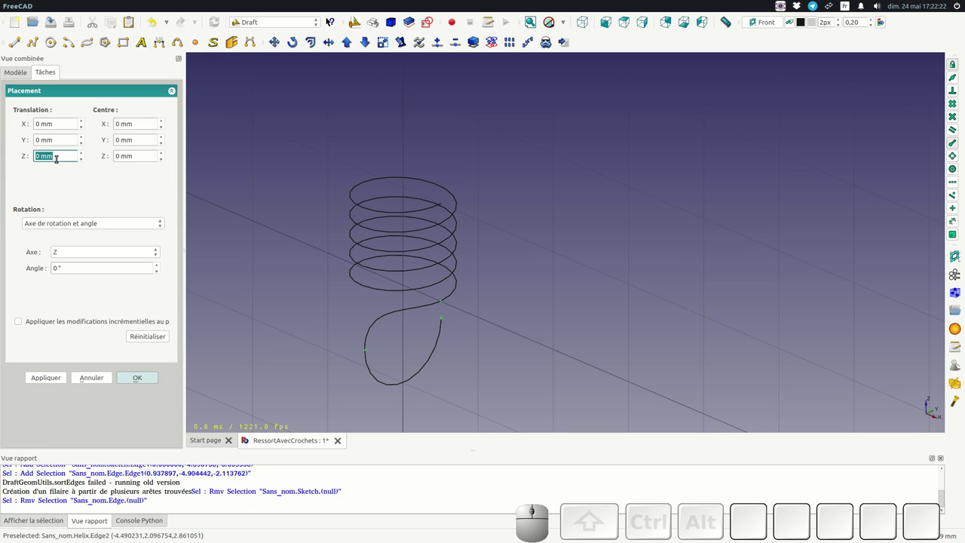
pyautogui.press('KP_1')
pyautogui.press('KP_0')
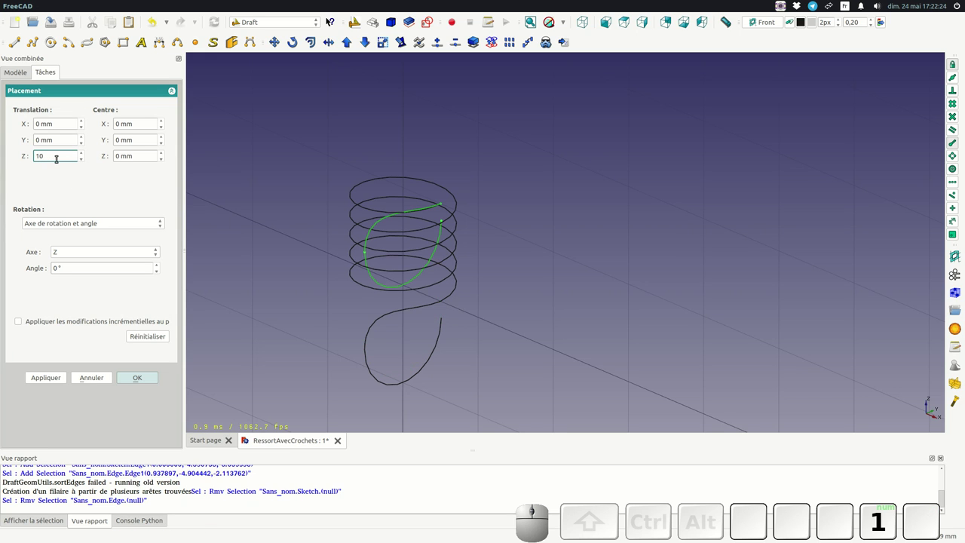
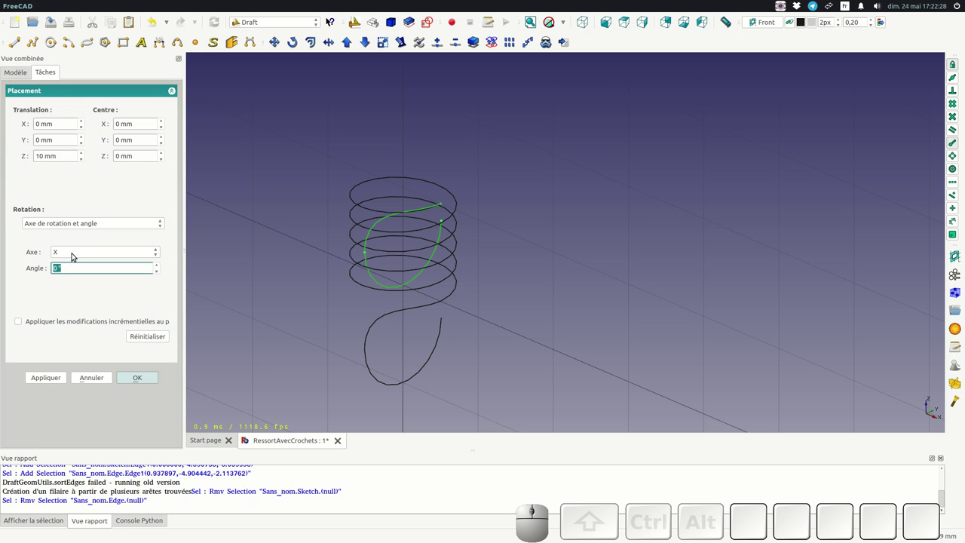
pyautogui.press('KP_1')
pyautogui.press('KP_8')
pyautogui.press('KP_0')
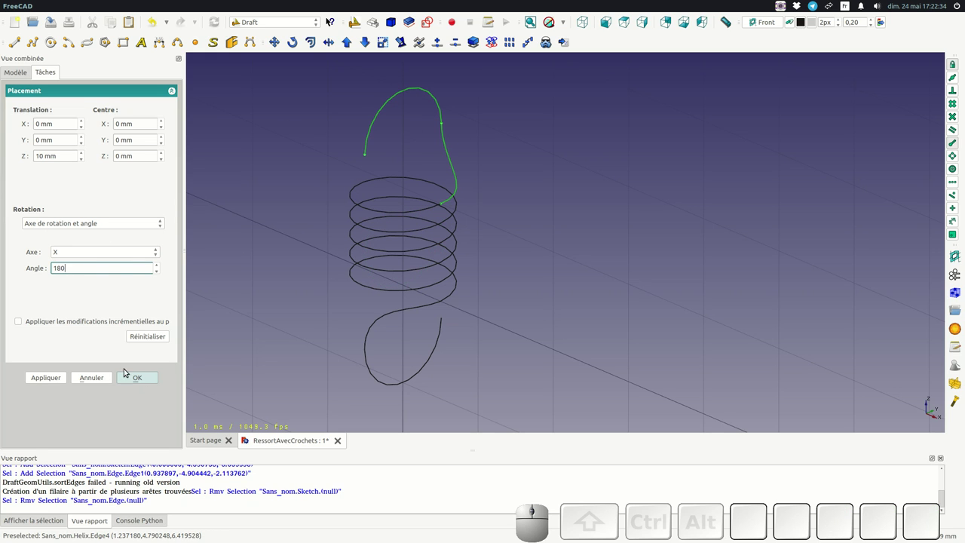
pyautogui.click(139, 380)
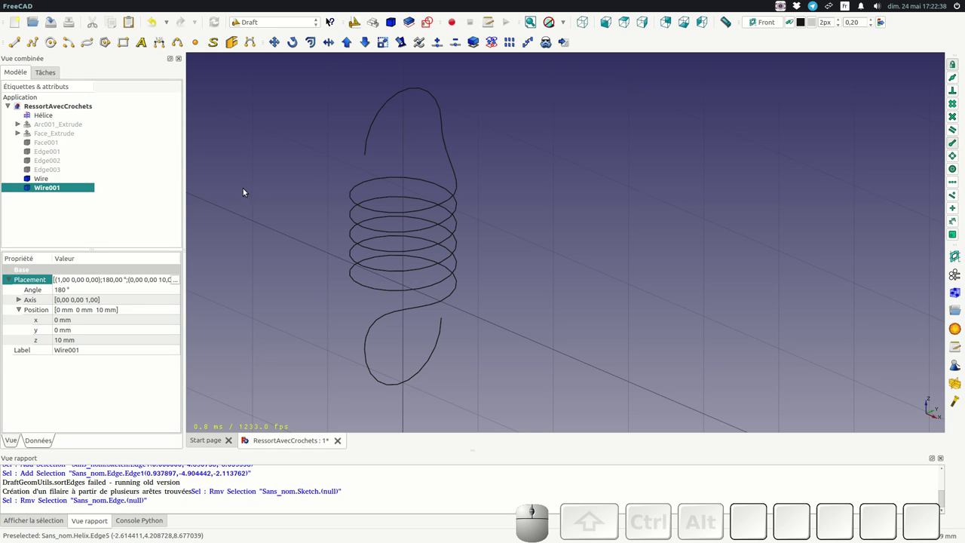
pyautogui.scroll(3)
pyautogui.scroll(-3)
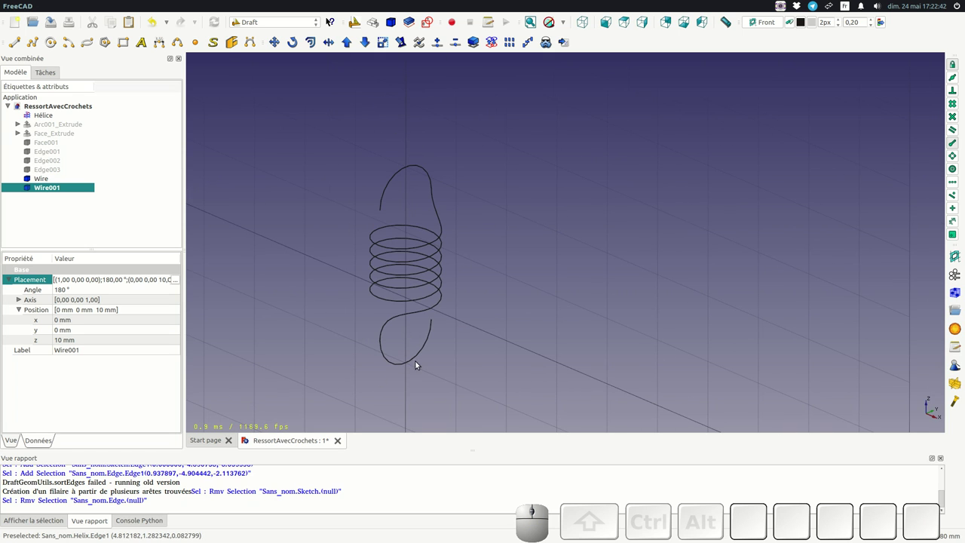
pyautogui.scroll(3)
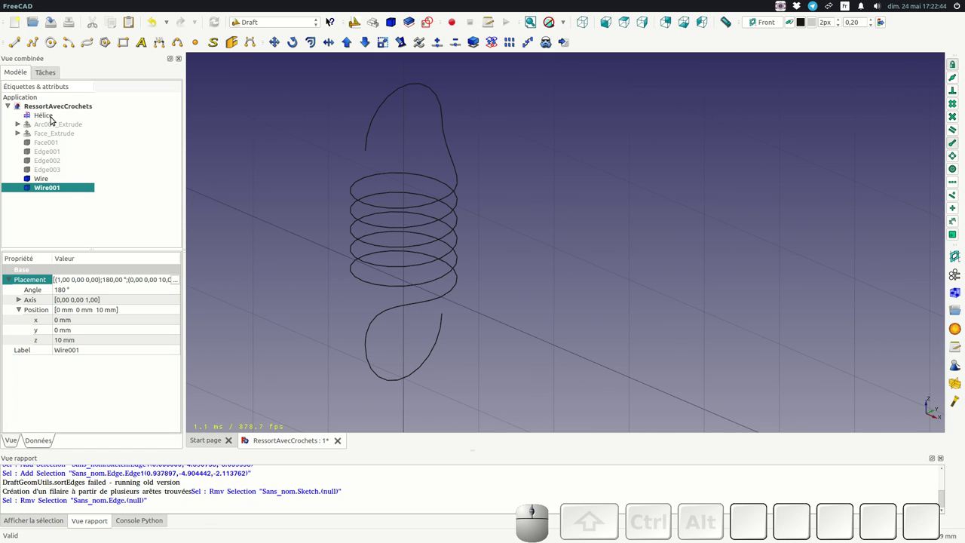
pyautogui.click(55, 120)
pyautogui.click(47, 181)
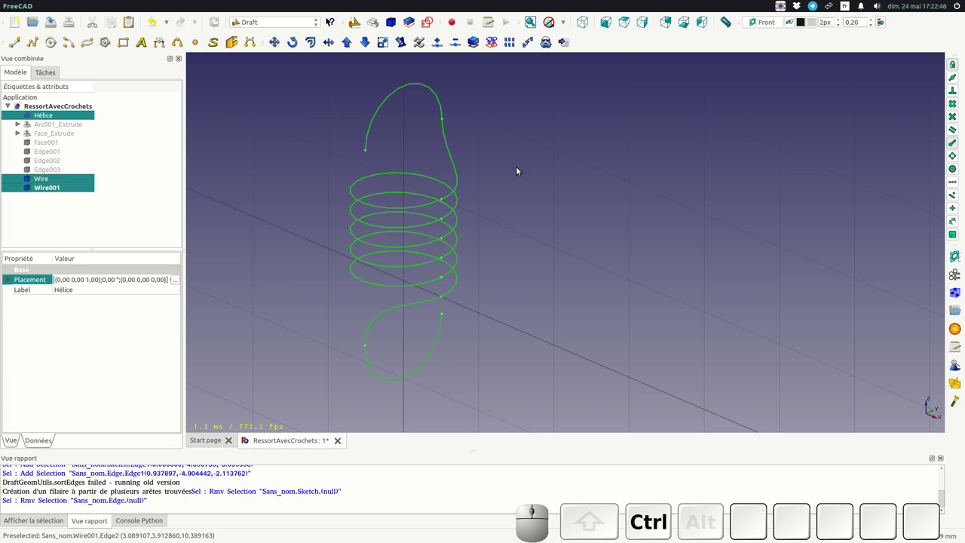
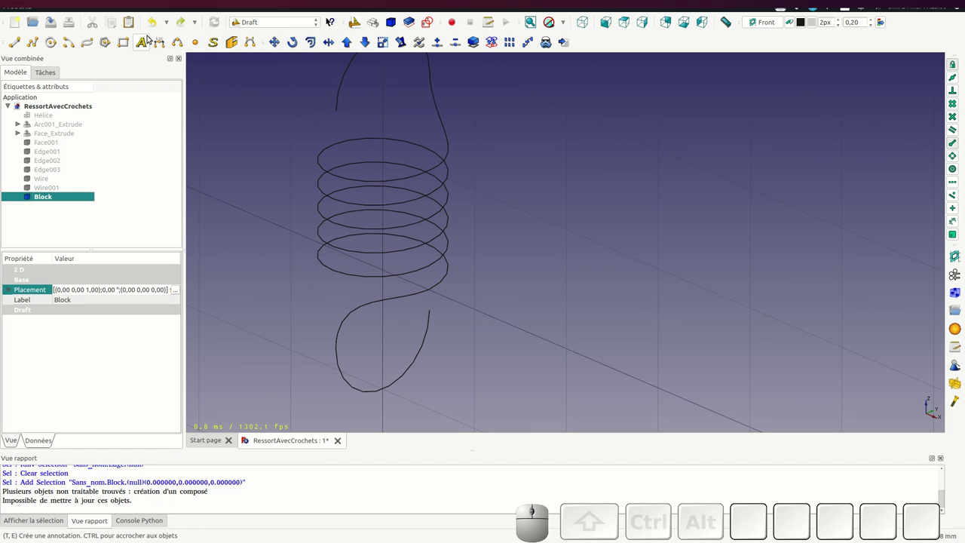
pyautogui.click(158, 25)
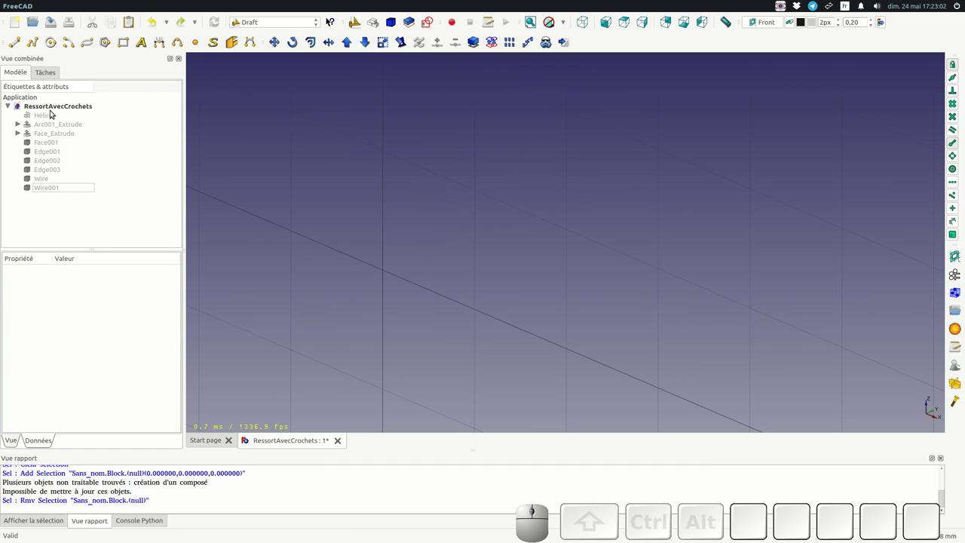
pyautogui.click(52, 119)
pyautogui.press('space')
pyautogui.click(50, 177)
pyautogui.click(50, 185)
pyautogui.press('space')
pyautogui.scroll(-3)
pyautogui.scroll(3)
pyautogui.scroll(-3)
pyautogui.scroll(3)
pyautogui.scroll(-3)
pyautogui.scroll(3)
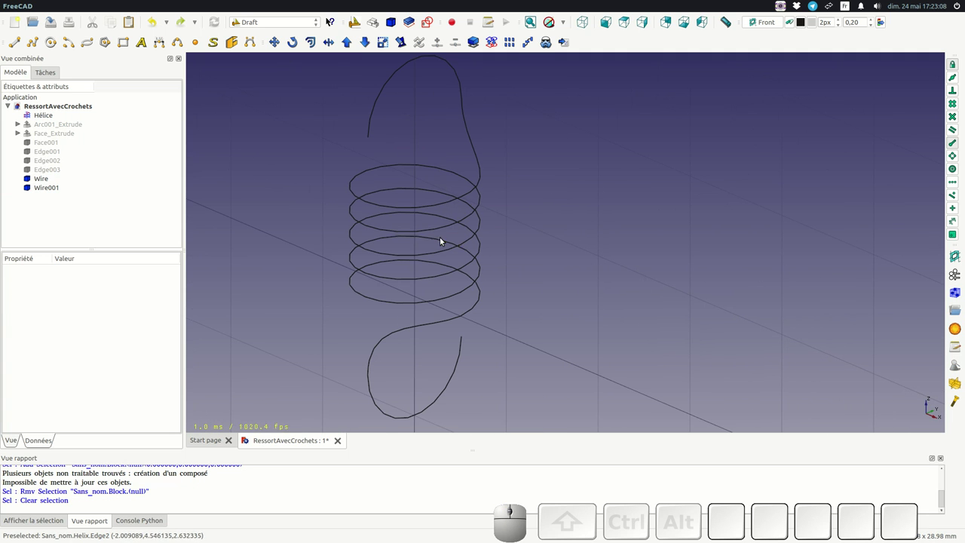
pyautogui.scroll(-3)
pyautogui.scroll(3)
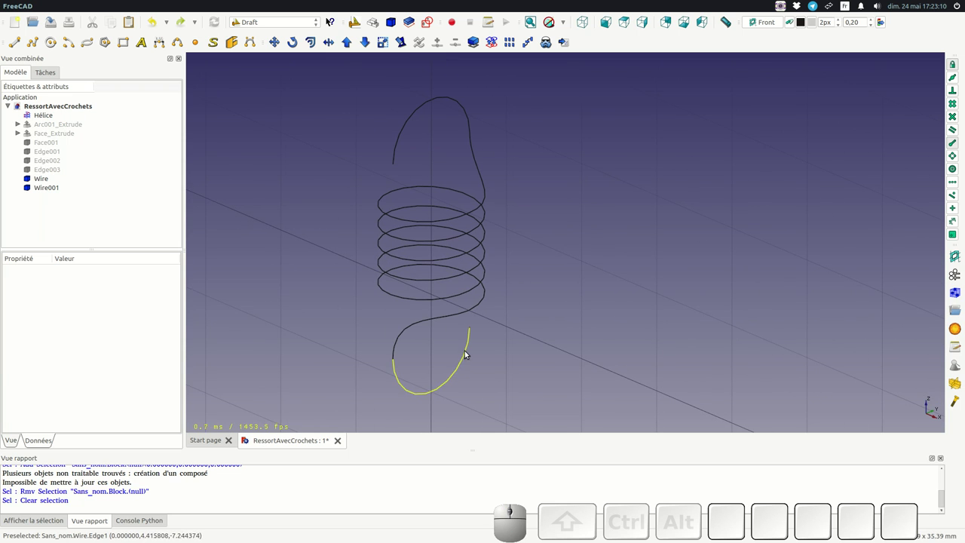
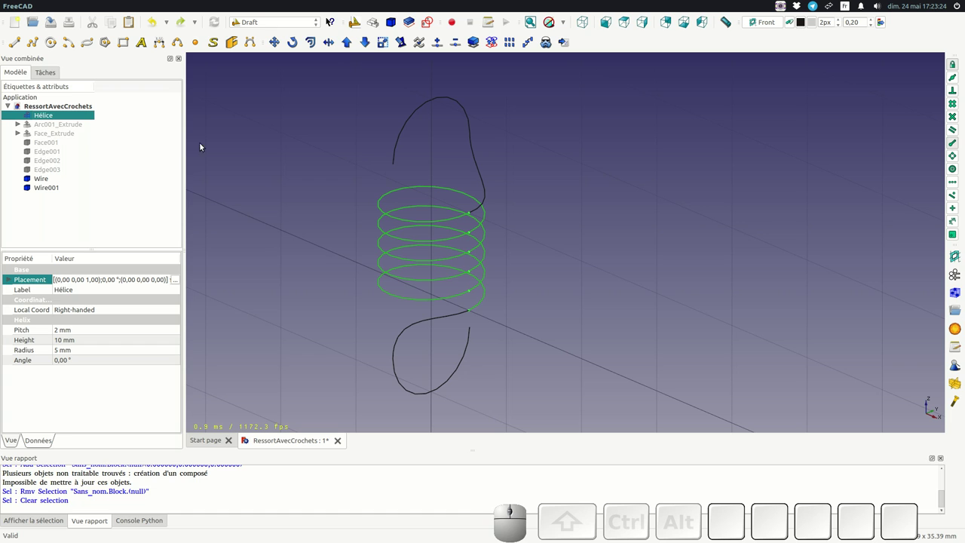
# Step: Downgrade the helix into separate coil edges and select all five turns
pyautogui.click(371, 41)
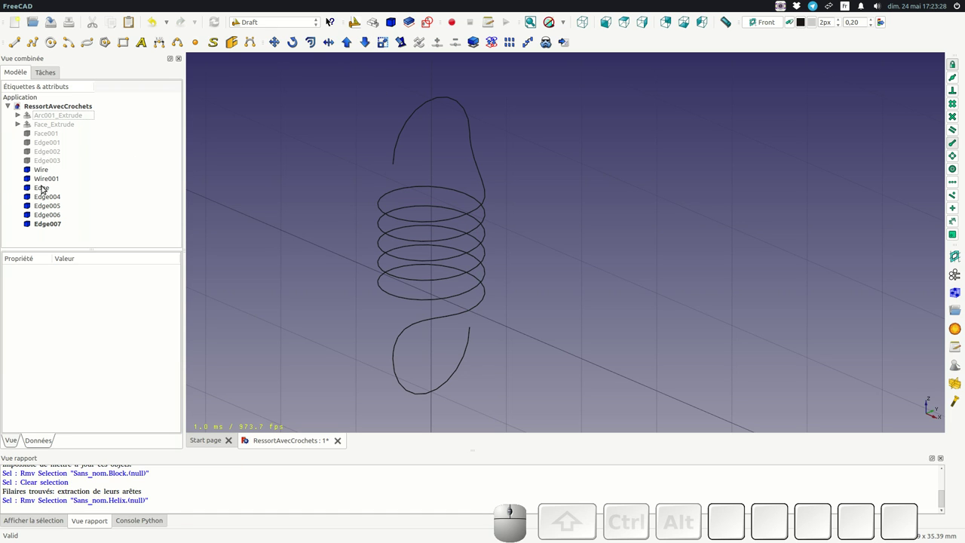
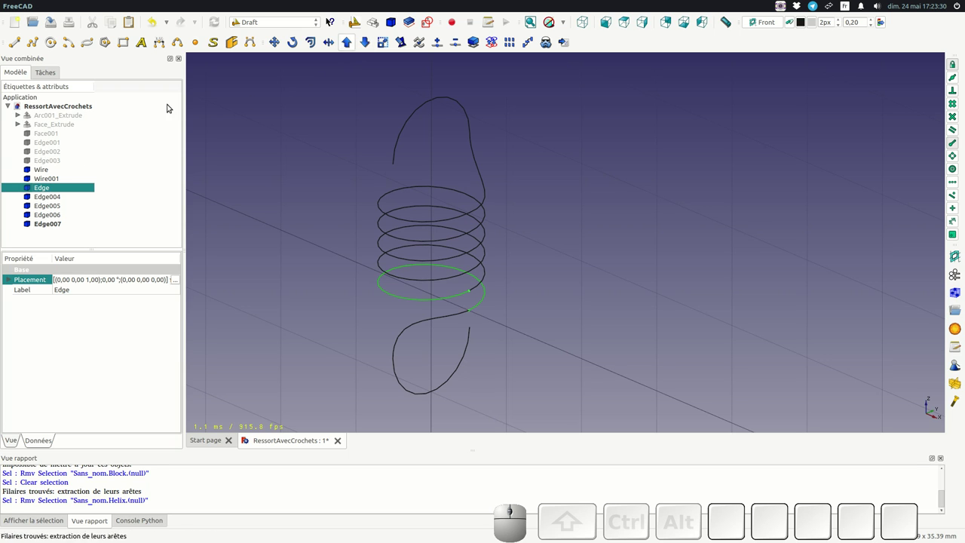
pyautogui.click(50, 225)
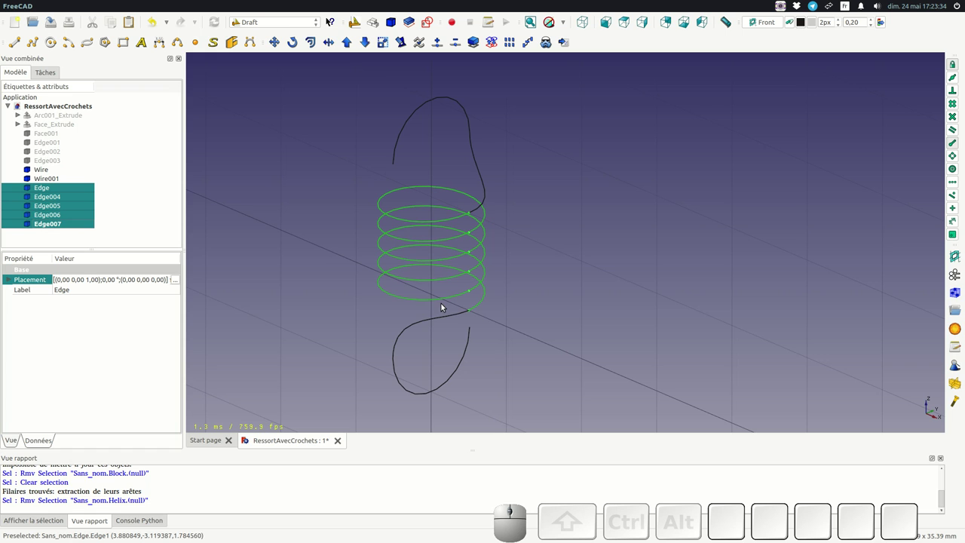
pyautogui.click(409, 392)
pyautogui.click(478, 307)
pyautogui.click(480, 285)
pyautogui.click(477, 267)
pyautogui.click(481, 249)
# Step: Add both hook wires and the upper hook parts to the selection for joining into Wire002
pyautogui.click(479, 227)
pyautogui.click(481, 205)
pyautogui.click(485, 198)
pyautogui.click(485, 225)
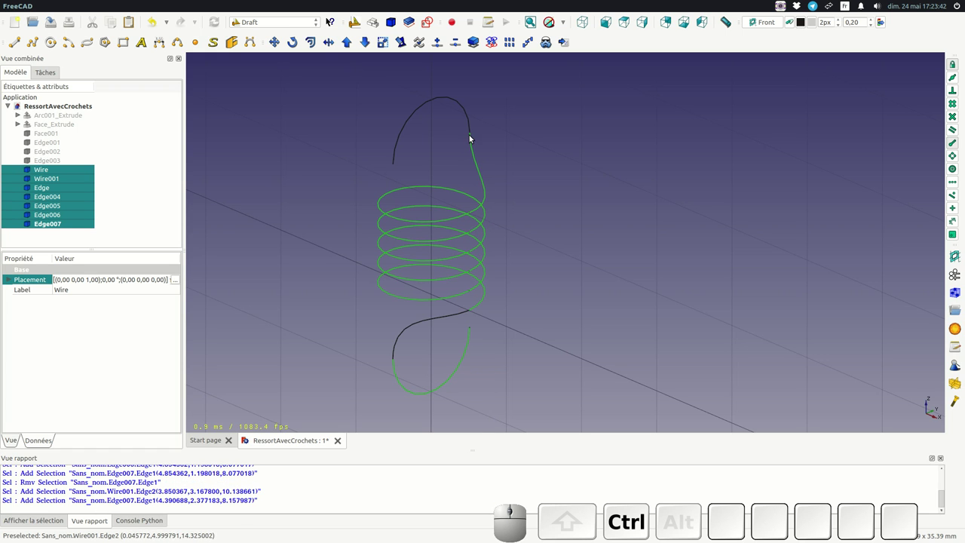
pyautogui.click(472, 125)
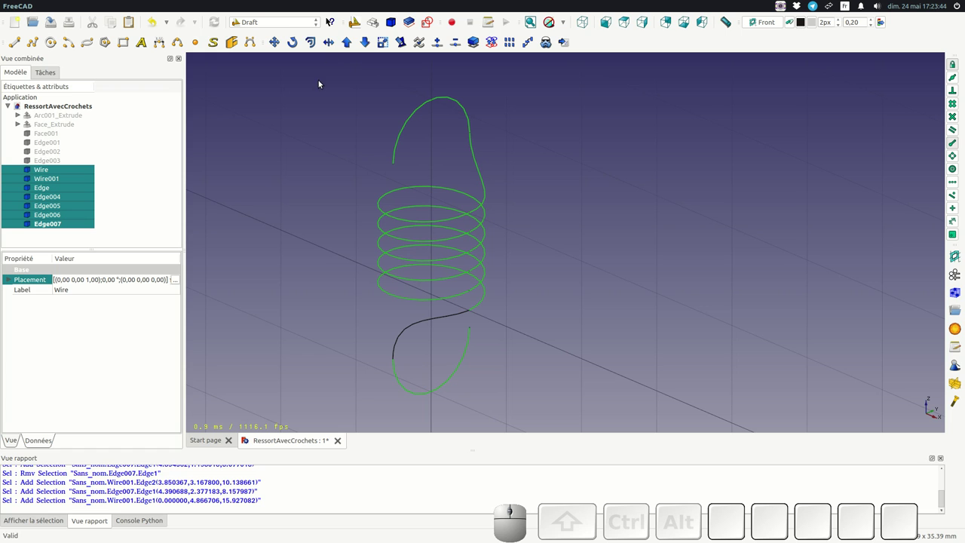
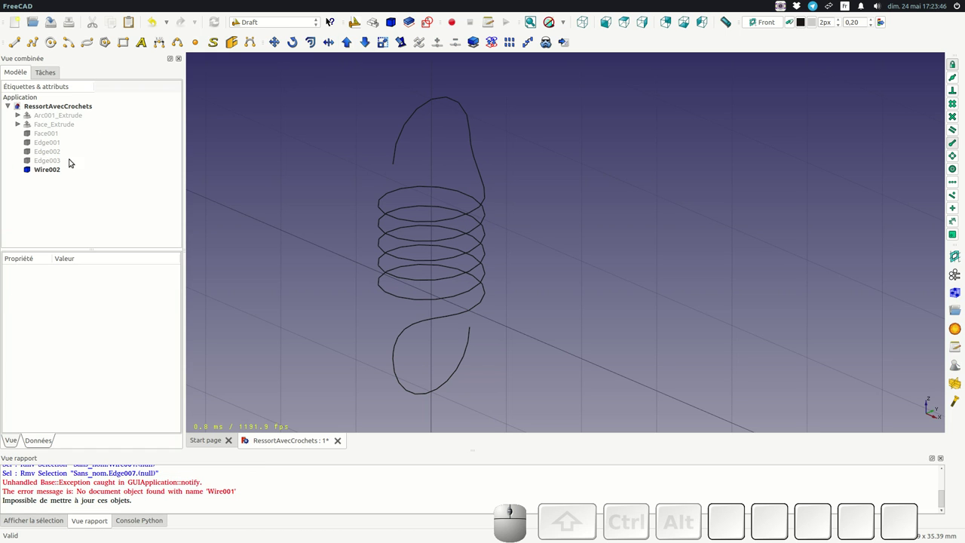
pyautogui.click(37, 169)
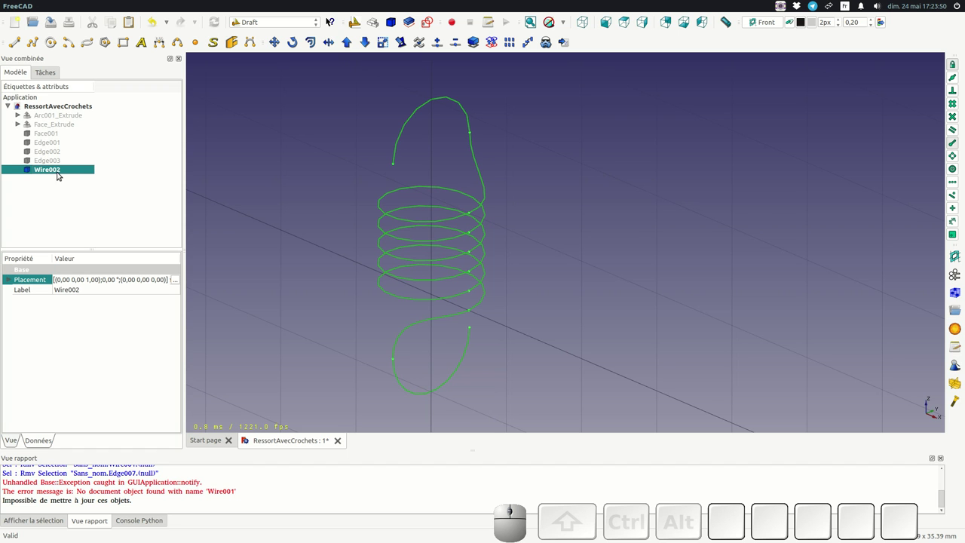
pyautogui.scroll(-3)
pyautogui.scroll(3)
pyautogui.scroll(-3)
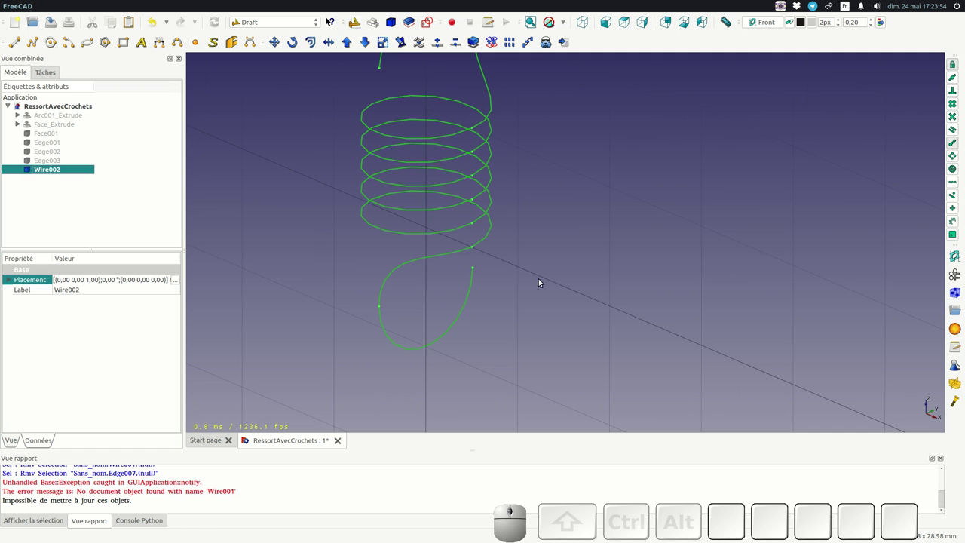
pyautogui.scroll(-3)
pyautogui.scroll(3)
pyautogui.scroll(-3)
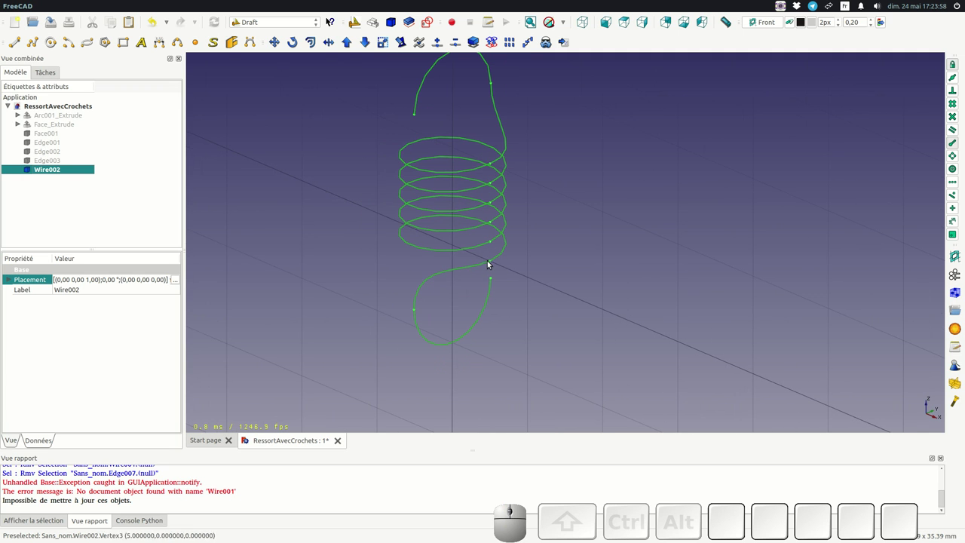
pyautogui.scroll(-3)
pyautogui.scroll(3)
pyautogui.click(506, 269)
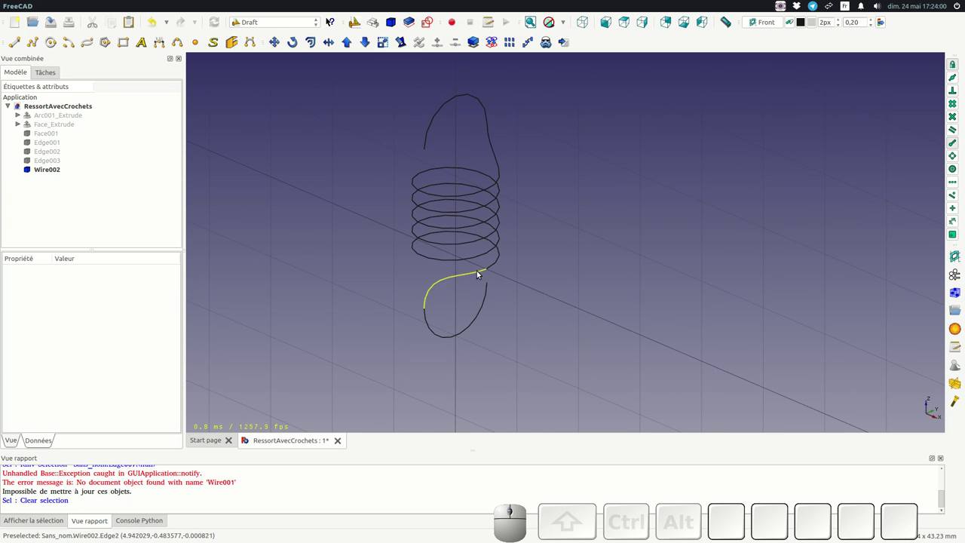
pyautogui.scroll(3)
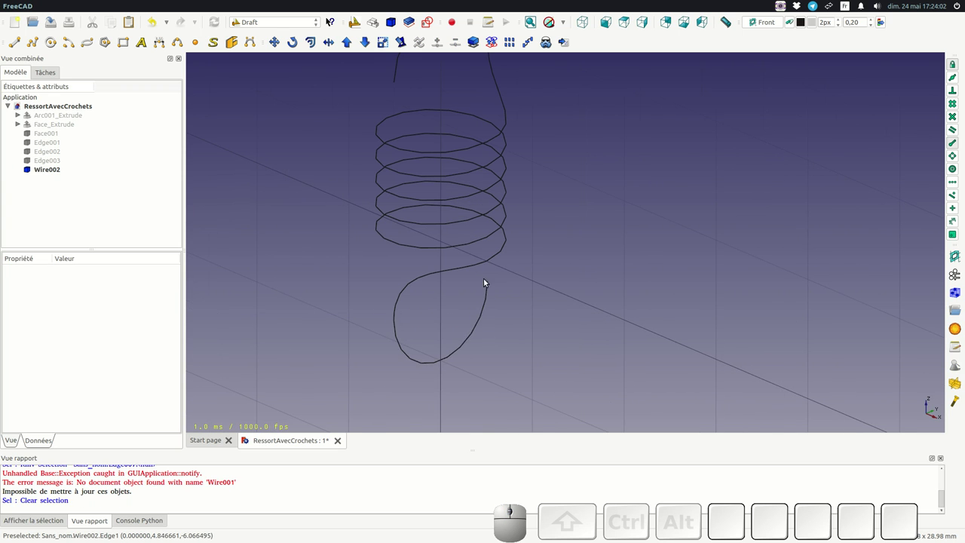
pyautogui.scroll(-3)
pyautogui.scroll(3)
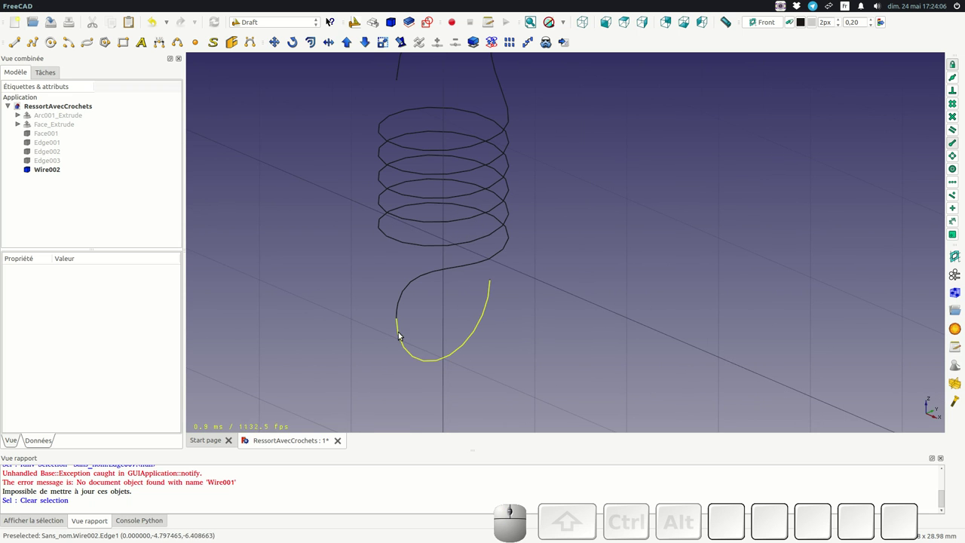
pyautogui.scroll(-3)
pyautogui.scroll(3)
pyautogui.scroll(-3)
pyautogui.scroll(3)
pyautogui.scroll(-3)
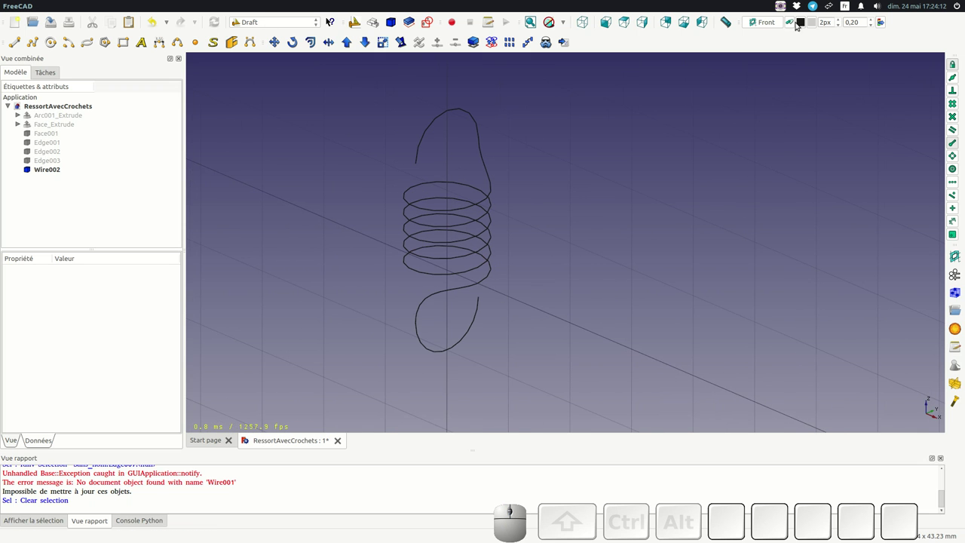
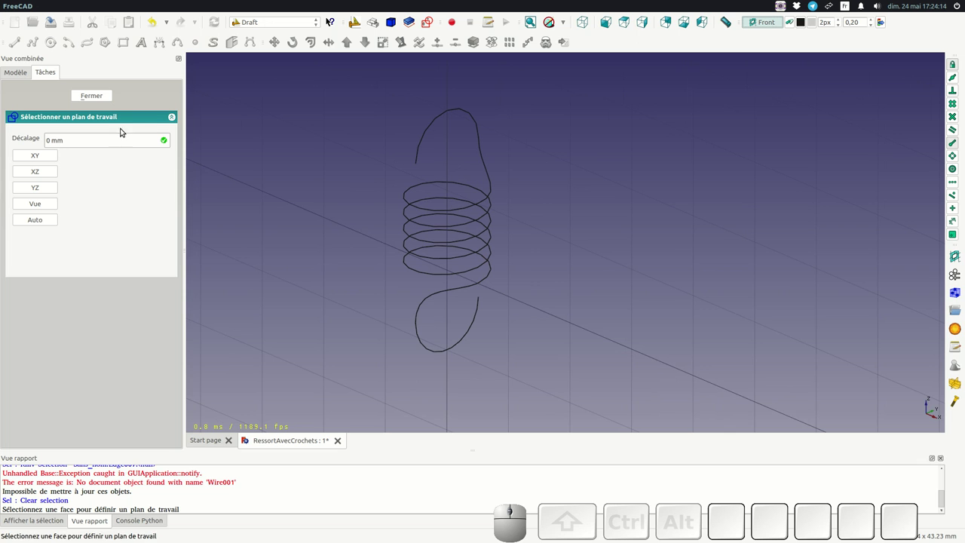
# Step: Set the Draft working plane to Top (XY) before placing the hook-tip circle
pyautogui.click(33, 158)
pyautogui.scroll(-3)
pyautogui.scroll(3)
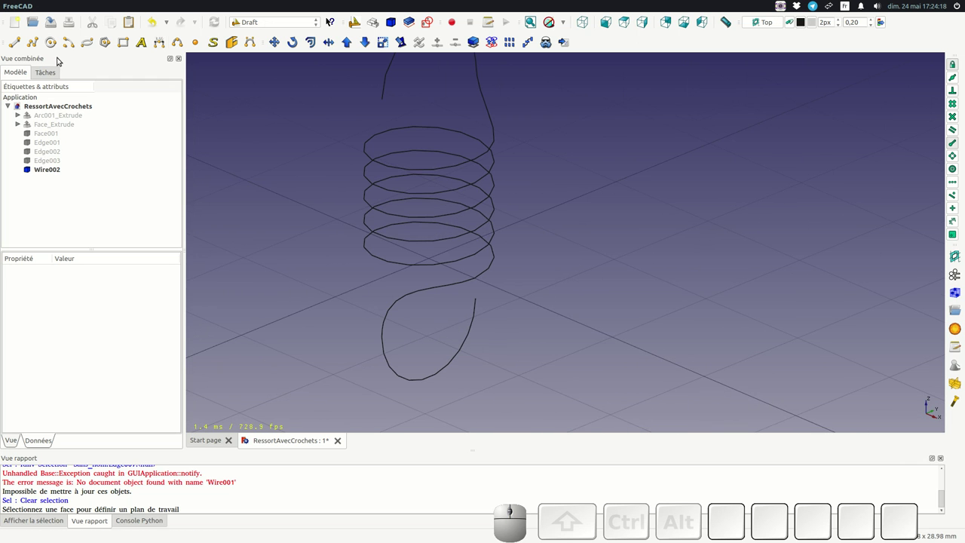
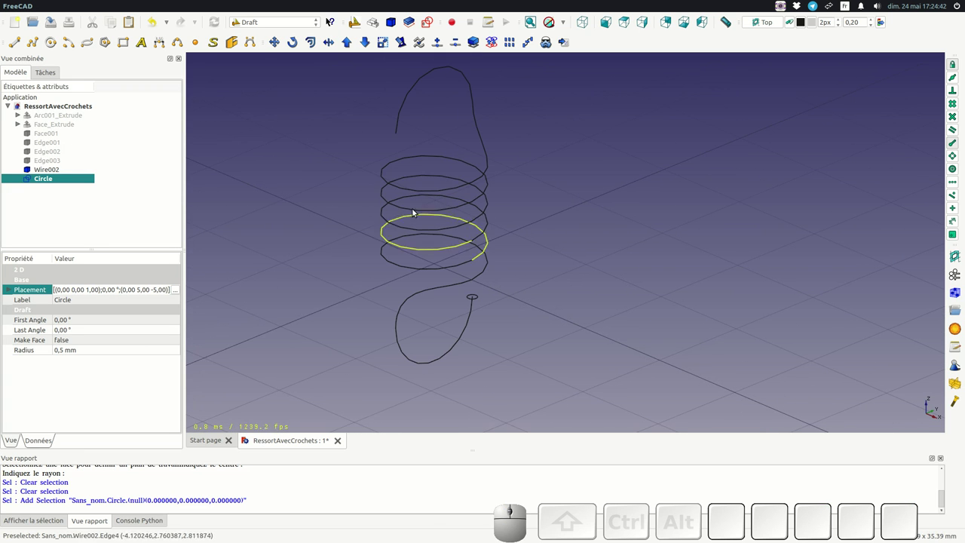
# Step: Switch from the Draft workbench to the Part workbench
pyautogui.click(287, 23)
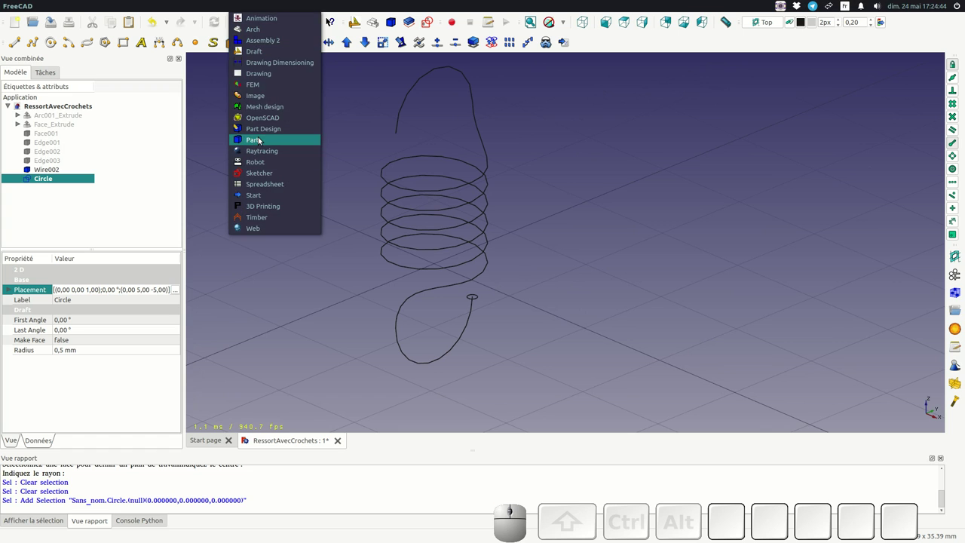
pyautogui.click(260, 141)
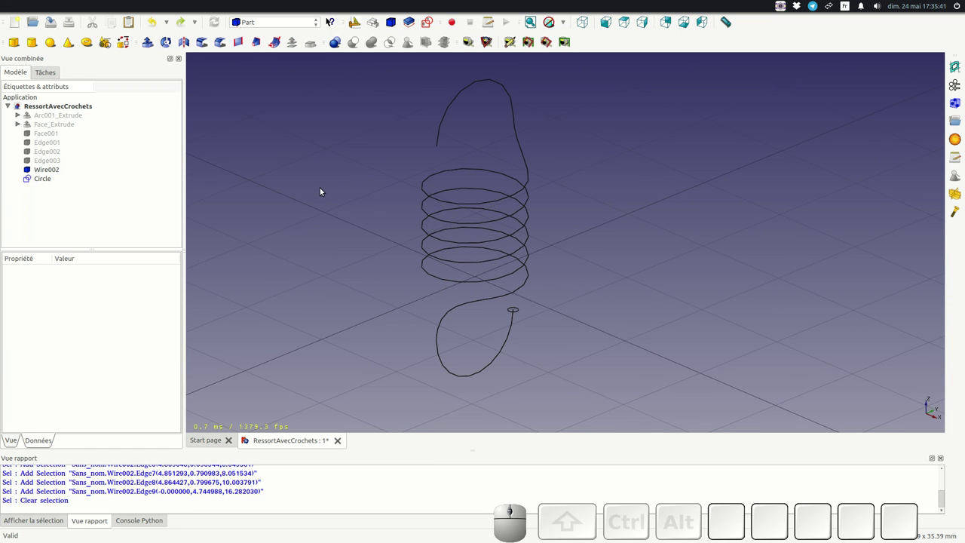
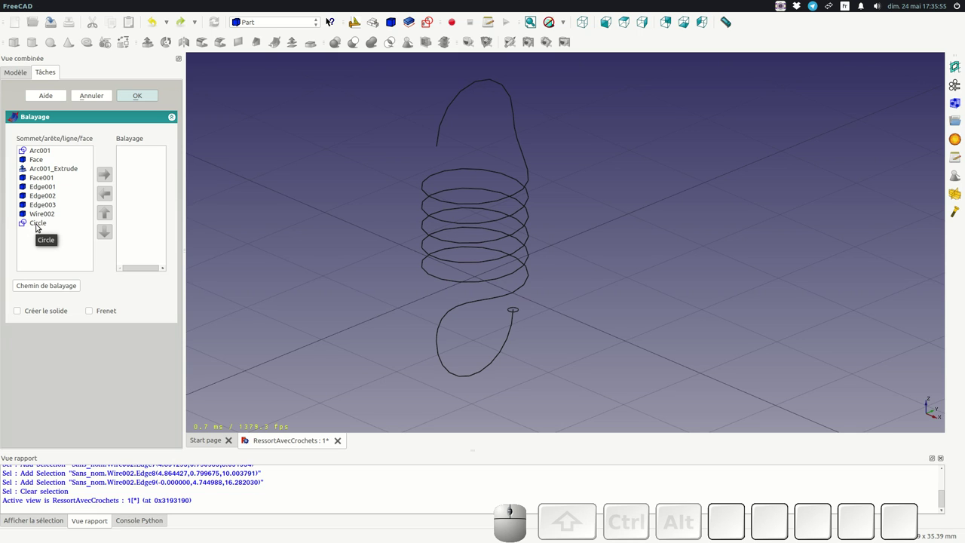
# Step: Add the Circle to the sweep's profile list
pyautogui.click(39, 228)
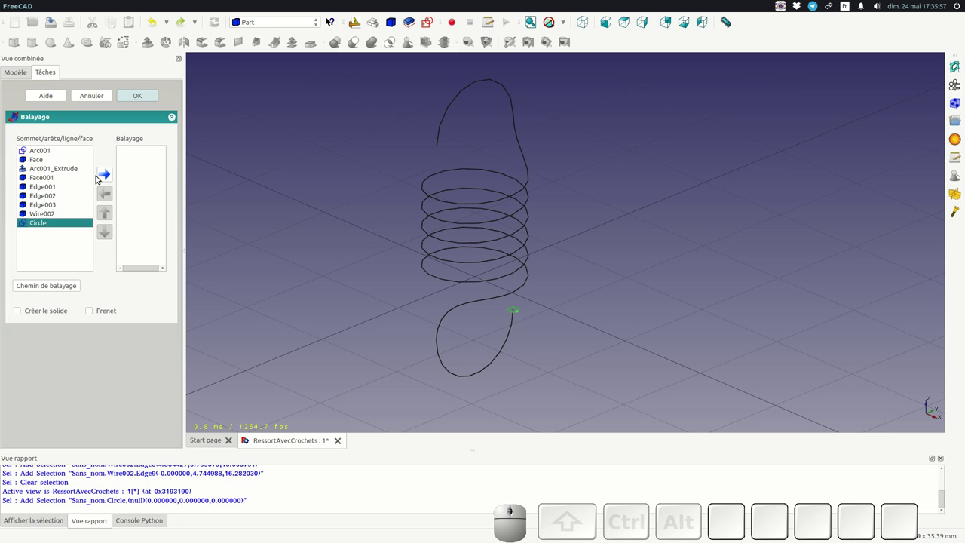
pyautogui.click(107, 179)
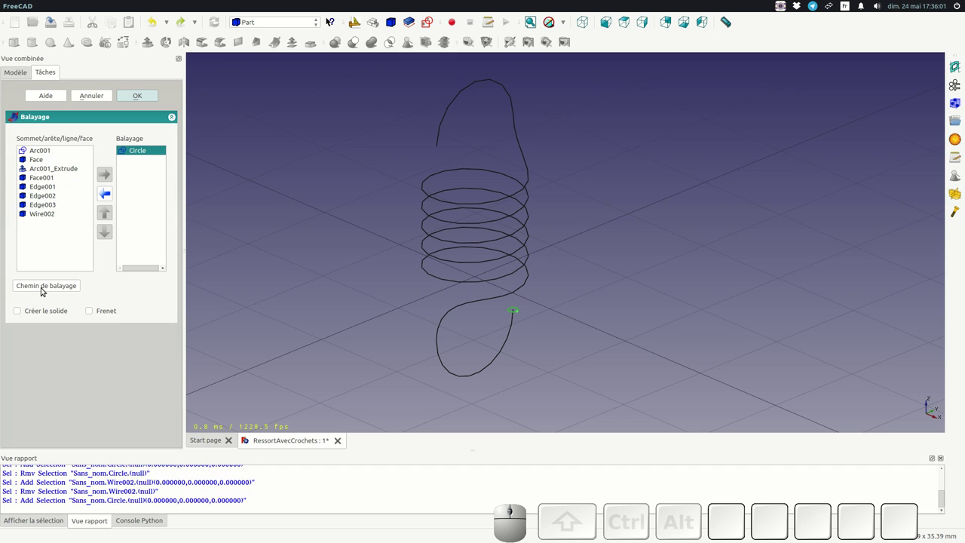
# Step: Pick every edge of Wire002, from lower hook through helix to upper hook, as the sweep path
pyautogui.click(46, 291)
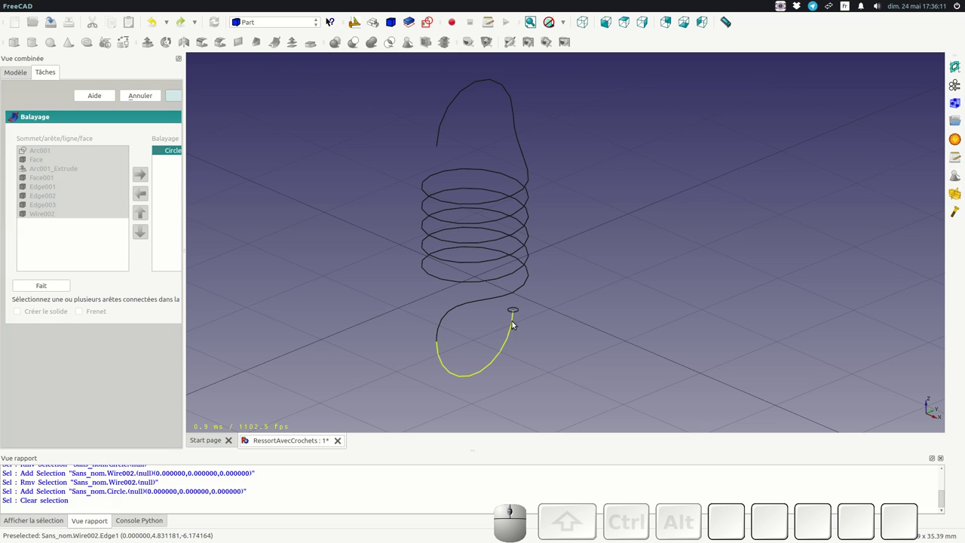
pyautogui.click(511, 335)
pyautogui.click(445, 319)
pyautogui.click(526, 286)
pyautogui.click(522, 270)
pyautogui.click(524, 250)
pyautogui.click(522, 231)
pyautogui.click(522, 210)
pyautogui.click(525, 191)
pyautogui.click(513, 95)
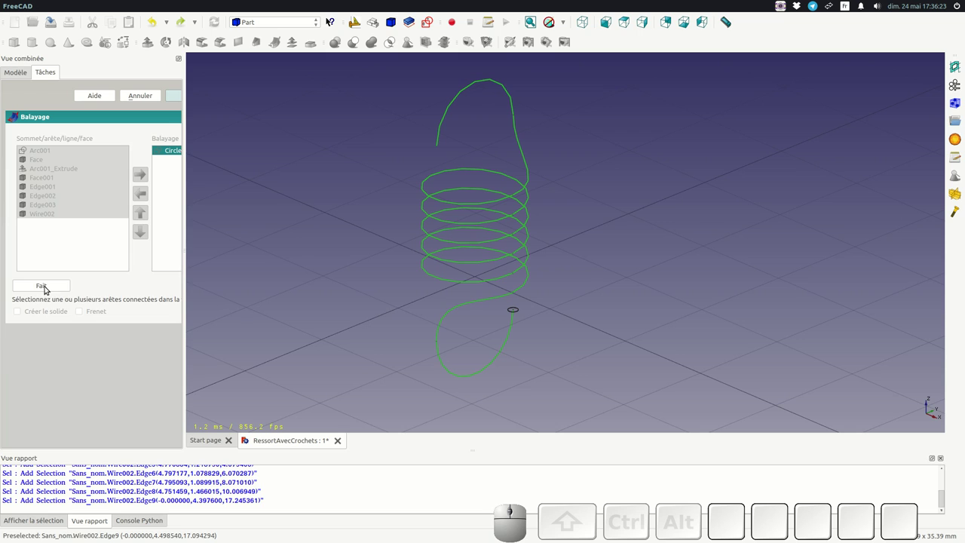
pyautogui.click(49, 291)
# Step: Create the sweep as a solid with Frenet orientation, producing the orange spring tube
pyautogui.click(22, 309)
pyautogui.click(90, 312)
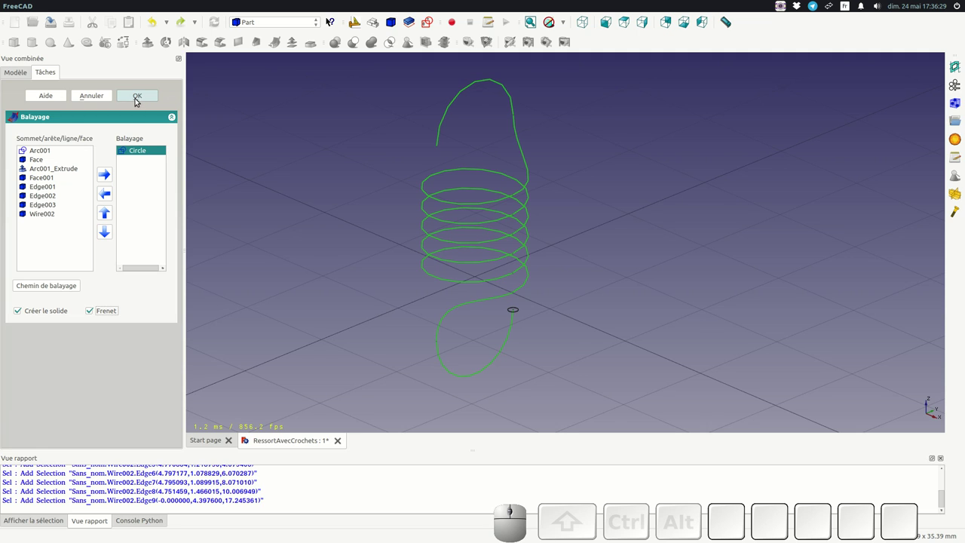
pyautogui.click(139, 97)
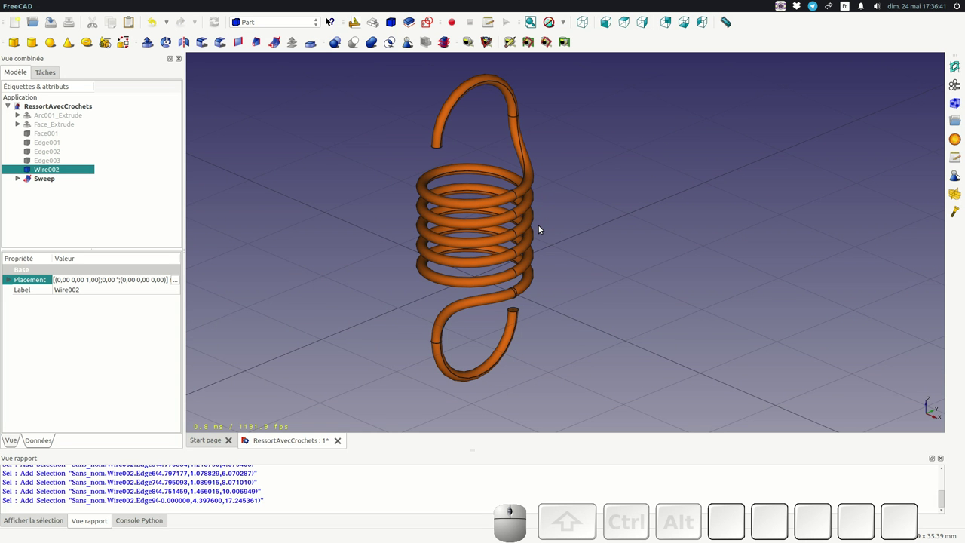
# Step: Change the Sweep's Transition property from Right corner to Transformed and recompute
pyautogui.scroll(3)
pyautogui.scroll(-3)
pyautogui.scroll(3)
pyautogui.scroll(-3)
pyautogui.scroll(3)
pyautogui.scroll(-3)
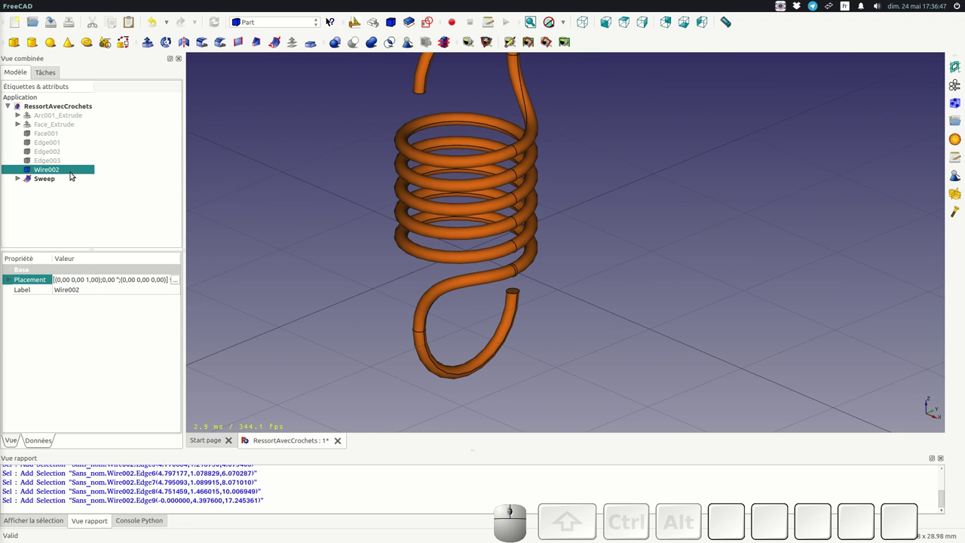
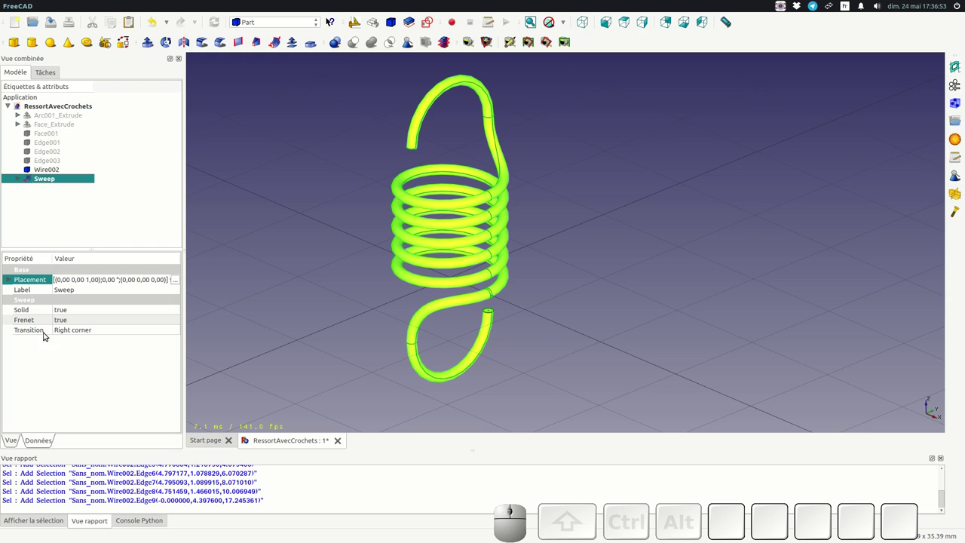
pyautogui.click(75, 334)
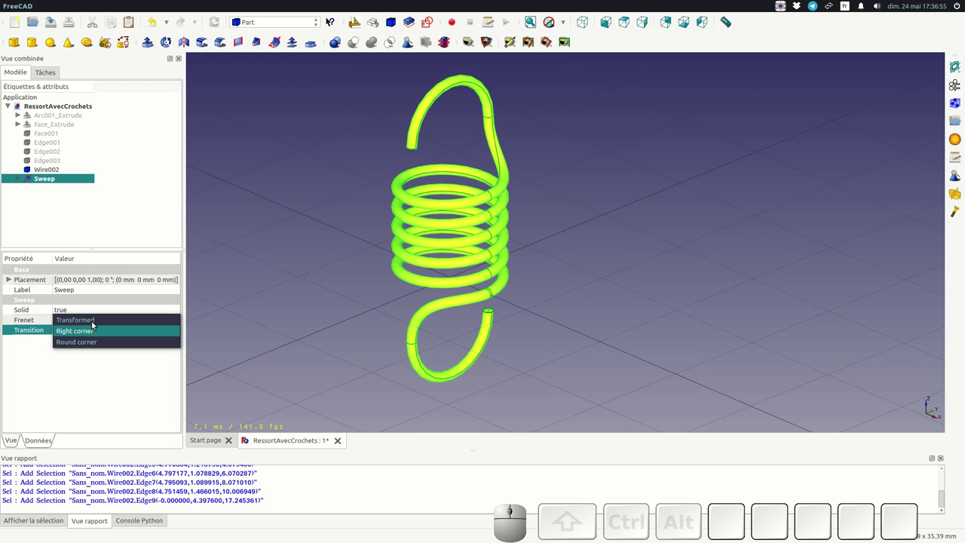
pyautogui.click(96, 321)
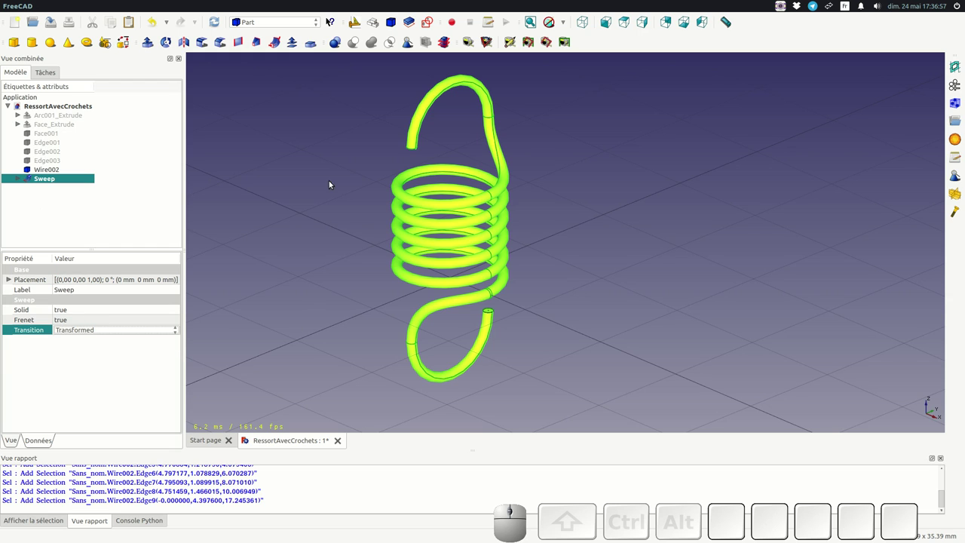
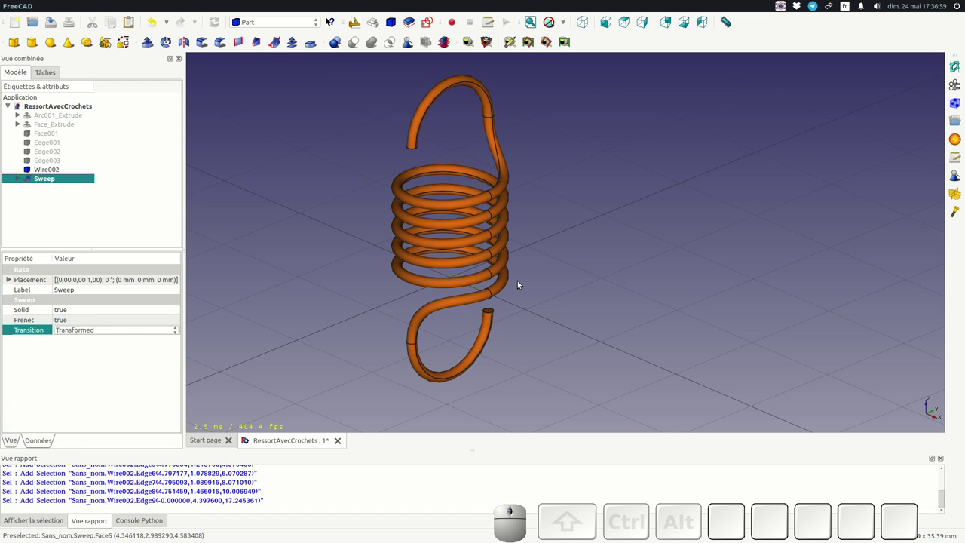
pyautogui.scroll(3)
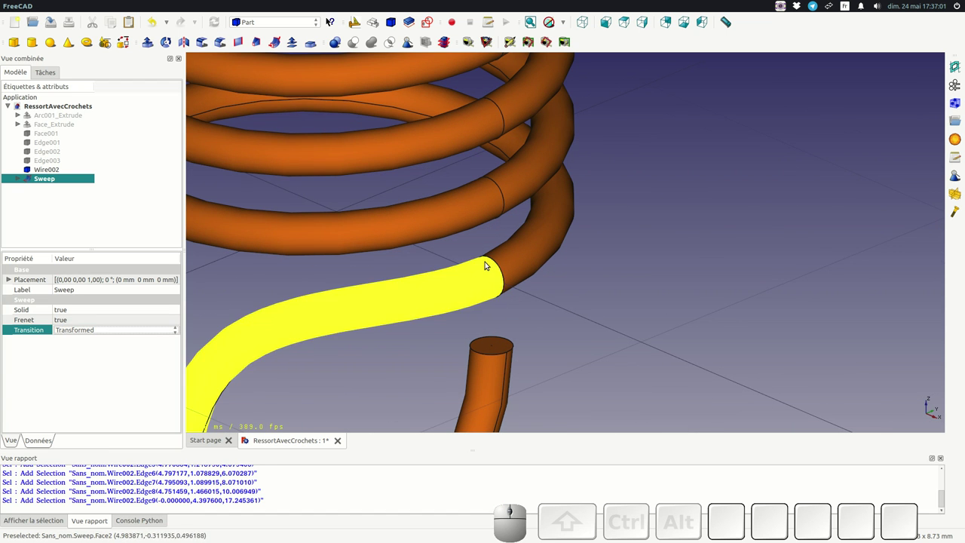
pyautogui.scroll(-3)
pyautogui.scroll(3)
pyautogui.scroll(3)
pyautogui.scroll(-3)
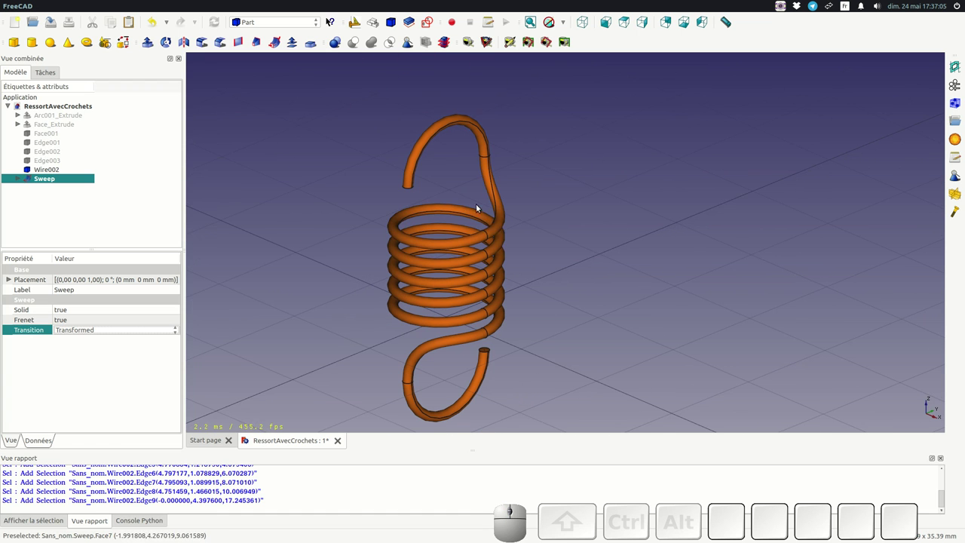
pyautogui.scroll(-3)
pyautogui.scroll(3)
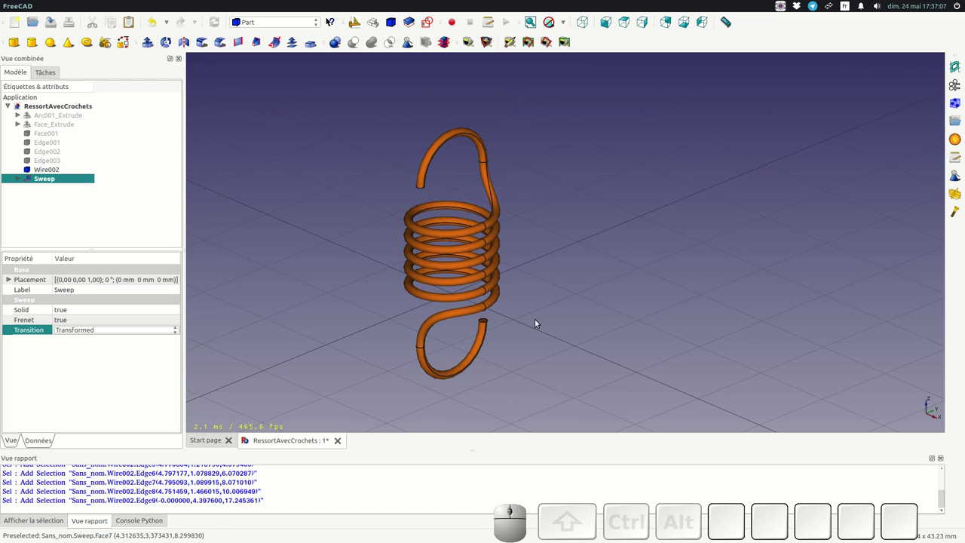